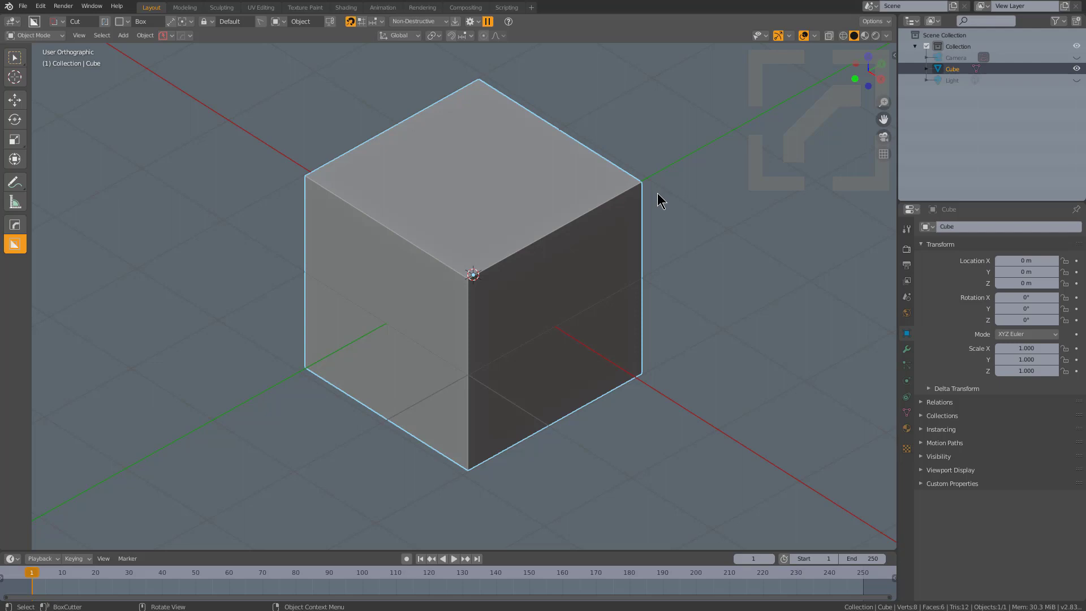
- Bevel the cube with HardOps Adjust Bevel: many segments, profile 0.5, confirmed
{"action": "key", "text": "q"}
{"action": "left_click", "coordinate": [659, 195]}
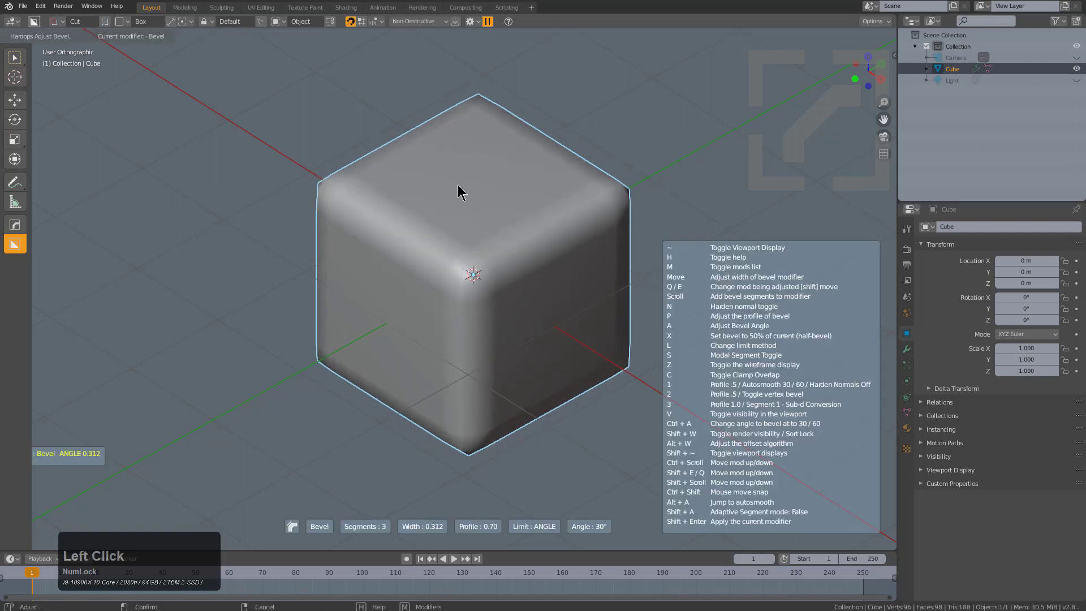
{"action": "scroll", "scroll_direction": "up", "scroll_amount": 3}
{"action": "key", "text": "1"}
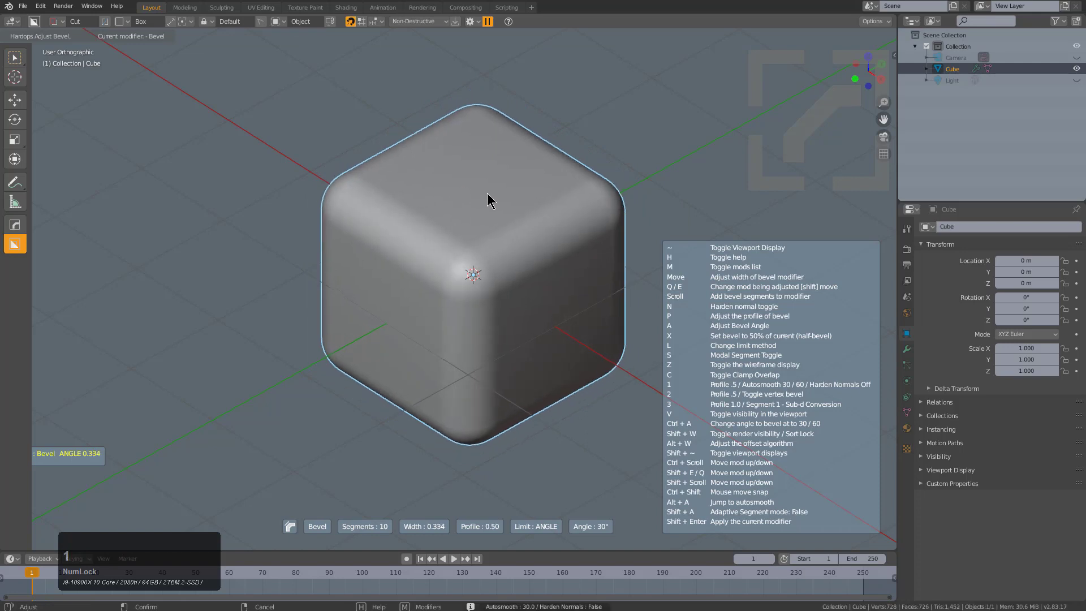
{"action": "scroll", "scroll_direction": "up", "scroll_amount": 3}
{"action": "left_click", "coordinate": [497, 200]}
- Inspect the bevelled cube and its Bevel modifier panel in the Properties editor
{"action": "scroll", "scroll_direction": "up", "scroll_amount": 3}
{"action": "scroll", "scroll_direction": "down", "scroll_amount": 3}
{"action": "middle_click", "coordinate": [533, 240]}
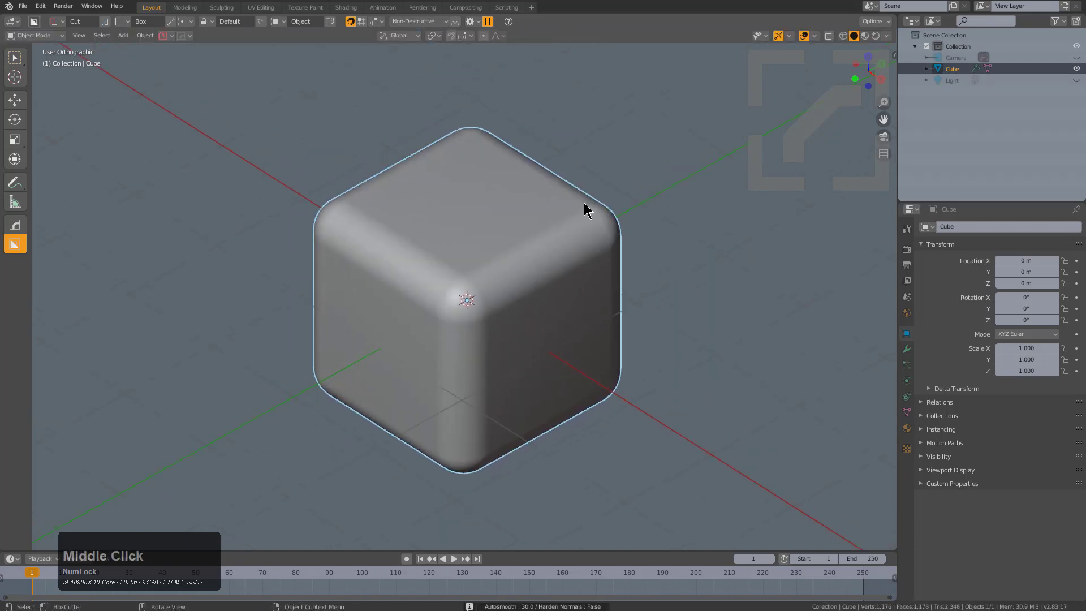
{"action": "left_click", "coordinate": [909, 350]}
{"action": "left_click", "coordinate": [930, 248]}
{"action": "middle_click", "coordinate": [549, 279]}
{"action": "key", "text": "q"}
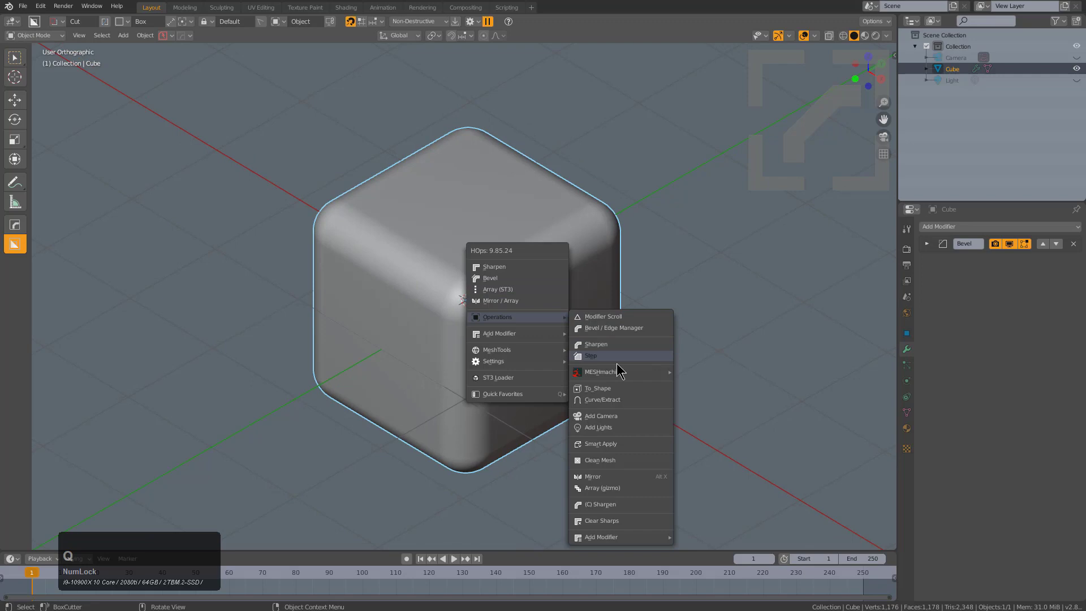
- Add Bevel.001 at 50% width via Operations > Step and review its modifier settings
{"action": "left_click", "coordinate": [617, 358]}
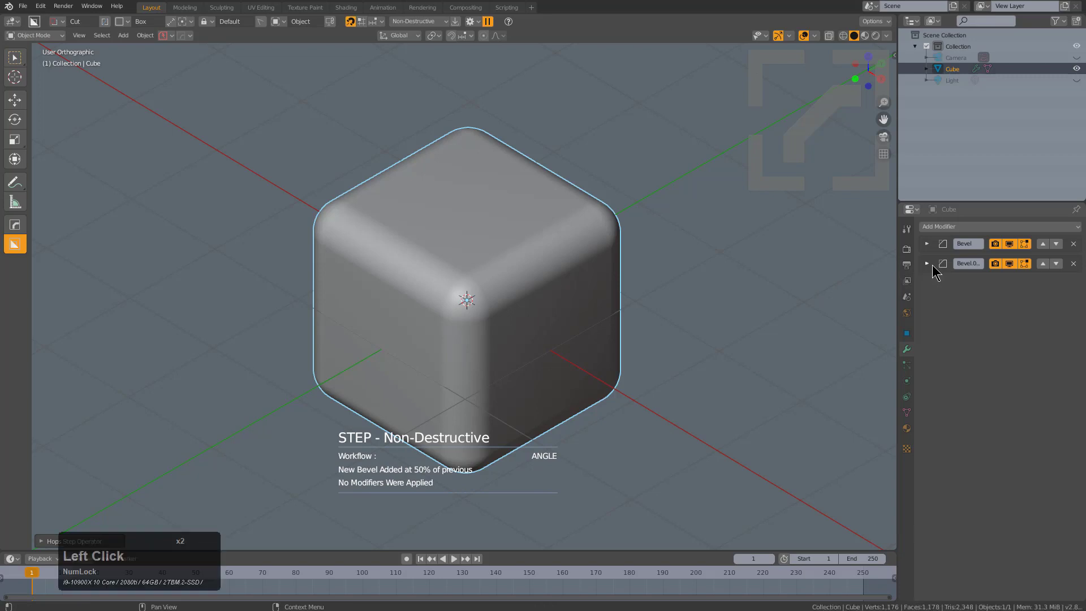
{"action": "left_click", "coordinate": [933, 266]}
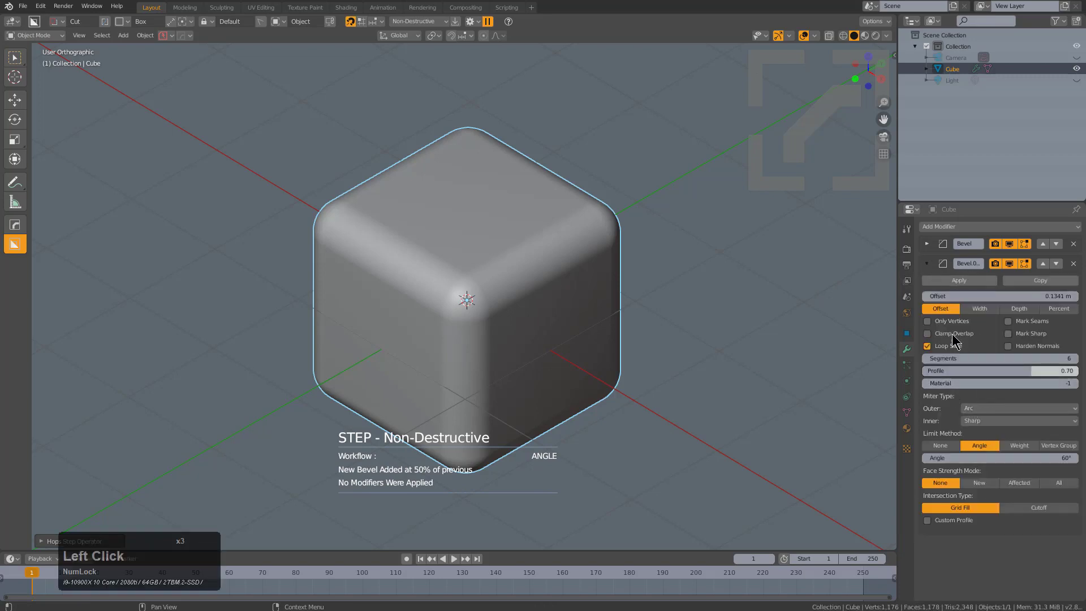
{"action": "left_click", "coordinate": [931, 269]}
{"action": "left_click", "coordinate": [473, 228]}
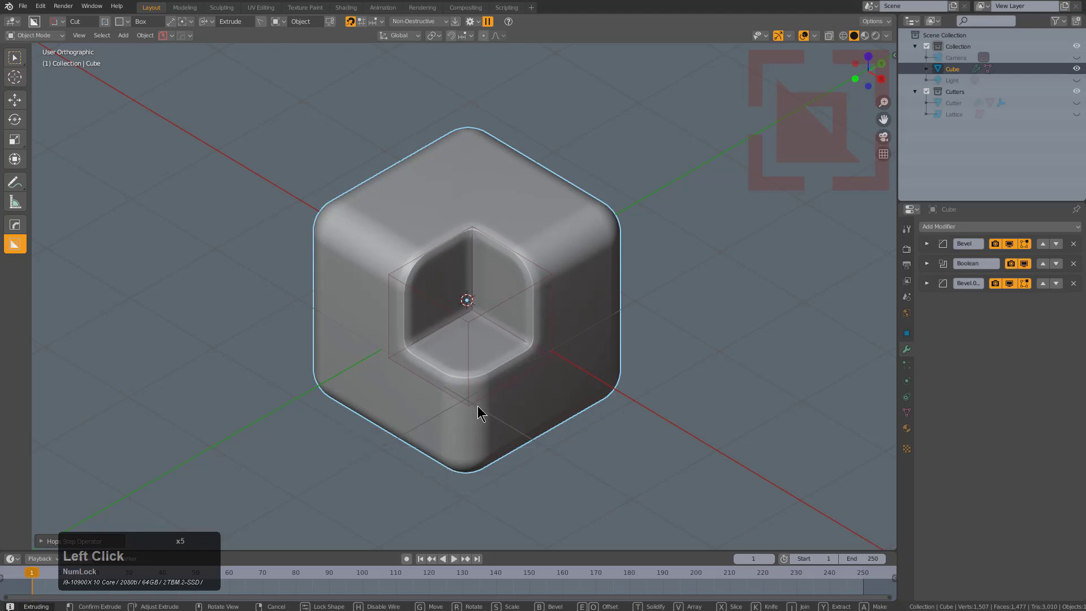
- Draw a BoxCutter box cut into the cube's front corner to make a recess
{"action": "right_click", "coordinate": [480, 408]}
{"action": "scroll", "scroll_direction": "up", "scroll_amount": 3}
{"action": "key", "text": "q"}
{"action": "left_click", "coordinate": [510, 257]}
{"action": "scroll", "scroll_direction": "up", "scroll_amount": 3}
{"action": "scroll", "scroll_direction": "up", "scroll_amount": 3}
{"action": "scroll", "scroll_direction": "up", "scroll_amount": 3}
{"action": "left_click", "coordinate": [509, 258]}
{"action": "left_click", "coordinate": [485, 191]}
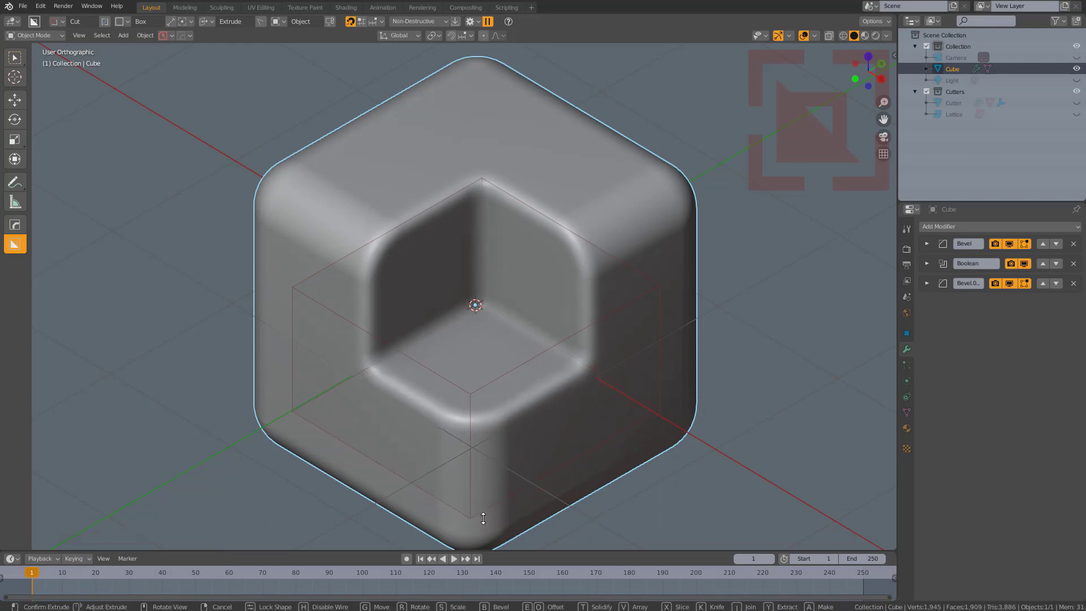
- Cycle the corner cut from Cut to Slice to Inset, leaving a groove around an inner block
{"action": "key", "text": "x"}
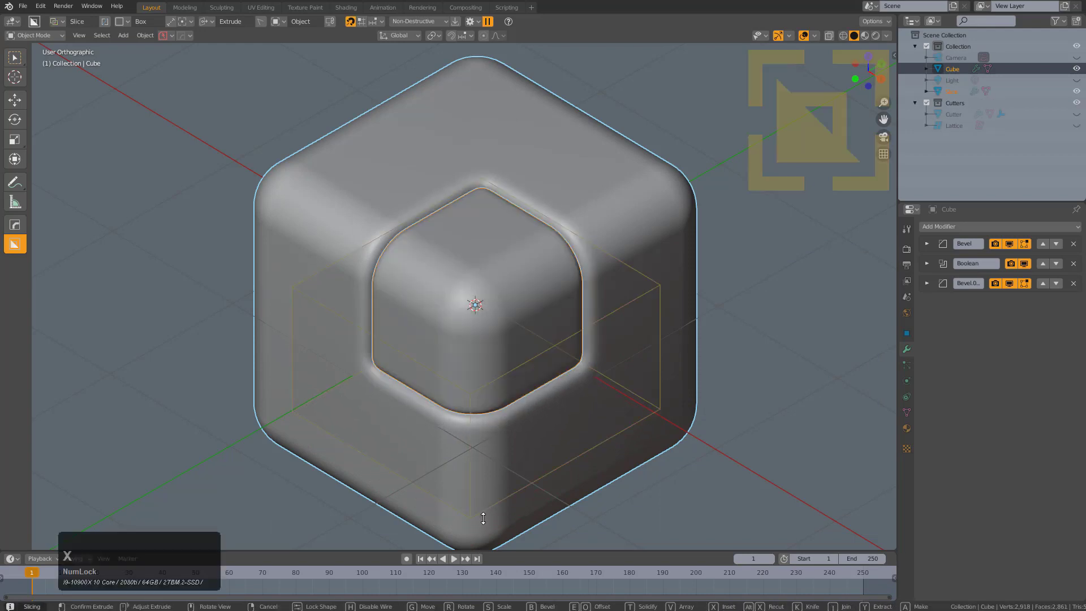
{"action": "key", "text": "x"}
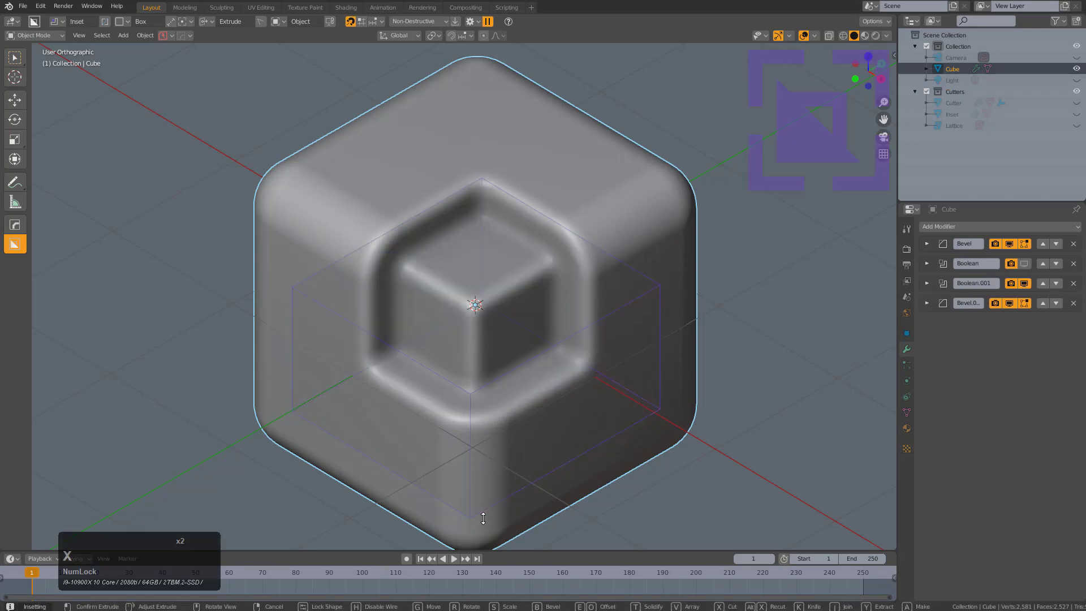
{"action": "middle_click", "coordinate": [569, 367]}
- Select the corner cutter objects and delete them, restoring the plain bevelled cube
{"action": "scroll", "scroll_direction": "up", "scroll_amount": 3}
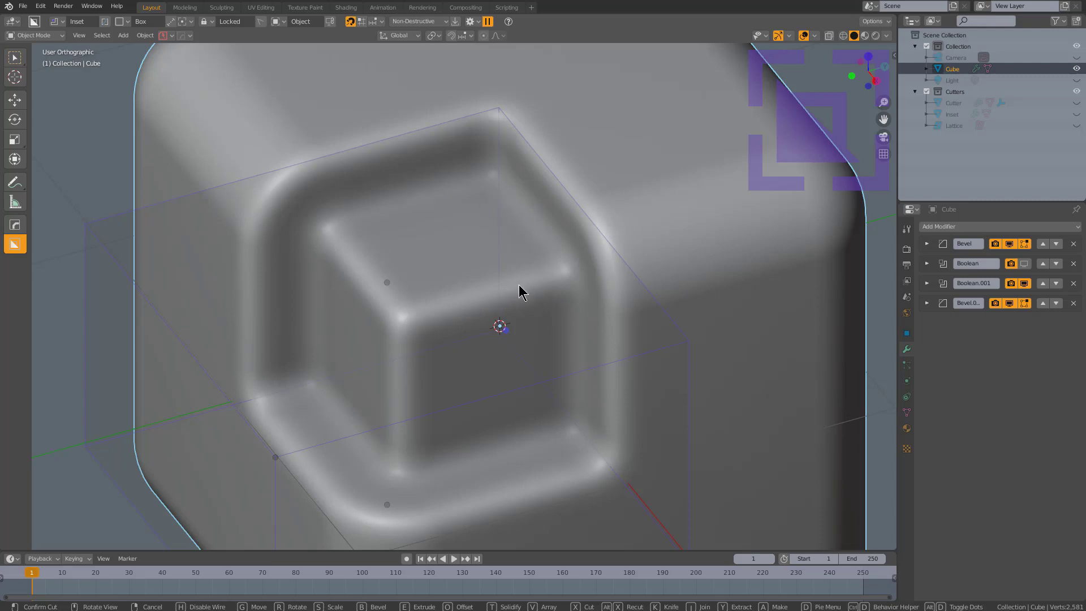
{"action": "scroll", "scroll_direction": "down", "scroll_amount": 3}
{"action": "middle_click", "coordinate": [523, 297]}
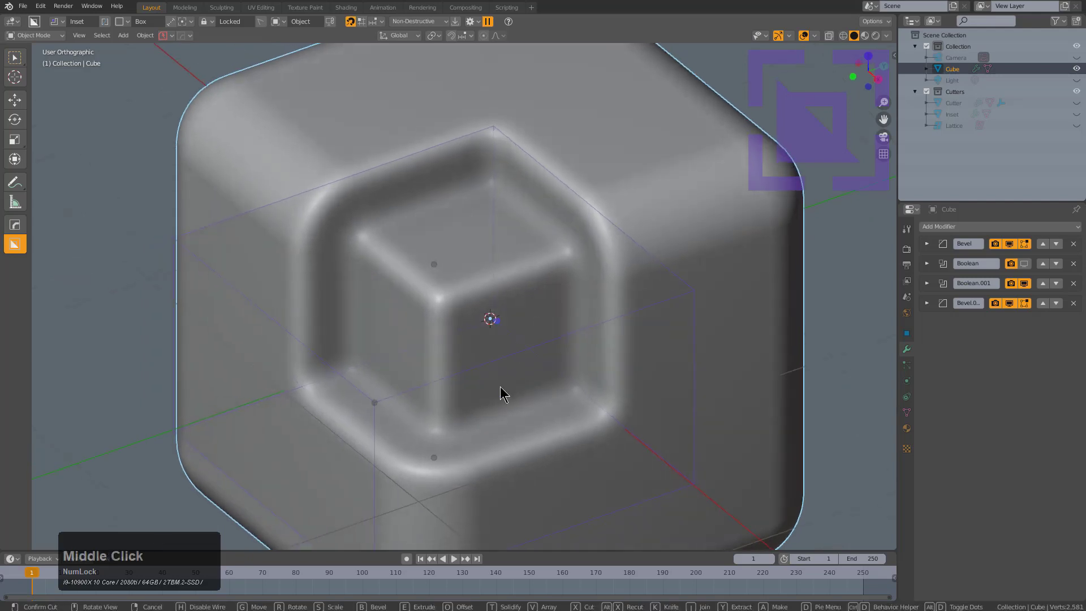
{"action": "left_click", "coordinate": [435, 461]}
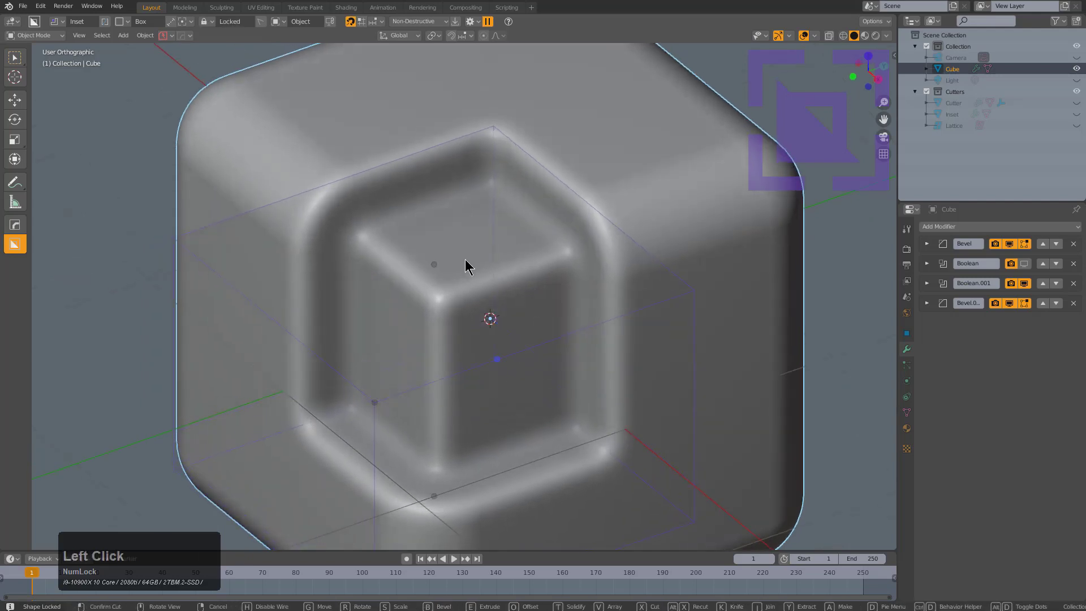
{"action": "left_click", "coordinate": [435, 262]}
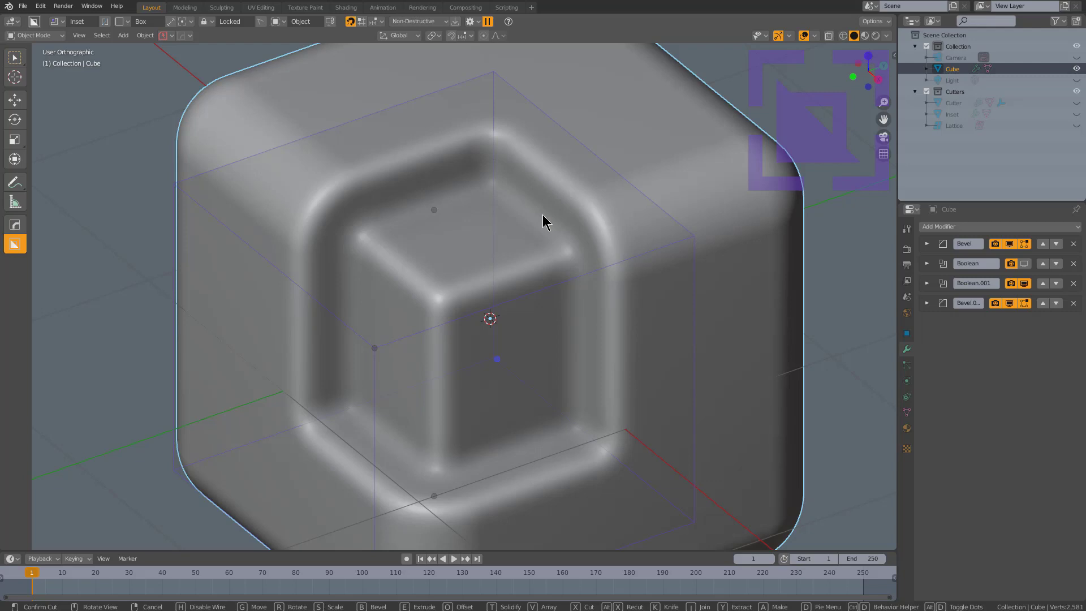
{"action": "middle_click", "coordinate": [546, 218]}
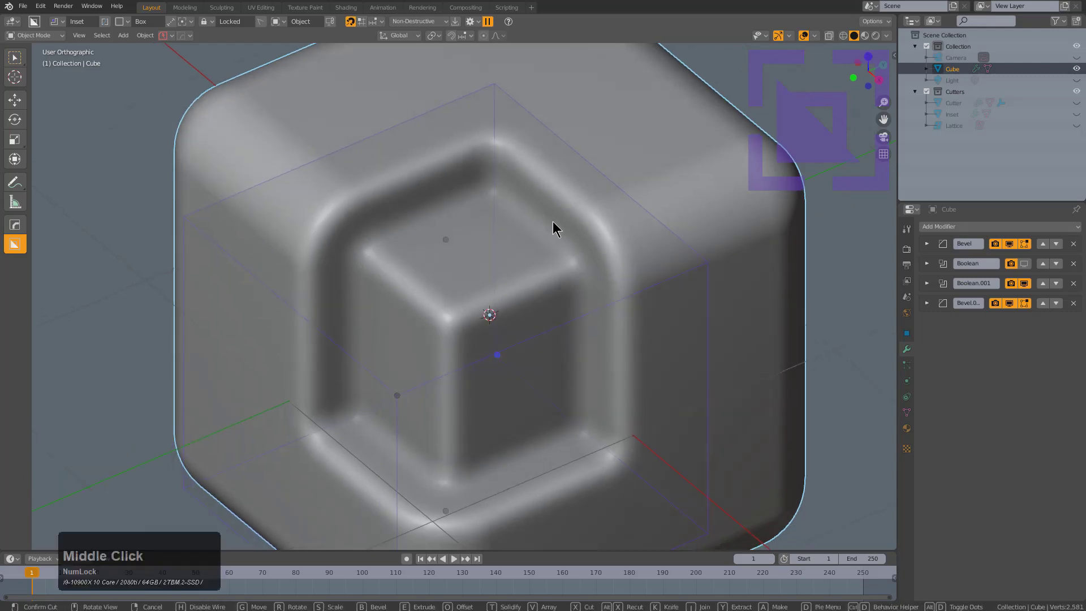
{"action": "middle_click", "coordinate": [570, 220]}
{"action": "key", "text": "a"}
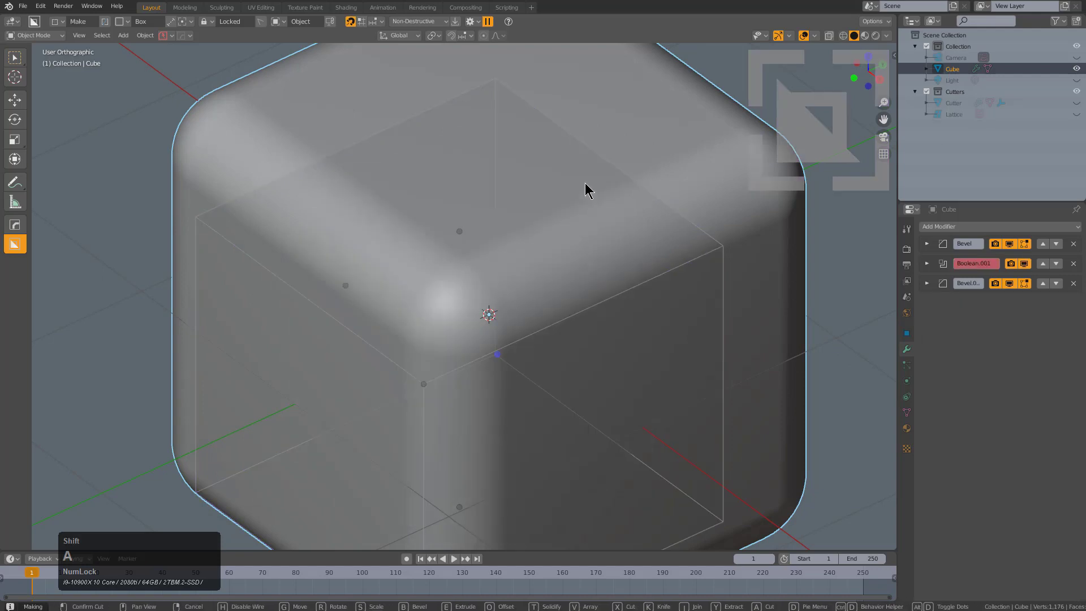
- Add a box, select it with the cube and apply Booleans > Inset/Outset from the Q menu
{"action": "left_click", "coordinate": [587, 182]}
{"action": "middle_click", "coordinate": [619, 225]}
{"action": "left_click", "coordinate": [495, 224]}
{"action": "left_click", "coordinate": [481, 213]}
{"action": "left_click", "coordinate": [603, 149]}
{"action": "middle_click", "coordinate": [617, 227]}
{"action": "key", "text": "q"}
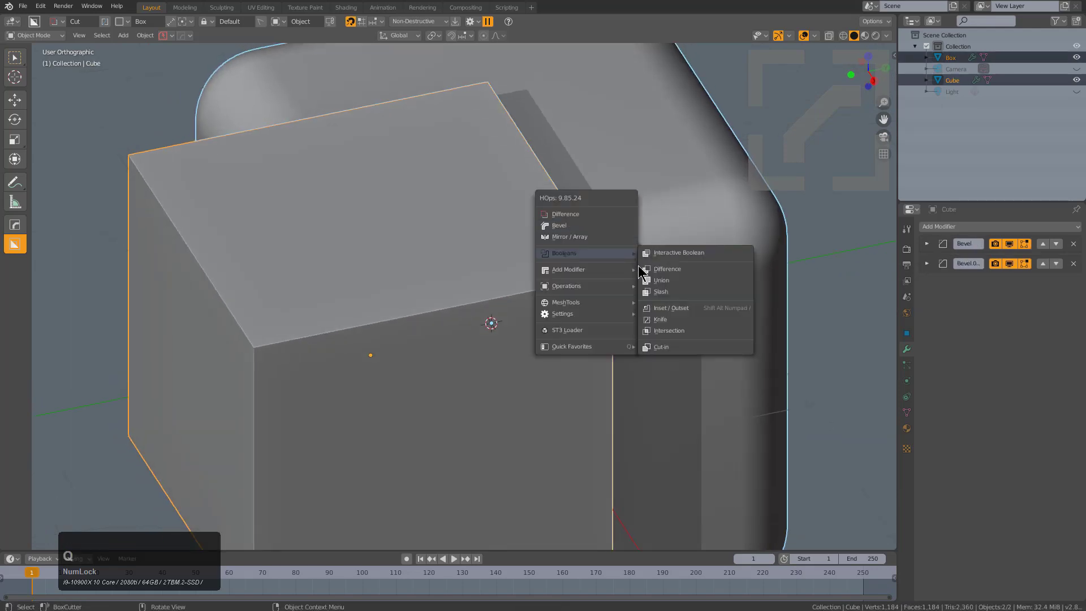
{"action": "left_click", "coordinate": [676, 309]}
{"action": "middle_click", "coordinate": [545, 292]}
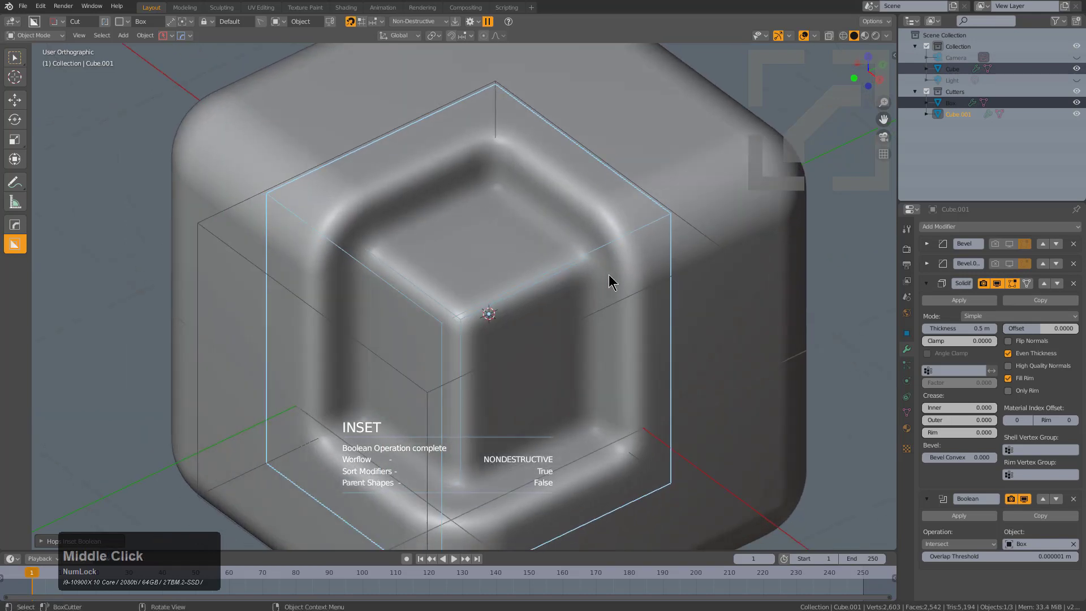
- In the redo panel untick Sort Modifiers, tick Keep Bevels and set a thinner Thickness
{"action": "key", "text": "F9"}
{"action": "left_click", "coordinate": [641, 282]}
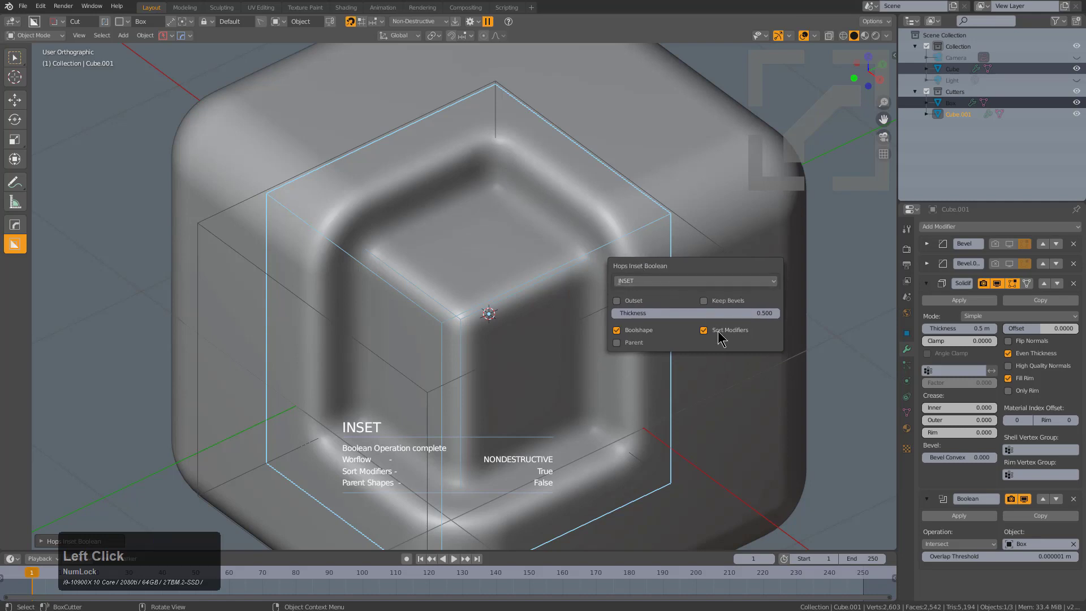
{"action": "left_click", "coordinate": [719, 330]}
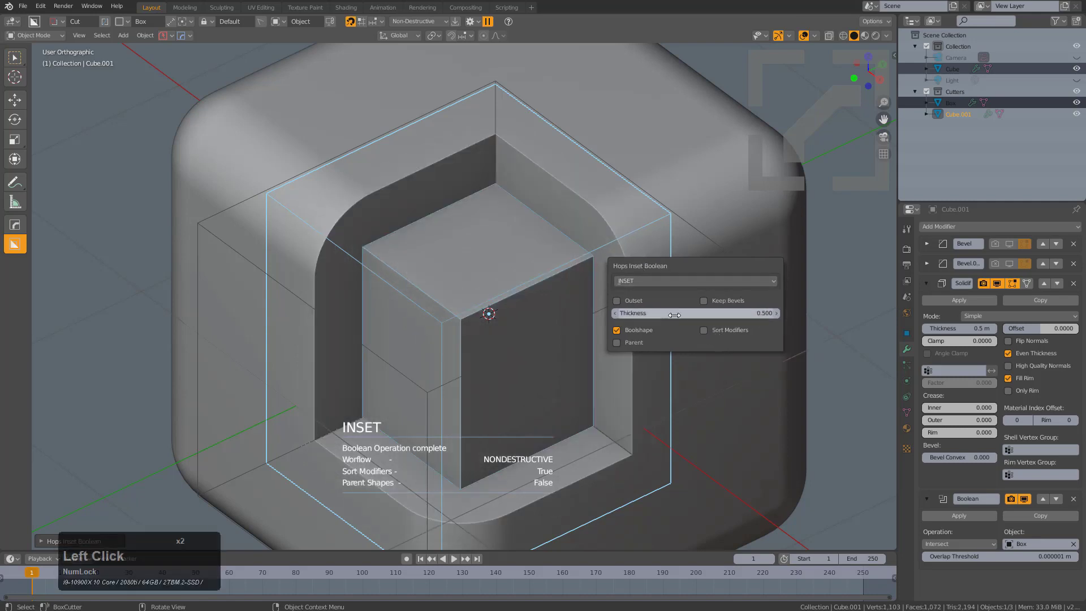
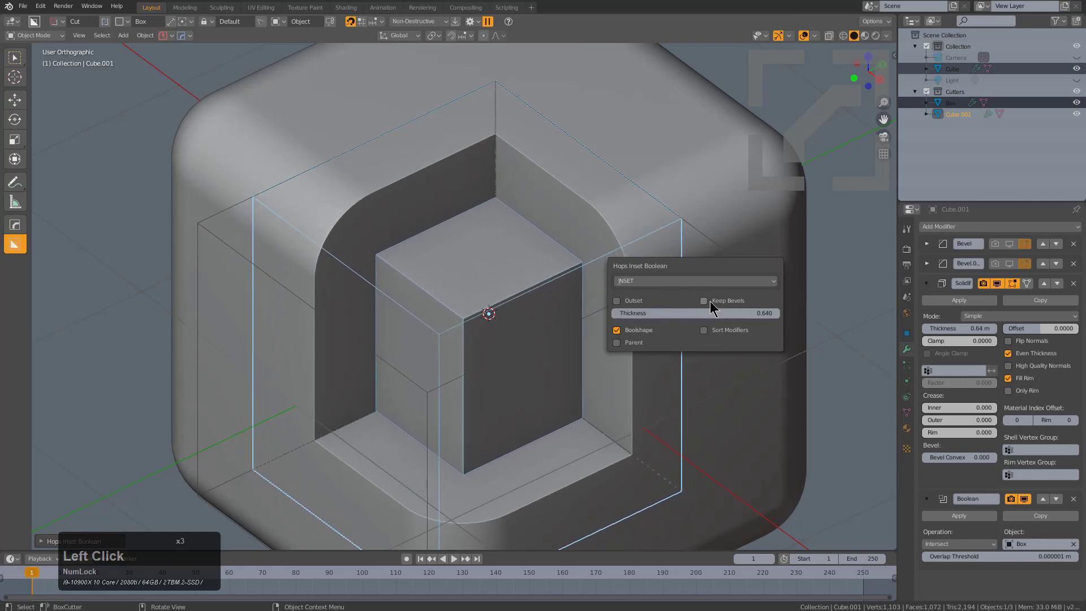
{"action": "left_click", "coordinate": [715, 302]}
{"action": "left_click", "coordinate": [714, 301]}
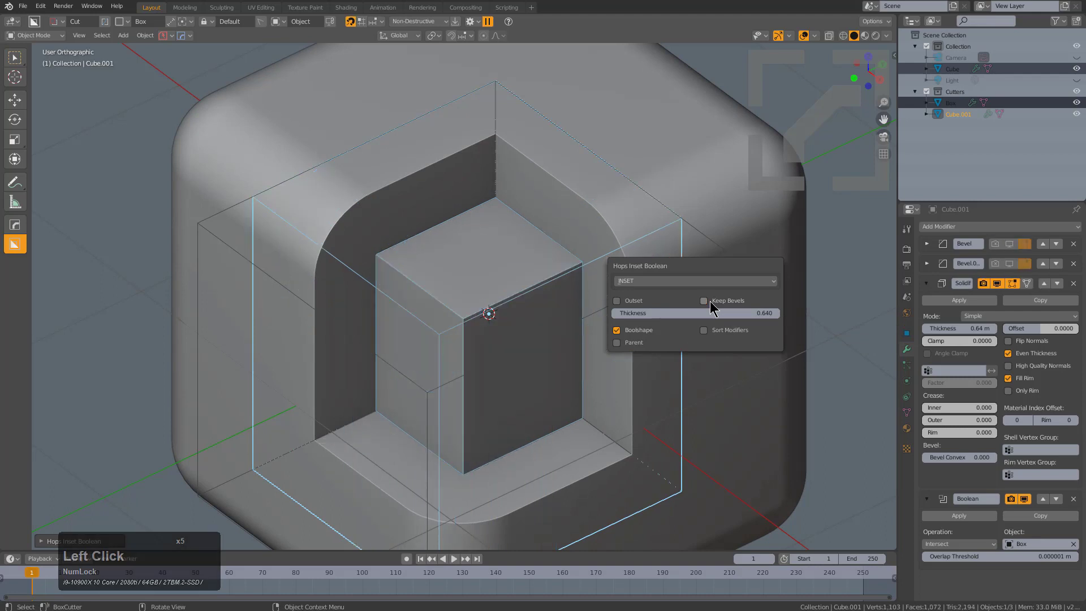
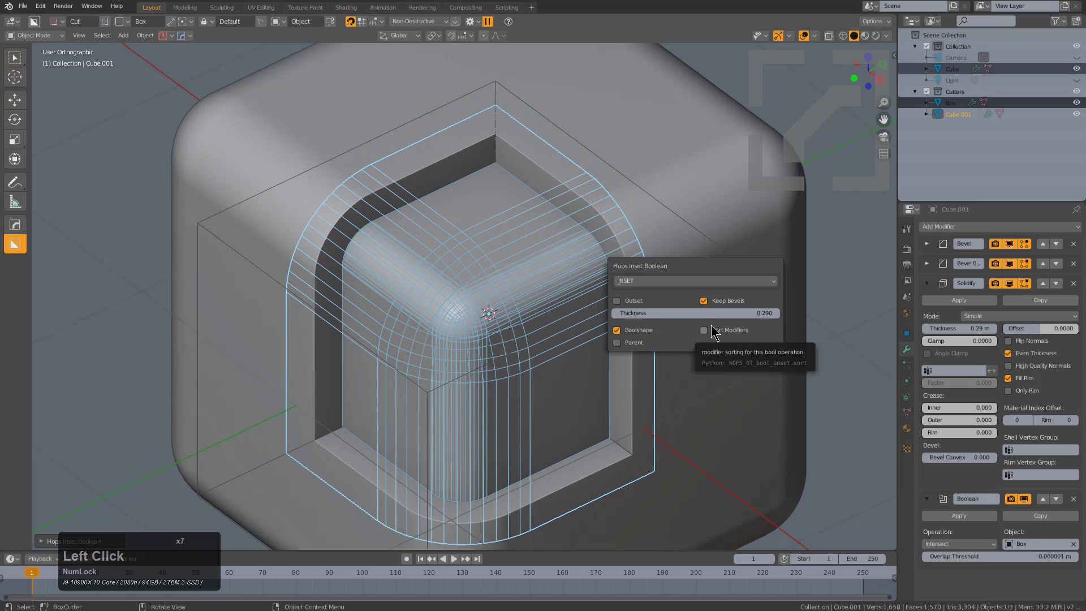
{"action": "left_click", "coordinate": [713, 329]}
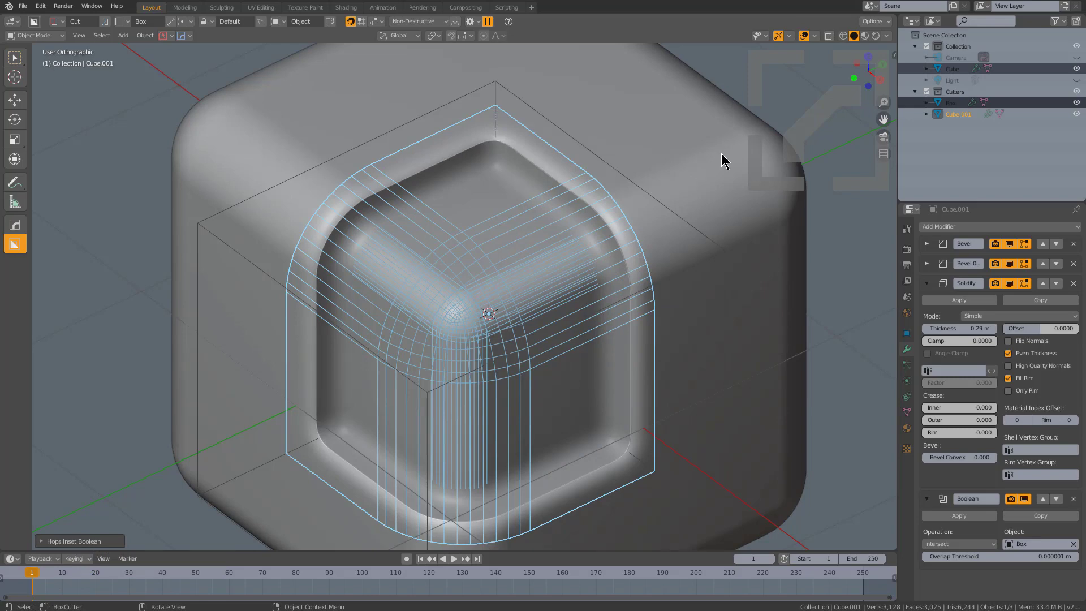
- Select the main cube and draw a box cutter over the recess rim, extruding it into a notch
{"action": "left_click", "coordinate": [724, 155]}
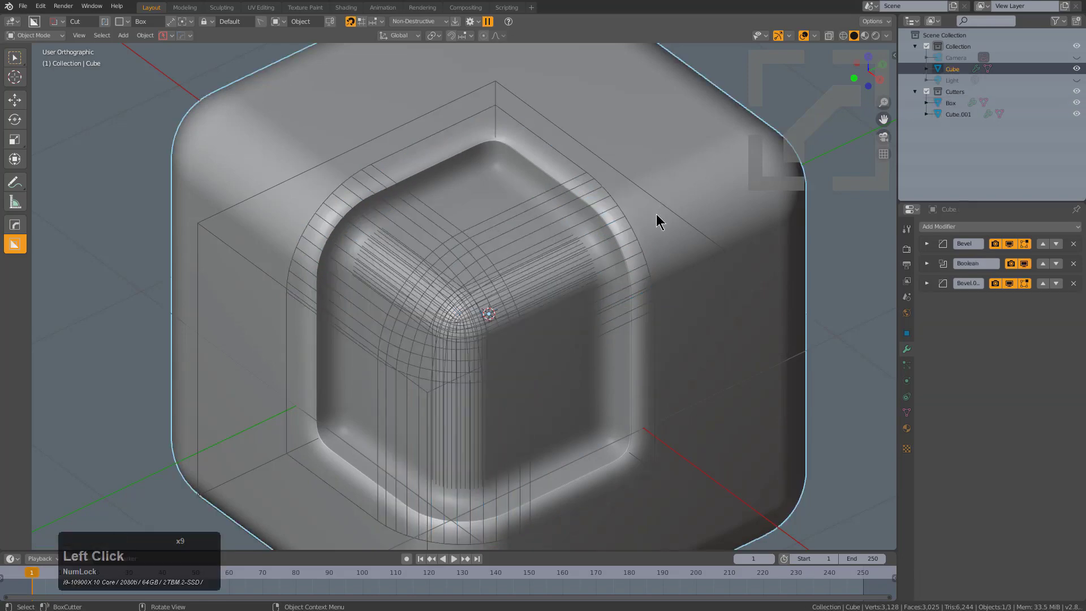
{"action": "key", "text": "q"}
{"action": "left_click", "coordinate": [652, 231]}
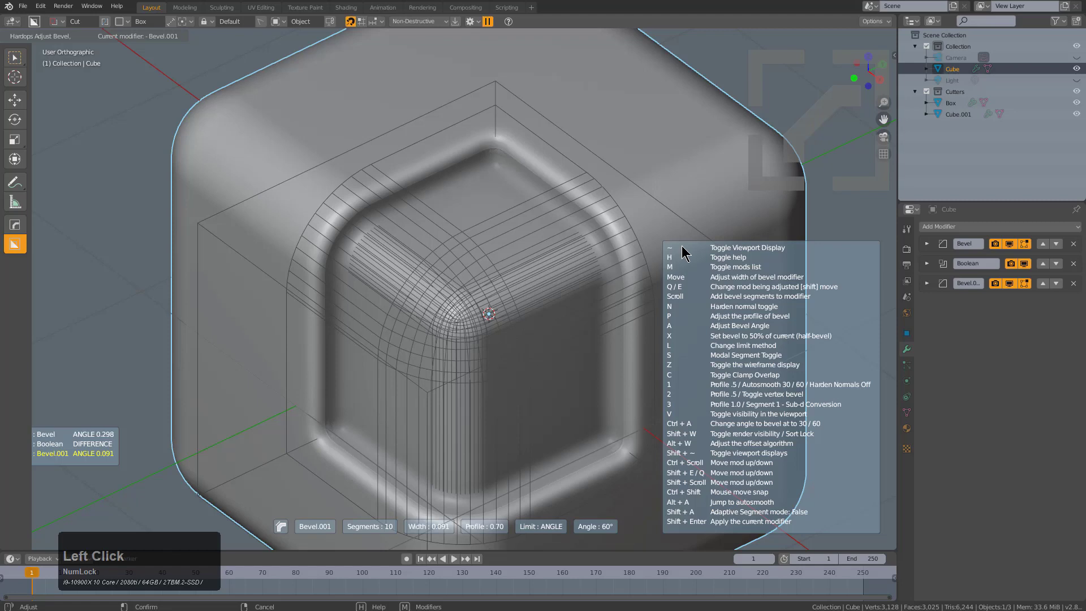
{"action": "left_click", "coordinate": [704, 254]}
{"action": "key", "text": "1"}
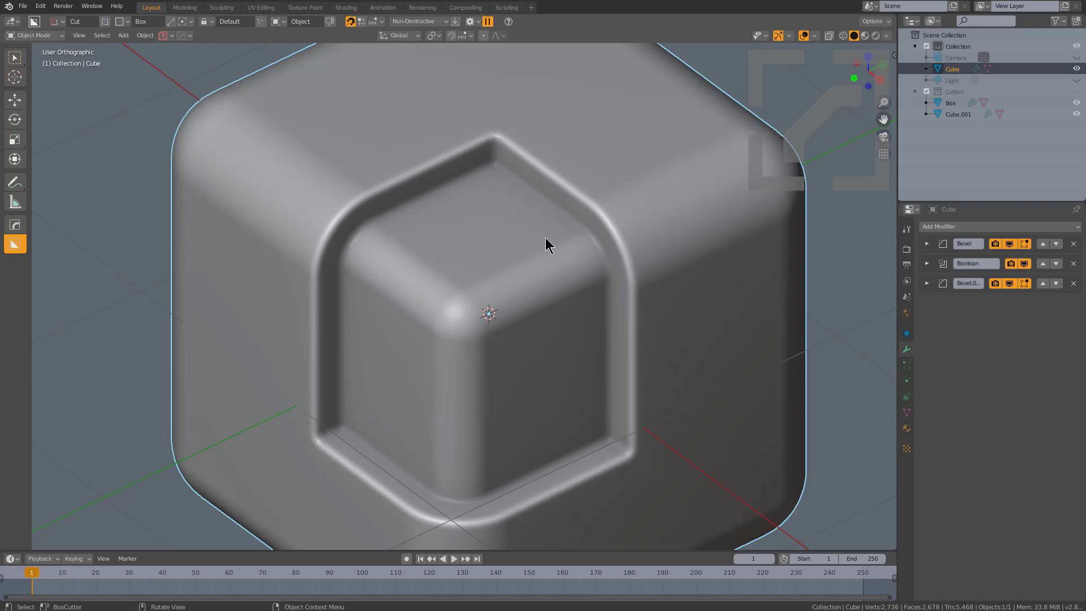
{"action": "key", "text": "1"}
{"action": "middle_click", "coordinate": [554, 247]}
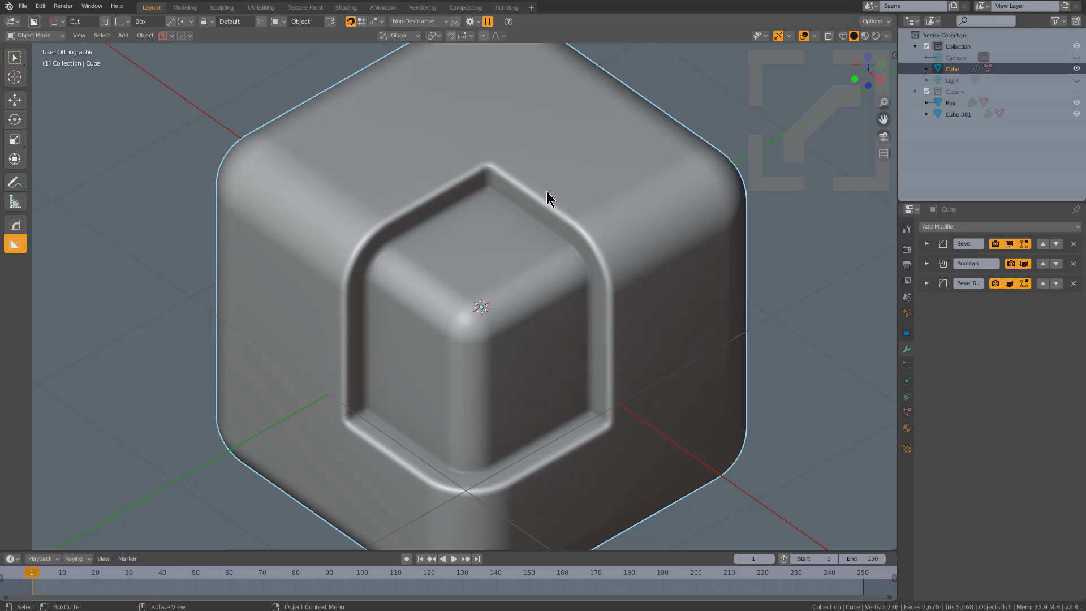
- Set the notch cutter's depth and slice it off as a separate bracket piece
{"action": "left_click", "coordinate": [549, 177]}
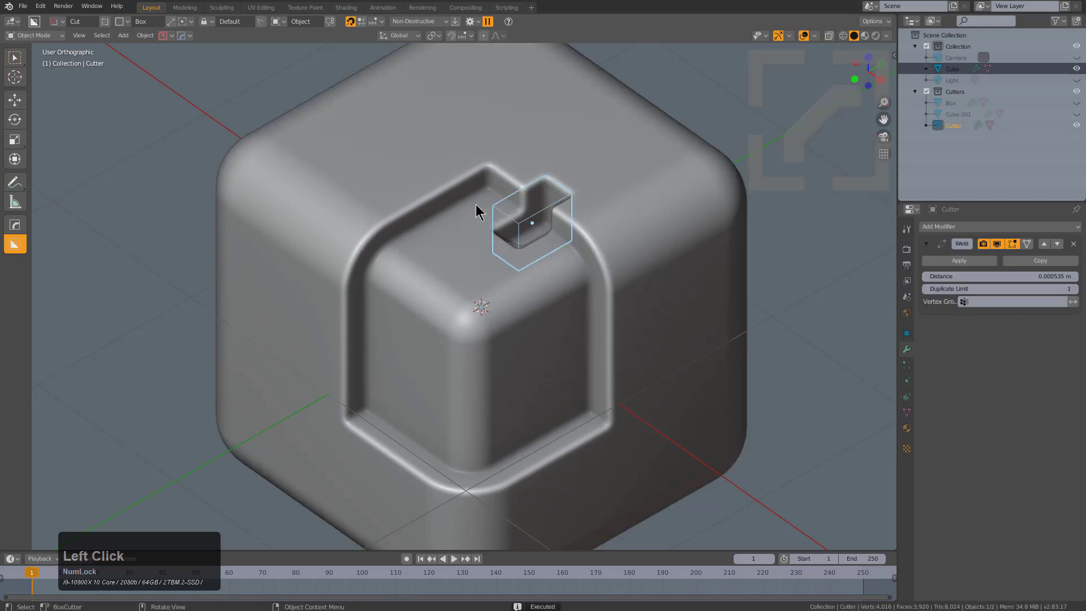
{"action": "key", "text": "q"}
{"action": "left_click", "coordinate": [585, 260]}
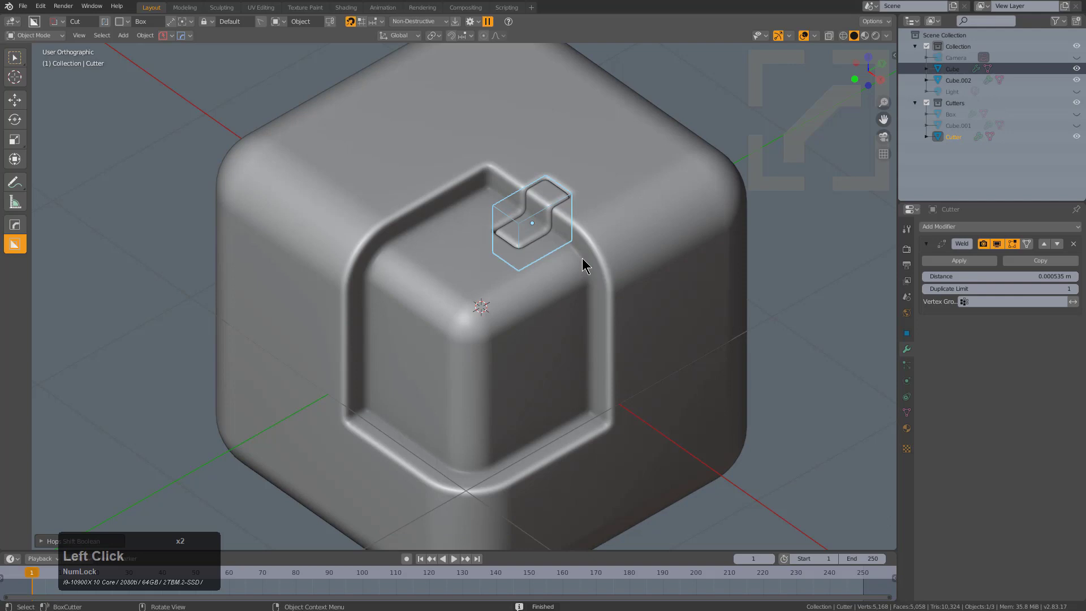
{"action": "middle_click", "coordinate": [566, 230]}
{"action": "scroll", "scroll_direction": "up", "scroll_amount": 3}
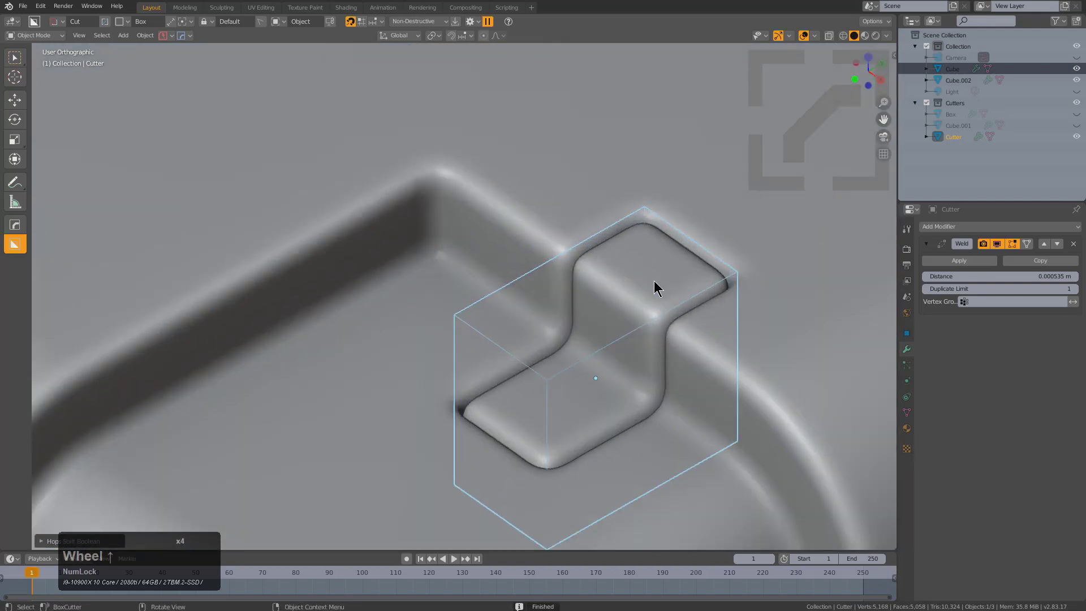
{"action": "key", "text": "h"}
- Draw square hole cutters on the bracket's base and cut them through Cube.002
{"action": "left_click", "coordinate": [648, 272]}
{"action": "key", "text": "q"}
{"action": "left_click", "coordinate": [725, 290]}
{"action": "left_click", "coordinate": [745, 288]}
{"action": "left_click_drag", "start_coordinate": [631, 247], "coordinate": [725, 264]}
{"action": "left_click", "coordinate": [534, 379]}
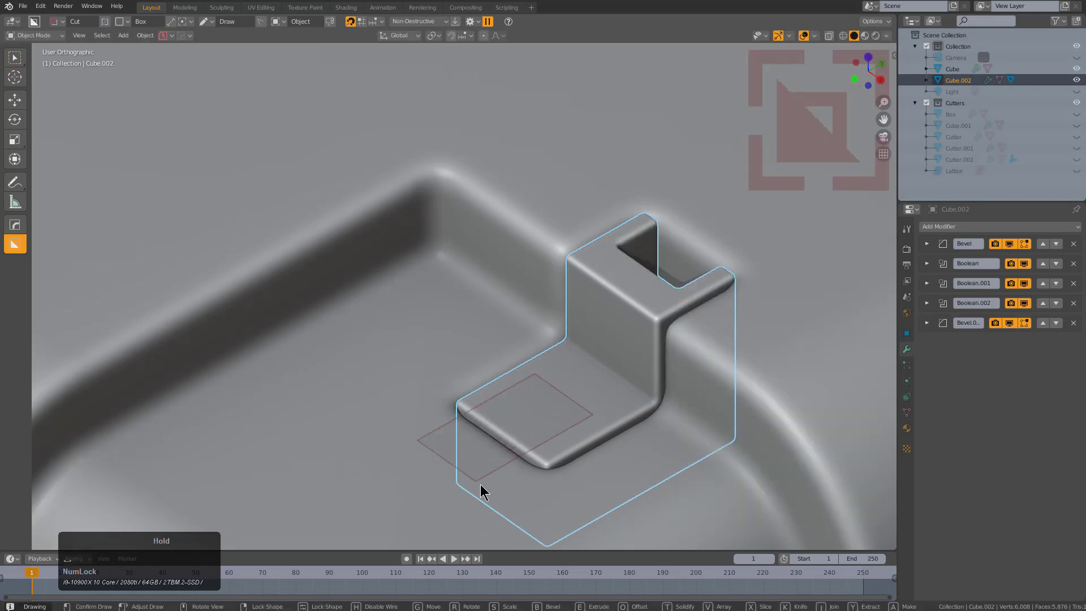
{"action": "scroll", "scroll_direction": "down", "scroll_amount": 3}
{"action": "key", "text": "alt+a"}
{"action": "middle_click", "coordinate": [557, 313]}
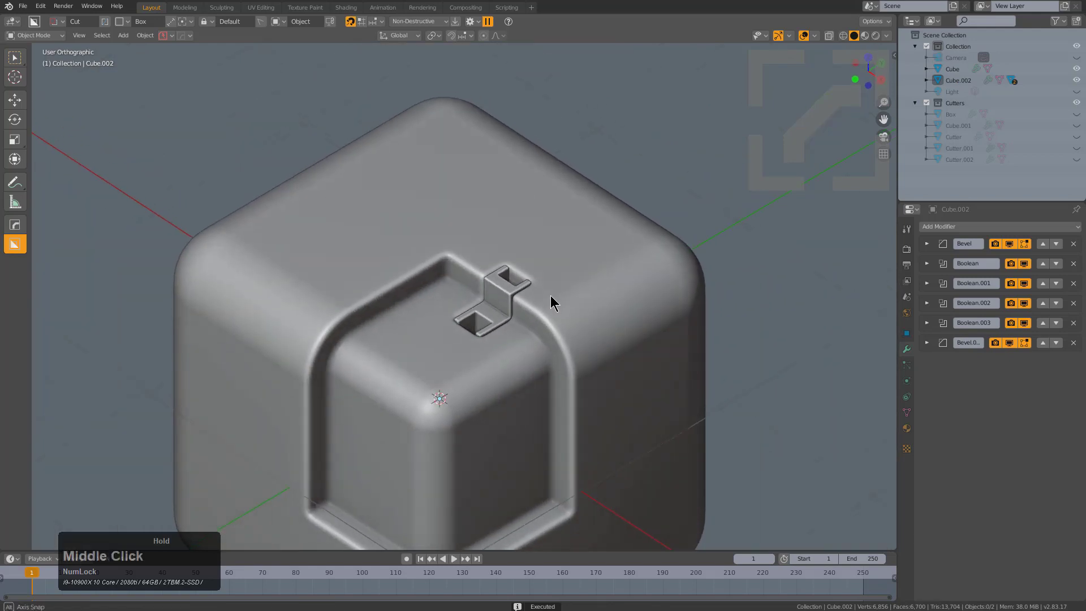
{"action": "scroll", "scroll_direction": "down", "scroll_amount": 3}
{"action": "middle_click", "coordinate": [558, 308]}
- Select the main cube and cut a thin inset groove around the recess
{"action": "left_click", "coordinate": [563, 287]}
{"action": "left_click", "coordinate": [452, 206]}
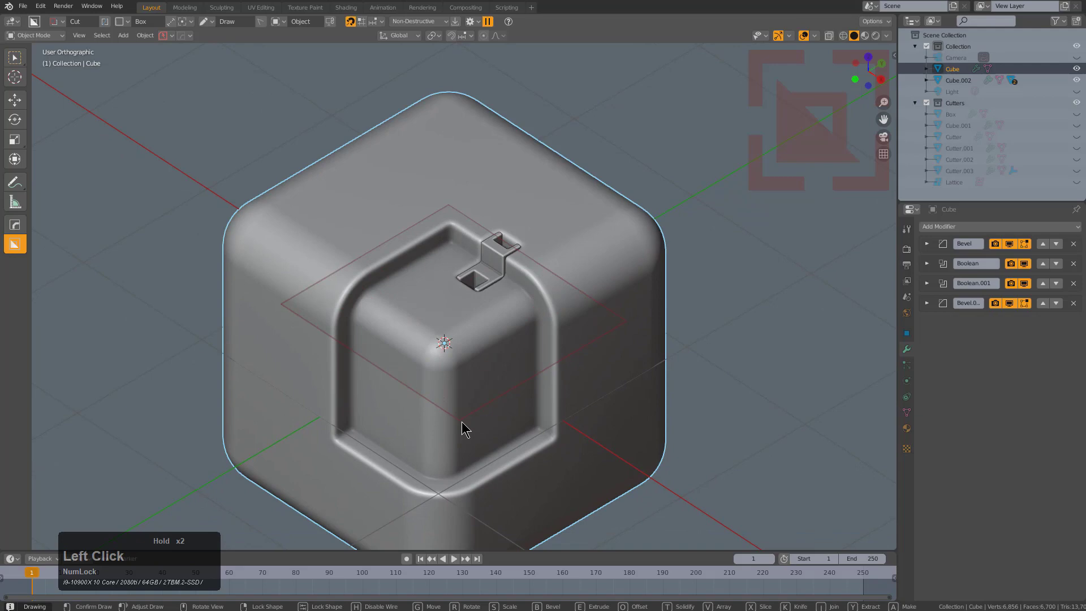
{"action": "middle_click", "coordinate": [473, 462]}
{"action": "key", "text": "x"}
{"action": "left_click", "coordinate": [506, 396]}
{"action": "middle_click", "coordinate": [537, 385]}
{"action": "scroll", "scroll_direction": "up", "scroll_amount": 3}
{"action": "key", "text": "a"}
{"action": "left_click", "coordinate": [547, 348]}
- Refine the cube's final Bevel.001 modifier with HardOps Adjust Bevel
{"action": "middle_click", "coordinate": [562, 337]}
{"action": "scroll", "scroll_direction": "up", "scroll_amount": 3}
{"action": "key", "text": "q"}
{"action": "left_click", "coordinate": [553, 330]}
{"action": "left_click", "coordinate": [561, 331]}
{"action": "left_click", "coordinate": [552, 336]}
{"action": "key", "text": "q"}
{"action": "left_click", "coordinate": [552, 336]}
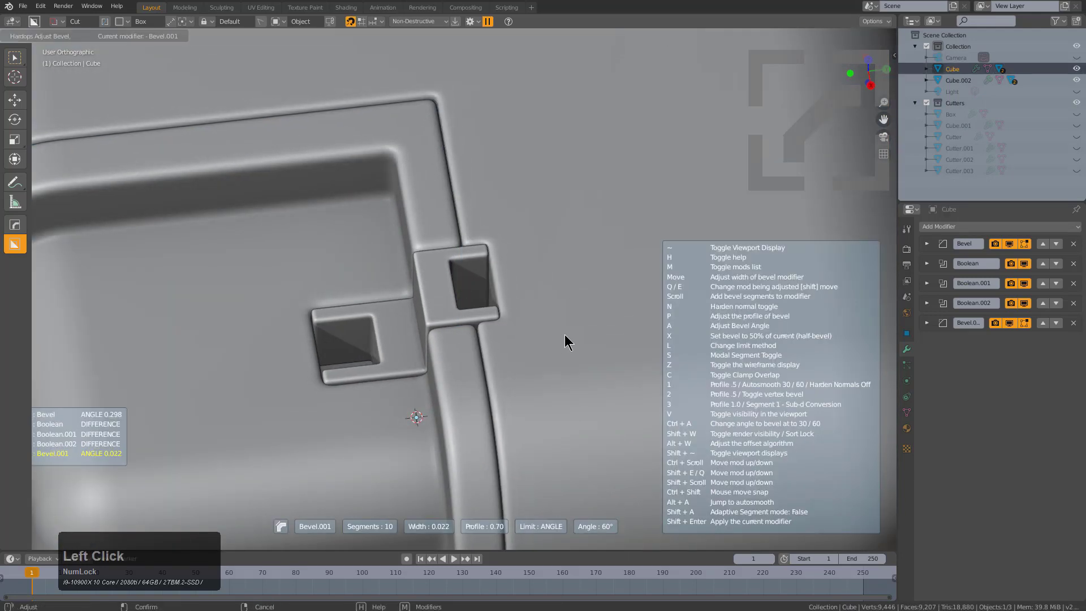
{"action": "left_click", "coordinate": [567, 336]}
{"action": "scroll", "scroll_direction": "down", "scroll_amount": 3}
{"action": "key", "text": "alt+a"}
- Select body and bracket and assign blank materials from the HardOps Material list (pink, purple)
{"action": "middle_click", "coordinate": [471, 361]}
{"action": "left_click", "coordinate": [505, 348]}
{"action": "key", "text": "a"}
{"action": "key", "text": "alt+m"}
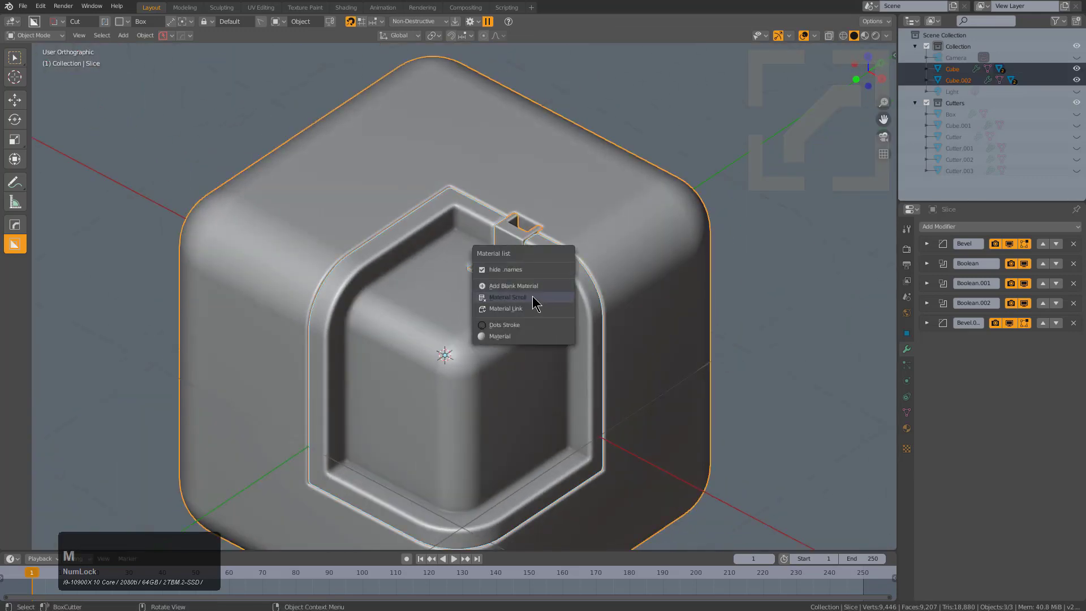
{"action": "left_click", "coordinate": [535, 298]}
{"action": "scroll", "scroll_direction": "up", "scroll_amount": 3}
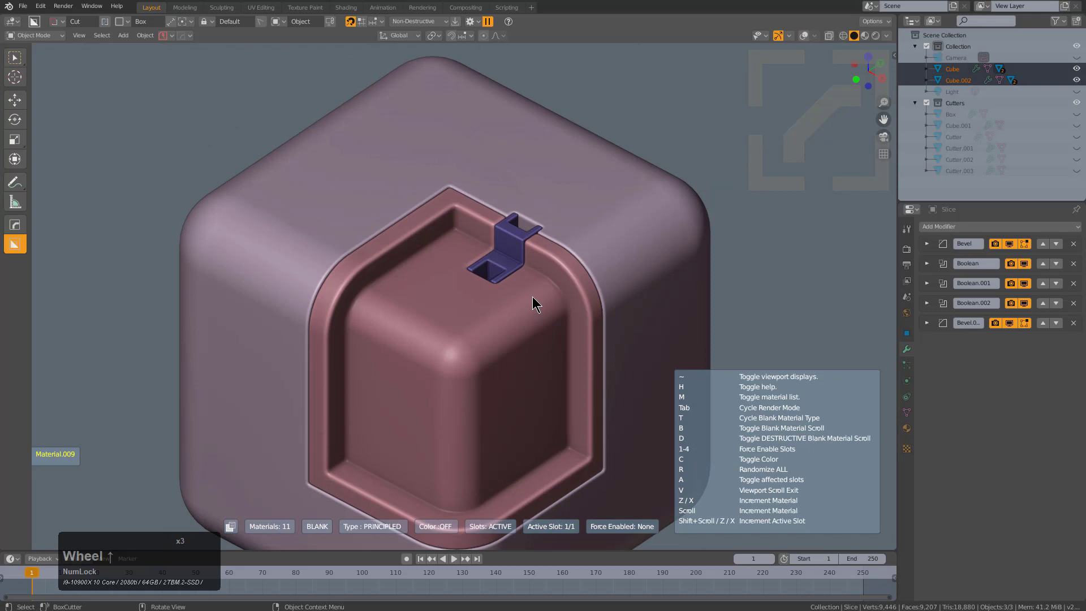
{"action": "left_click", "coordinate": [535, 298]}
{"action": "key", "text": "a"}
{"action": "middle_click", "coordinate": [545, 300]}
{"action": "scroll", "scroll_direction": "down", "scroll_amount": 3}
{"action": "middle_click", "coordinate": [532, 295]}
{"action": "left_click", "coordinate": [559, 260]}
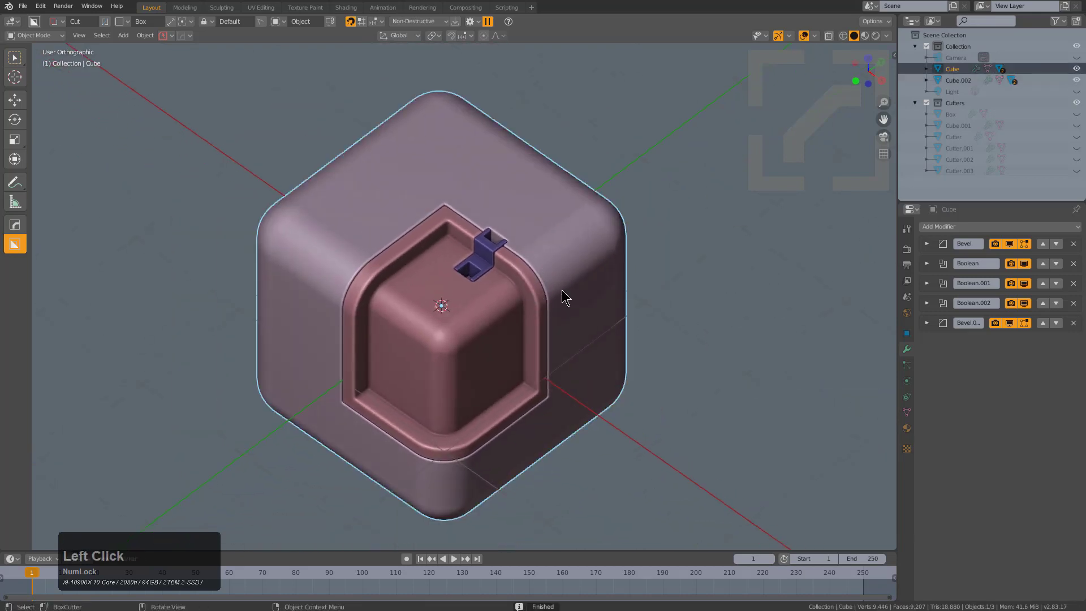
- From front view cut a seam line near the top, then Difference a large box from the underside
{"action": "key", "text": "KP_1"}
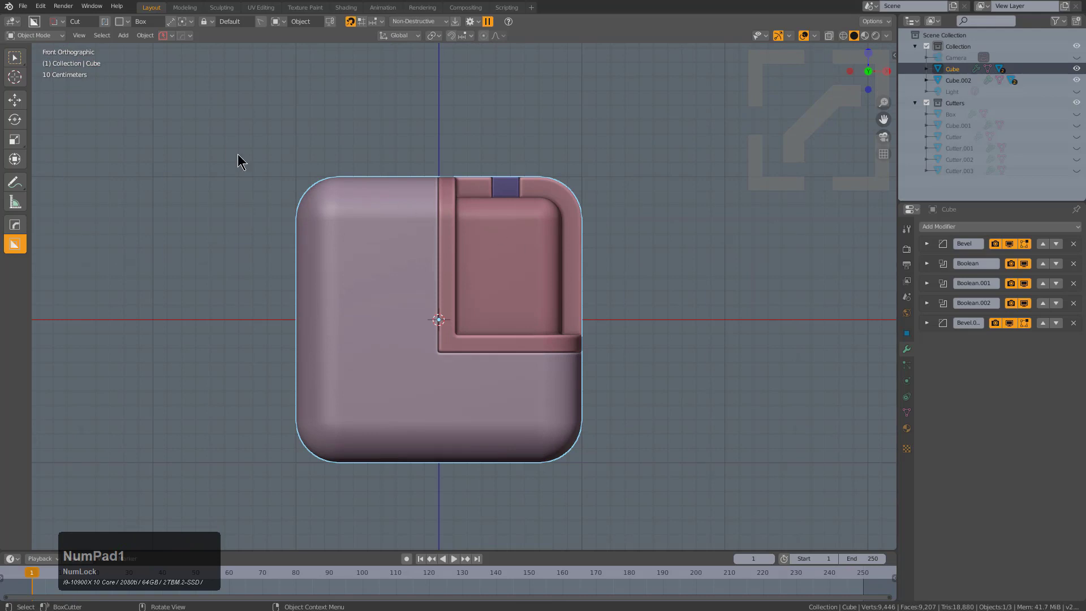
{"action": "left_click", "coordinate": [226, 150]}
{"action": "key", "text": "x"}
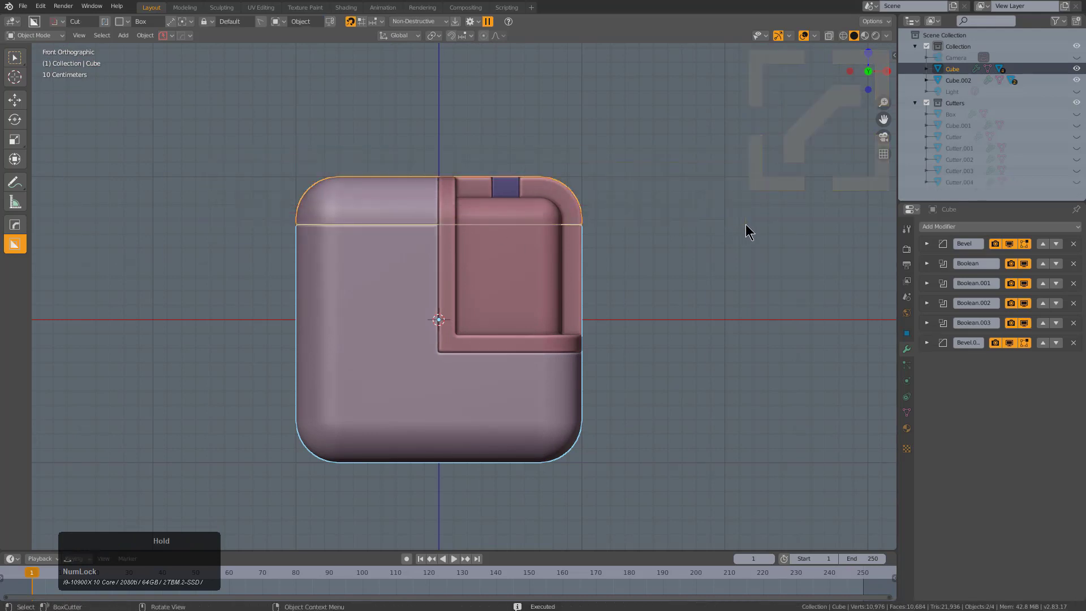
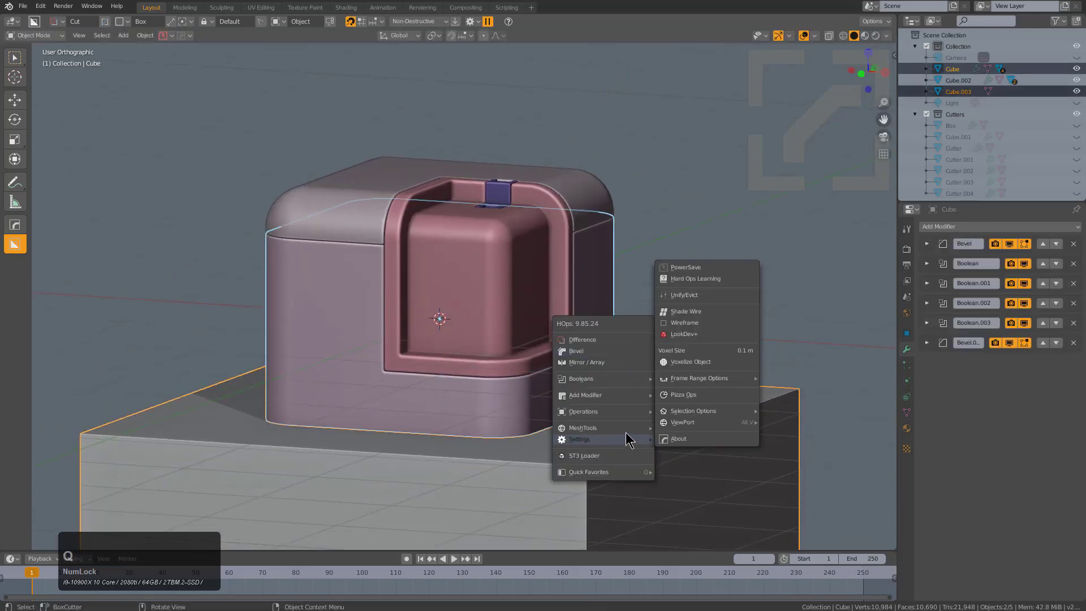
{"action": "left_click", "coordinate": [616, 341]}
{"action": "middle_click", "coordinate": [610, 367]}
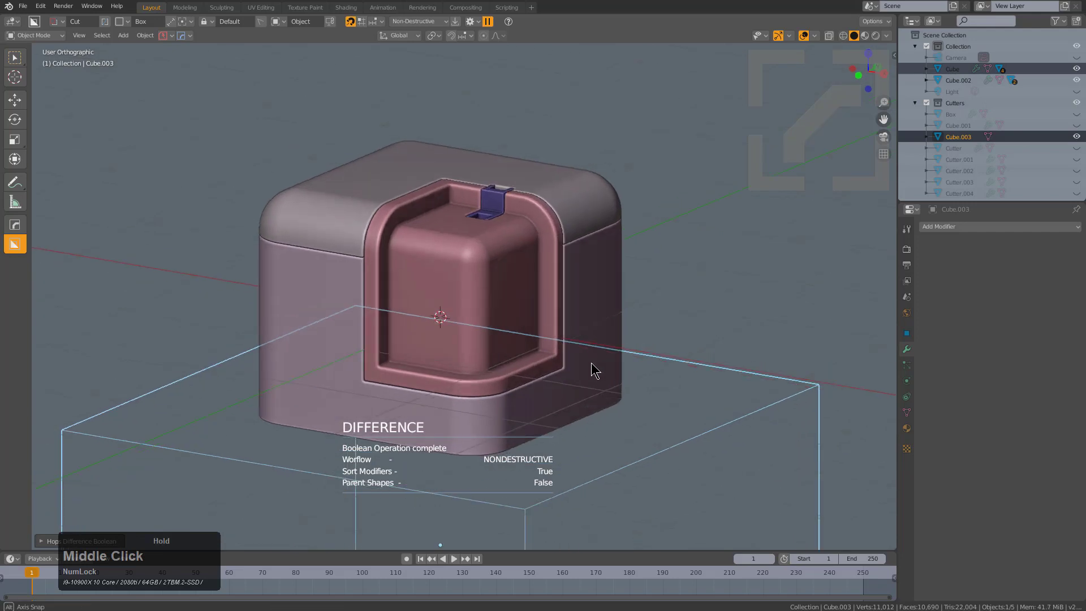
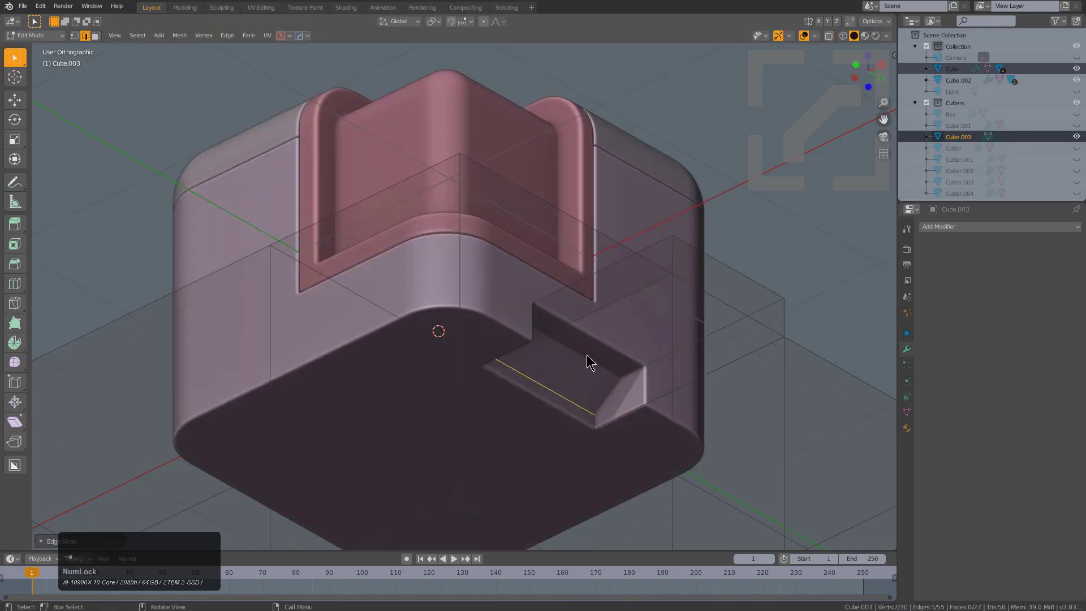
- Slice the stepped-slot cutter region off the cube as its own separate base piece
{"action": "scroll", "scroll_direction": "down", "scroll_amount": 3}
{"action": "middle_click", "coordinate": [603, 339]}
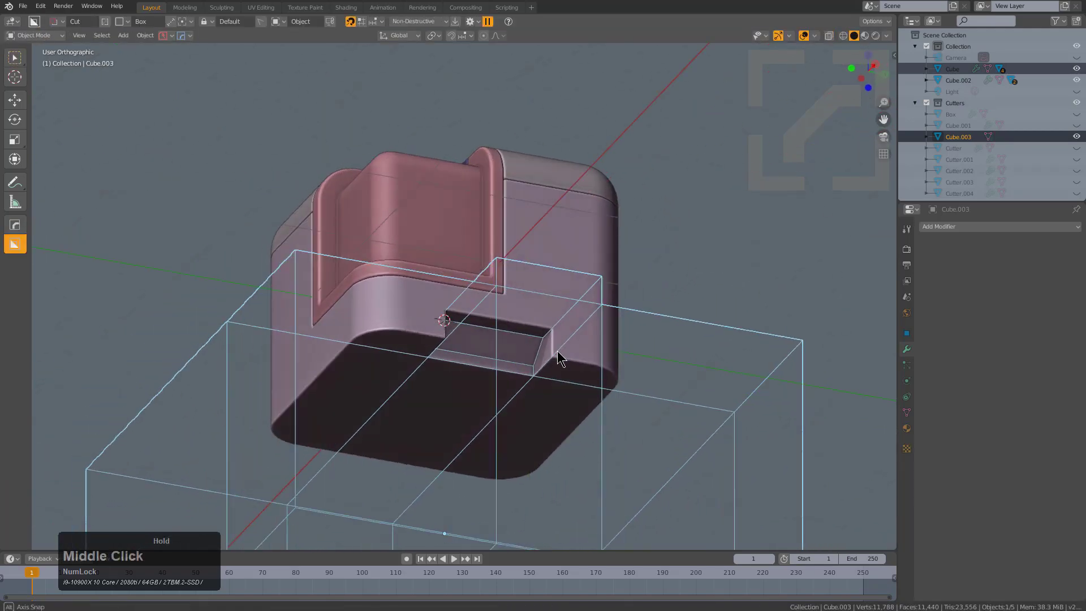
{"action": "scroll", "scroll_direction": "up", "scroll_amount": 3}
{"action": "middle_click", "coordinate": [566, 355]}
{"action": "scroll", "scroll_direction": "up", "scroll_amount": 3}
{"action": "key", "text": "q"}
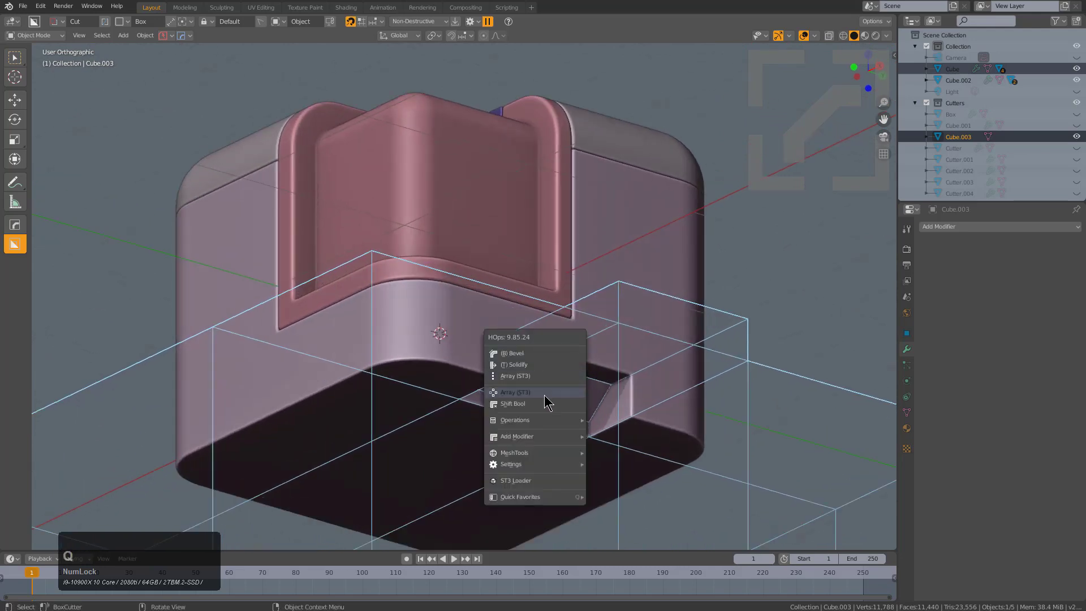
{"action": "left_click", "coordinate": [547, 401]}
{"action": "left_click", "coordinate": [547, 401]}
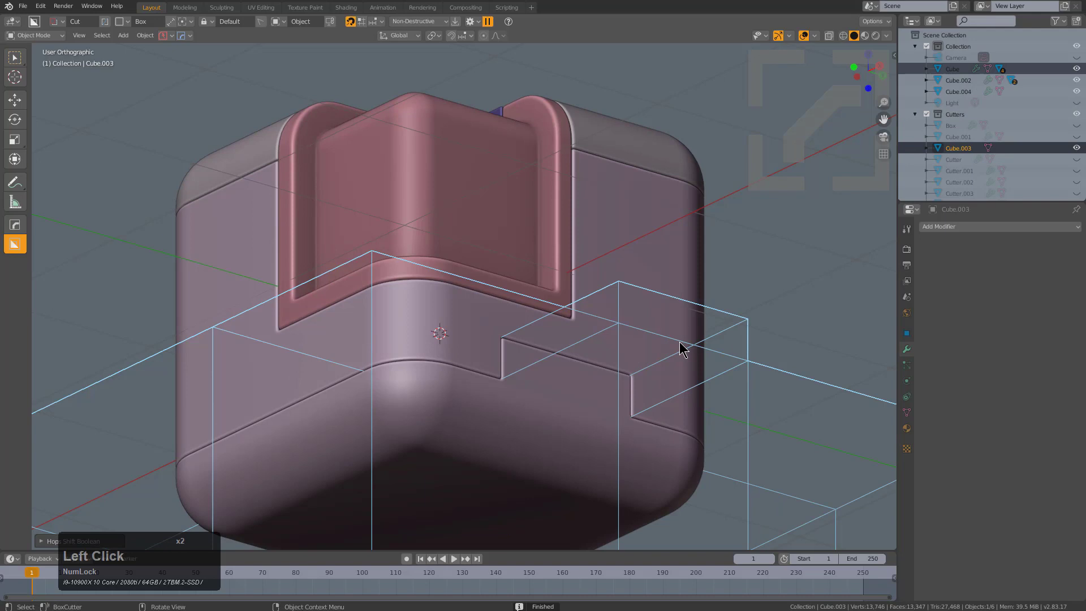
{"action": "key", "text": "h"}
{"action": "left_click", "coordinate": [569, 398]}
{"action": "middle_click", "coordinate": [564, 428]}
{"action": "scroll", "scroll_direction": "up", "scroll_amount": 3}
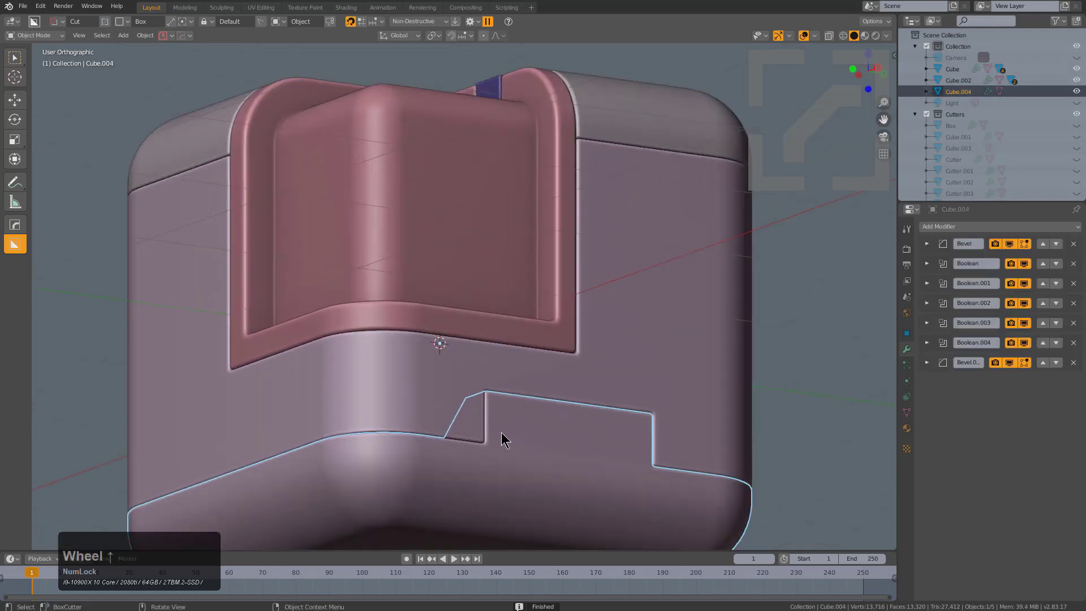
- Draw a BoxCutter box across the front of the lower band and stretch it along Z
{"action": "left_click_drag", "start_coordinate": [503, 432], "coordinate": [634, 331]}
{"action": "left_click", "coordinate": [577, 337]}
{"action": "middle_click", "coordinate": [588, 375]}
{"action": "middle_click", "coordinate": [566, 426]}
{"action": "scroll", "scroll_direction": "up", "scroll_amount": 3}
{"action": "key", "text": "q"}
{"action": "left_click", "coordinate": [617, 332]}
{"action": "scroll", "scroll_direction": "down", "scroll_amount": 3}
{"action": "left_click", "coordinate": [617, 332]}
{"action": "key", "text": "s"}
{"action": "key", "text": "z"}
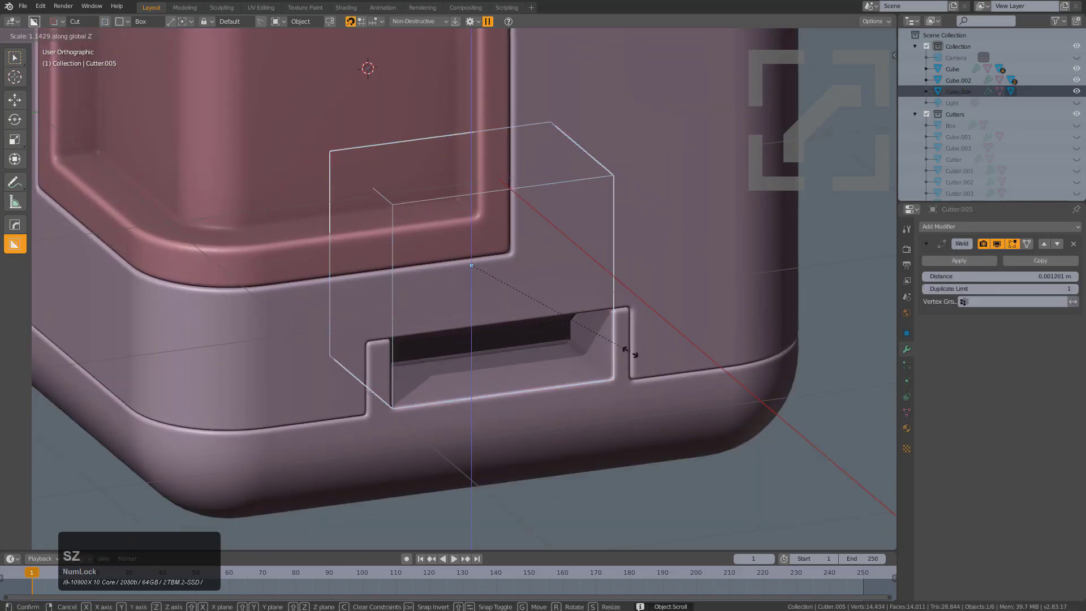
{"action": "left_click", "coordinate": [632, 352]}
- Give the separated base piece its own darker purple material via Alt+M
{"action": "key", "text": "h"}
{"action": "left_click", "coordinate": [487, 366]}
{"action": "key", "text": "alt+m"}
{"action": "left_click", "coordinate": [489, 380]}
{"action": "scroll", "scroll_direction": "up", "scroll_amount": 3}
{"action": "left_click", "coordinate": [490, 380]}
{"action": "scroll", "scroll_direction": "down", "scroll_amount": 3}
- Apply the slot cut and reselect the main cube body
{"action": "middle_click", "coordinate": [510, 294]}
{"action": "left_click", "coordinate": [514, 322]}
{"action": "key", "text": "alt+a"}
{"action": "left_click", "coordinate": [556, 219]}
{"action": "left_click", "coordinate": [577, 194]}
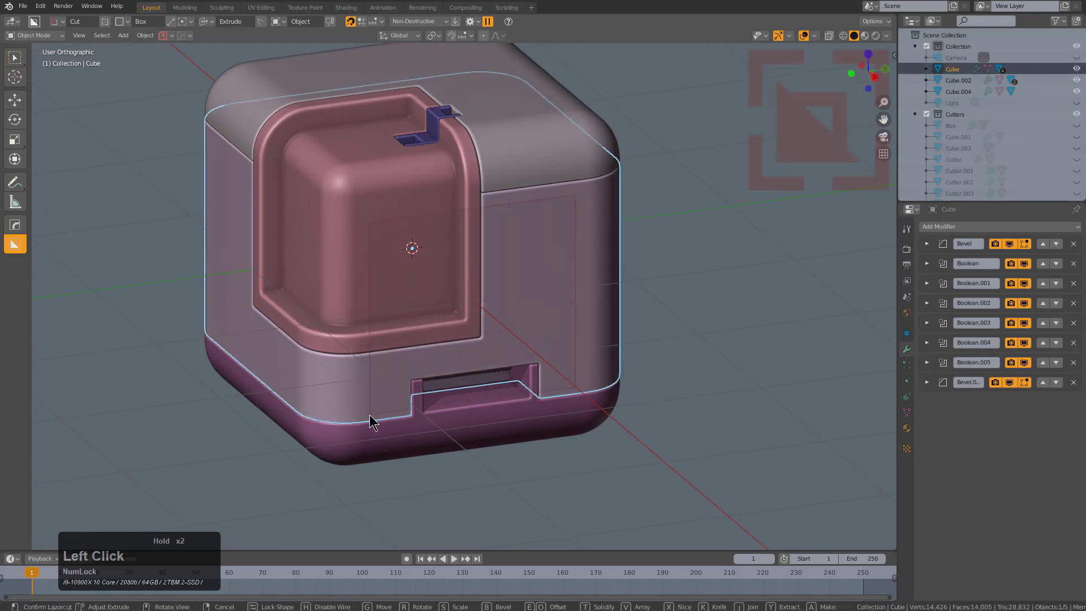
- Cut the recessed panel into the cube's side, assigning it its own material
{"action": "key", "text": "x"}
{"action": "left_click", "coordinate": [366, 405]}
{"action": "key", "text": "alt+a"}
{"action": "left_click", "coordinate": [536, 293]}
{"action": "key", "text": "alt+m"}
{"action": "left_click", "coordinate": [522, 296]}
{"action": "scroll", "scroll_direction": "up", "scroll_amount": 3}
{"action": "left_click", "coordinate": [525, 293]}
{"action": "key", "text": "alt+a"}
{"action": "left_click", "coordinate": [603, 247]}
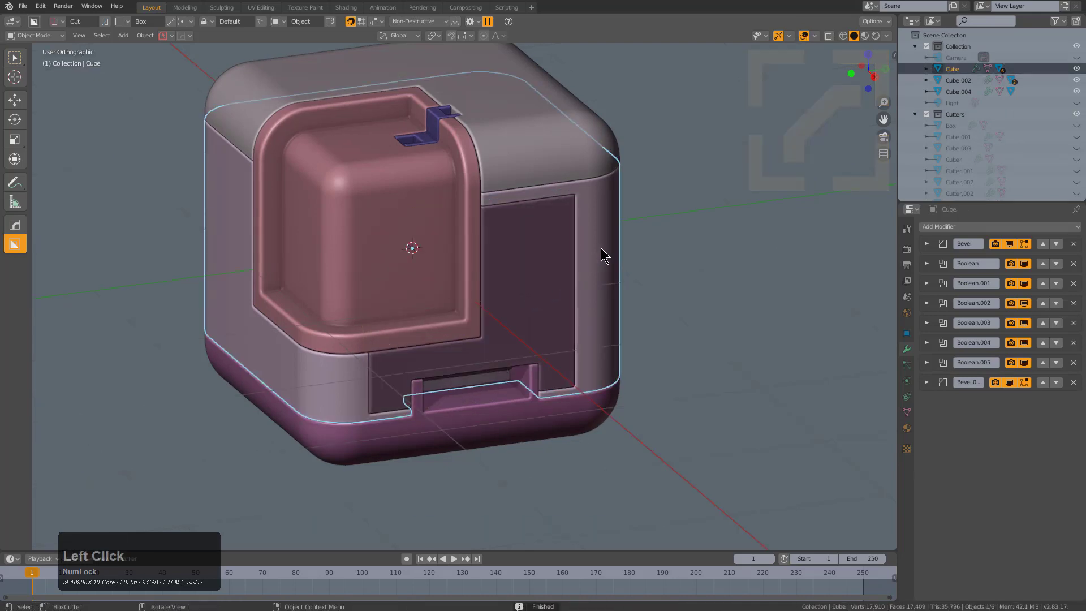
- From a straight side view, draw a small cutter inside the square recess on the lower band
{"action": "key", "text": "KP_1"}
{"action": "key", "text": "KP_3"}
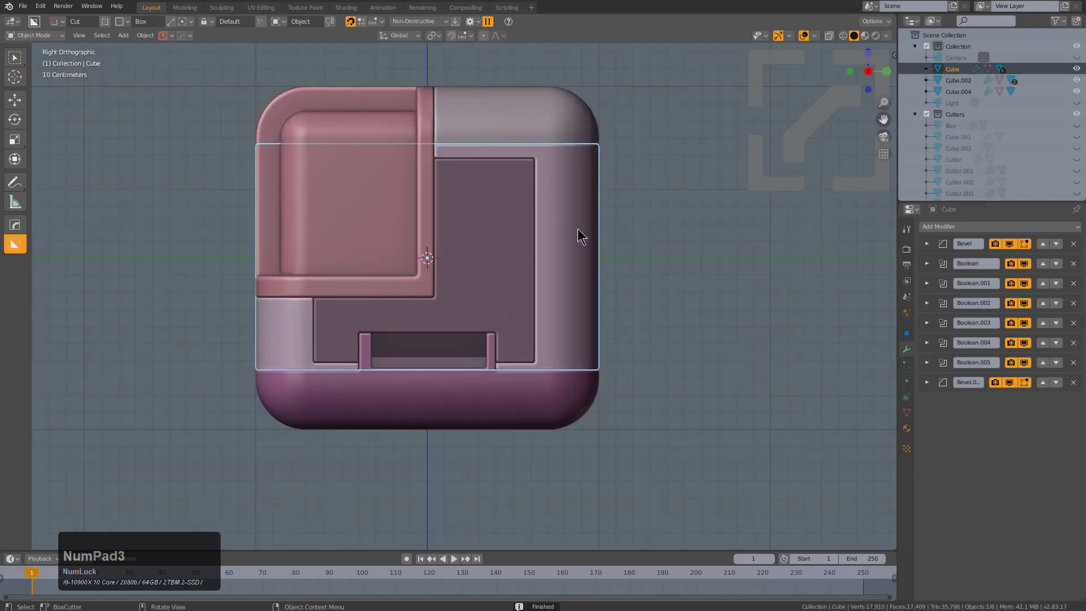
{"action": "middle_click", "coordinate": [419, 280]}
{"action": "middle_click", "coordinate": [324, 360]}
{"action": "scroll", "scroll_direction": "up", "scroll_amount": 3}
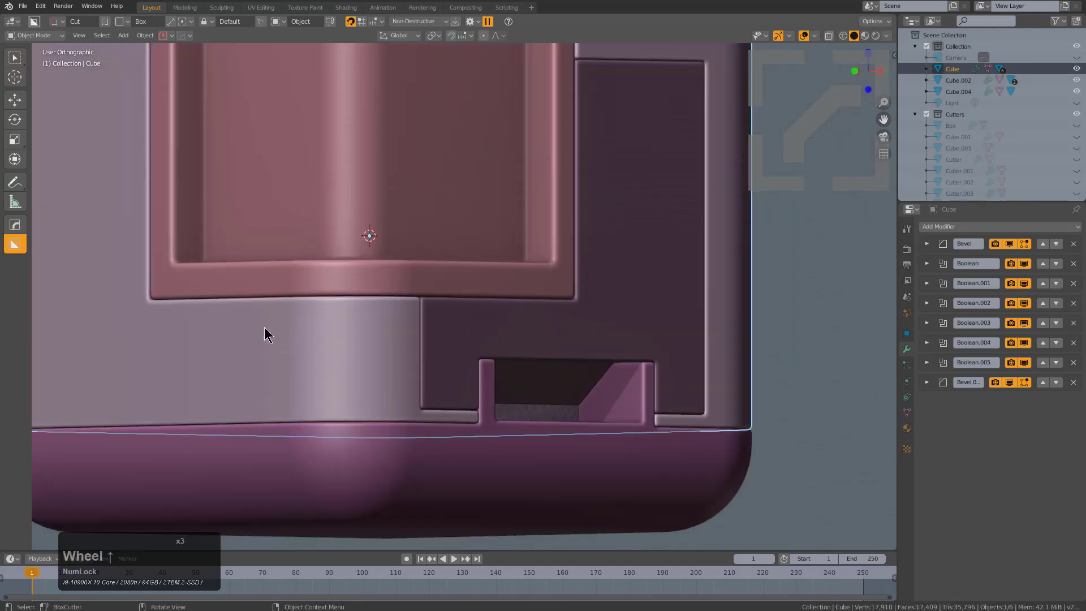
{"action": "left_click", "coordinate": [260, 320]}
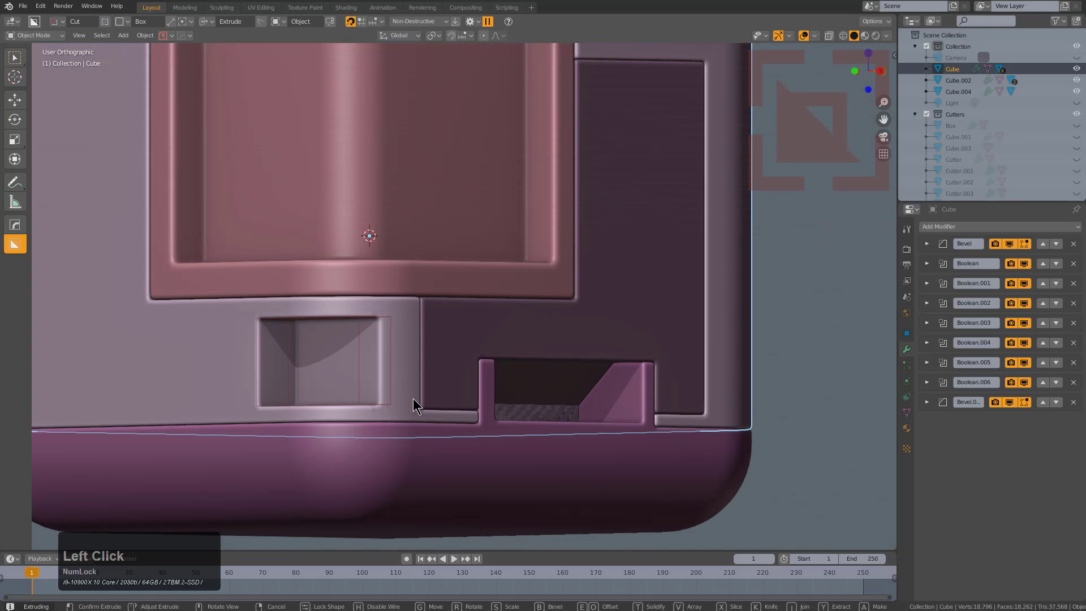
- Cycle the cutter's mode to a thickened Inset for the angled inner cut
{"action": "key", "text": "x"}
{"action": "key", "text": "x"}
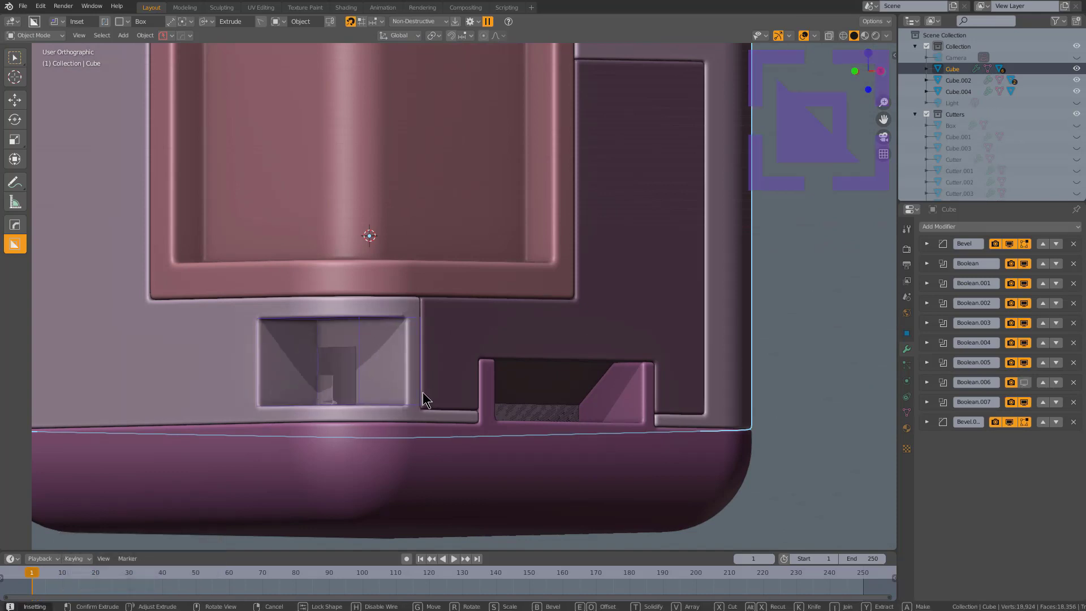
{"action": "key", "text": "t"}
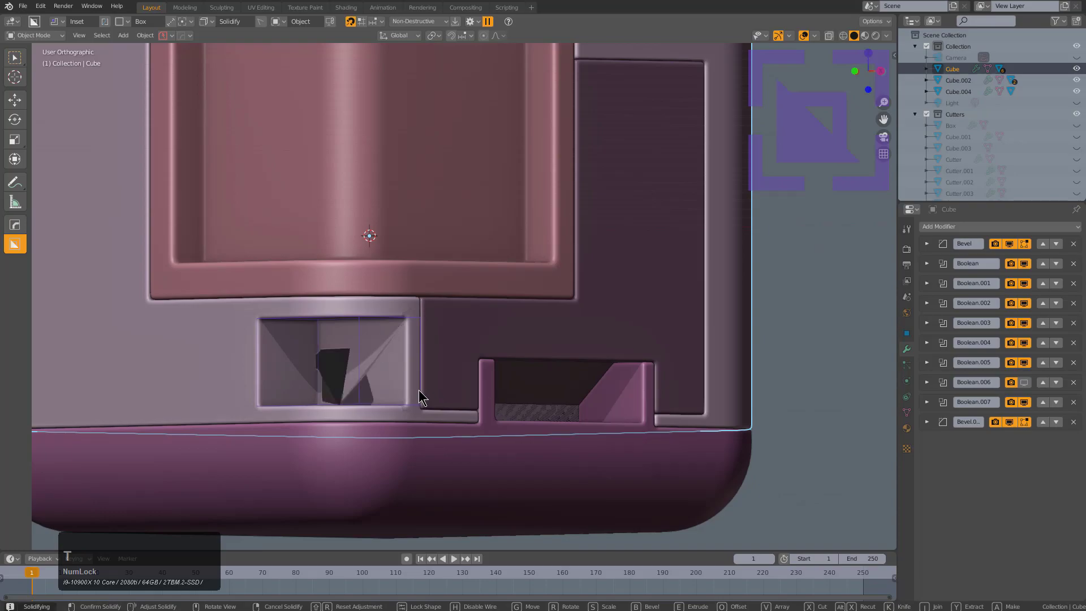
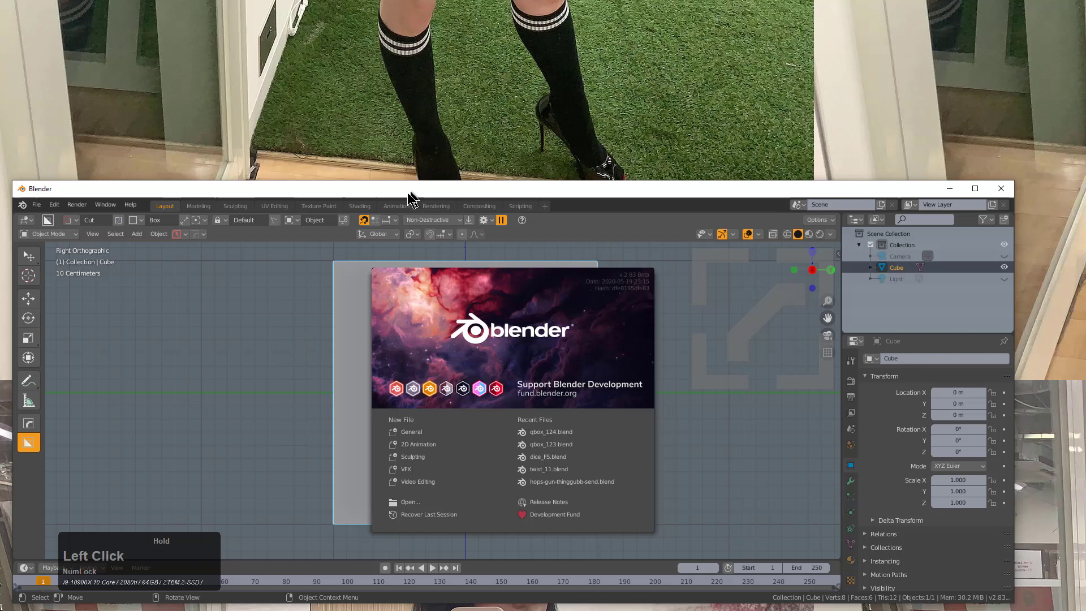
- Close the startup splash screen of the fresh Blender session
{"action": "left_click", "coordinate": [430, 185]}
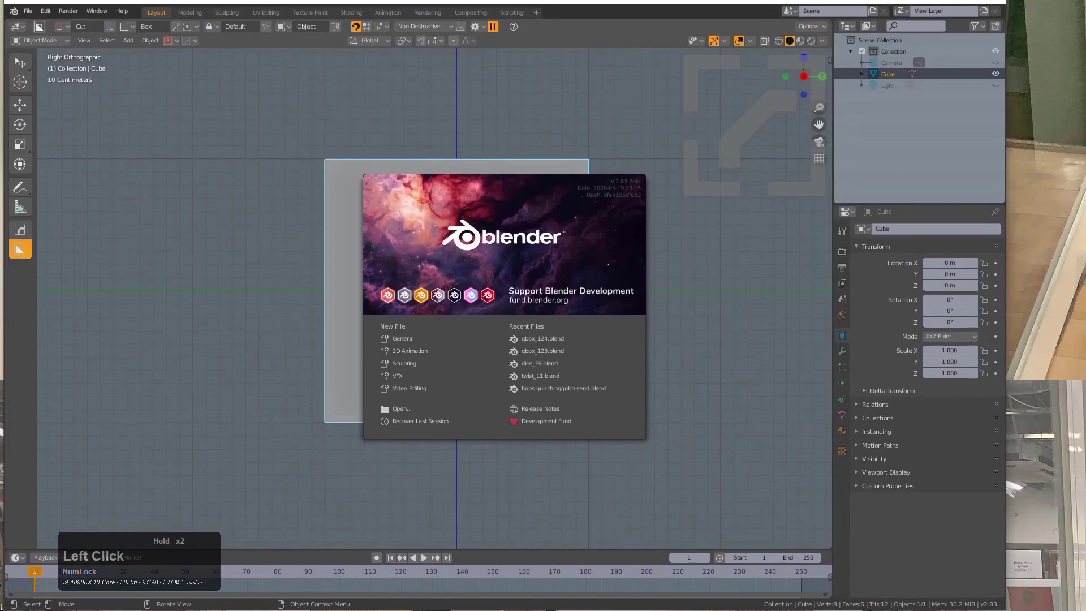
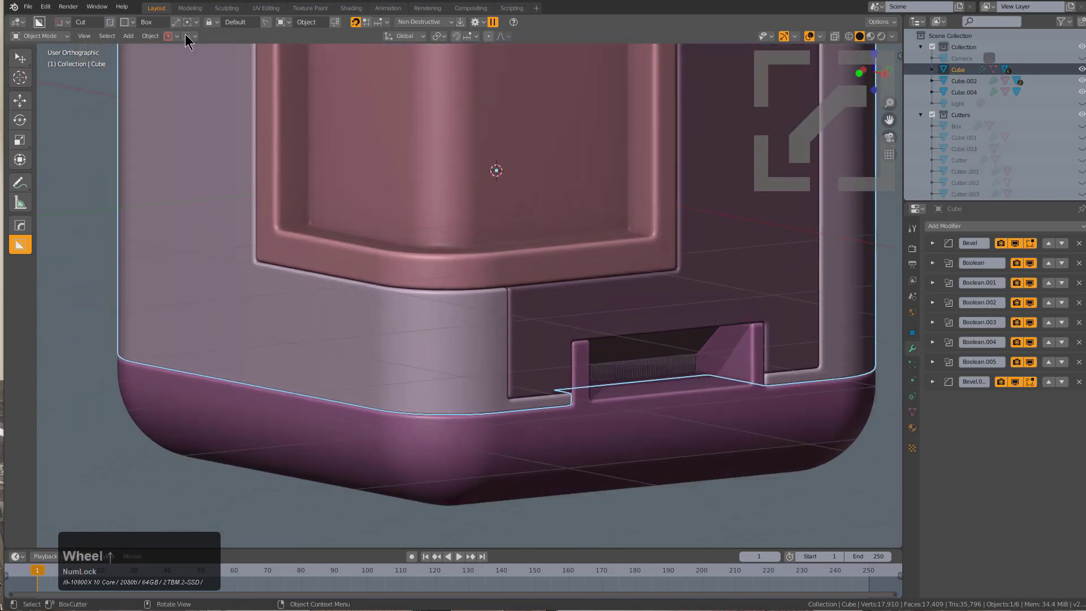
- Save a PowerSave backup of the model named inset_1
{"action": "left_click", "coordinate": [177, 36]}
{"action": "left_click", "coordinate": [188, 77]}
{"action": "type", "text": "inset"}
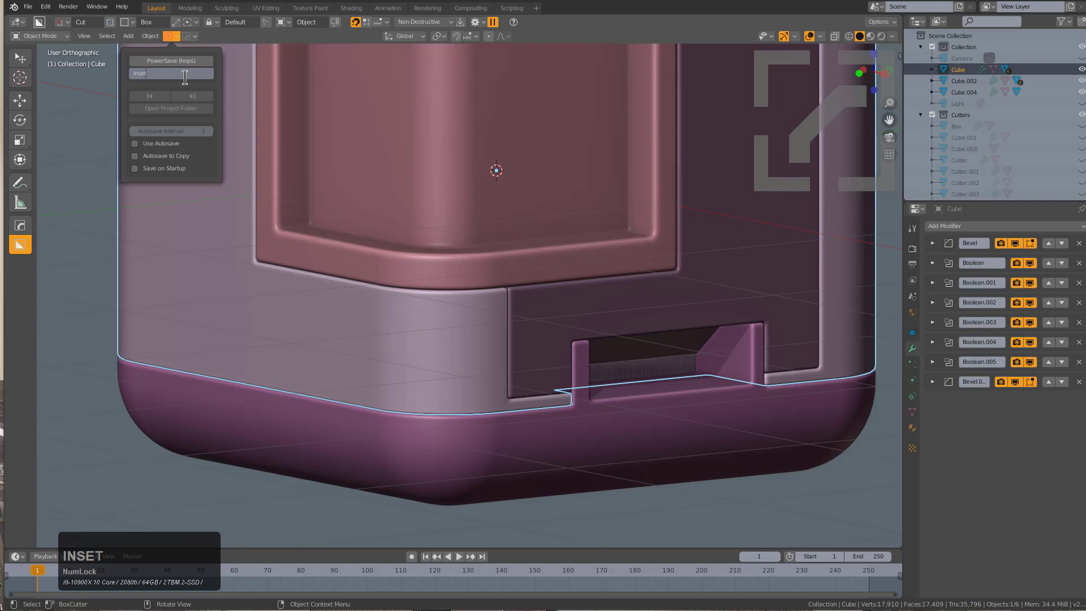
{"action": "key", "text": "Return"}
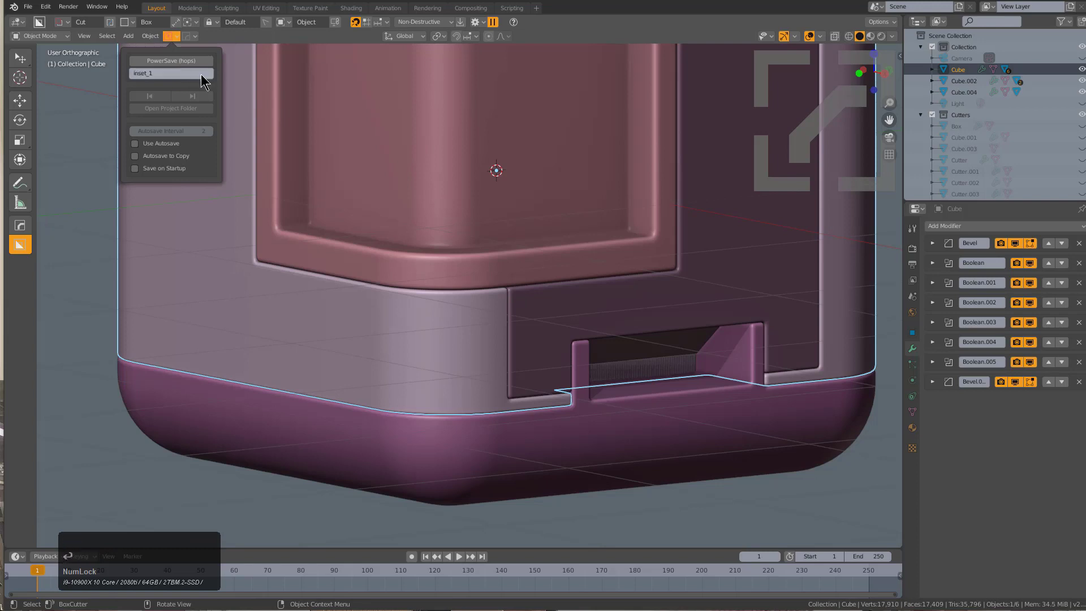
{"action": "left_click", "coordinate": [194, 62]}
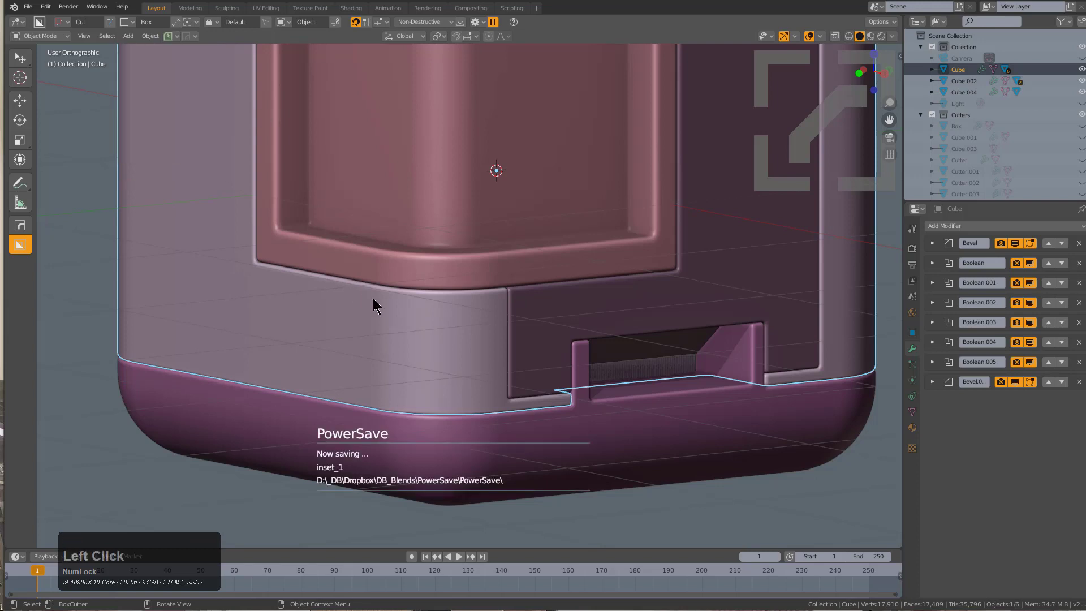
{"action": "left_click", "coordinate": [388, 305]}
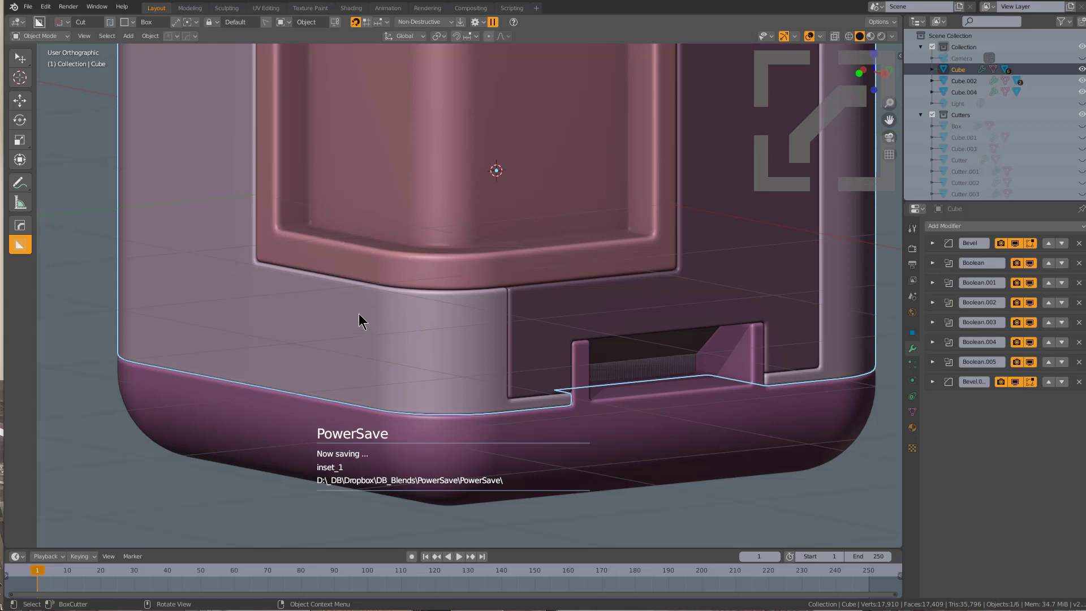
{"action": "left_click", "coordinate": [367, 310]}
- Outline a box cutter on the lower band, set it to Inset and shrink it on Z and Y
{"action": "left_click", "coordinate": [348, 298]}
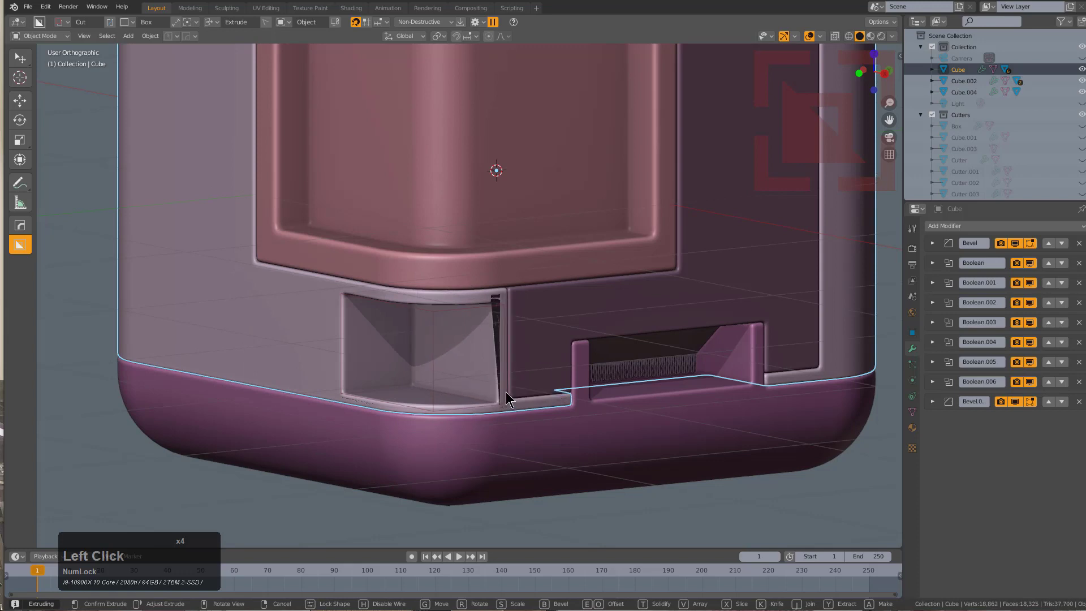
{"action": "key", "text": "s"}
{"action": "key", "text": "z"}
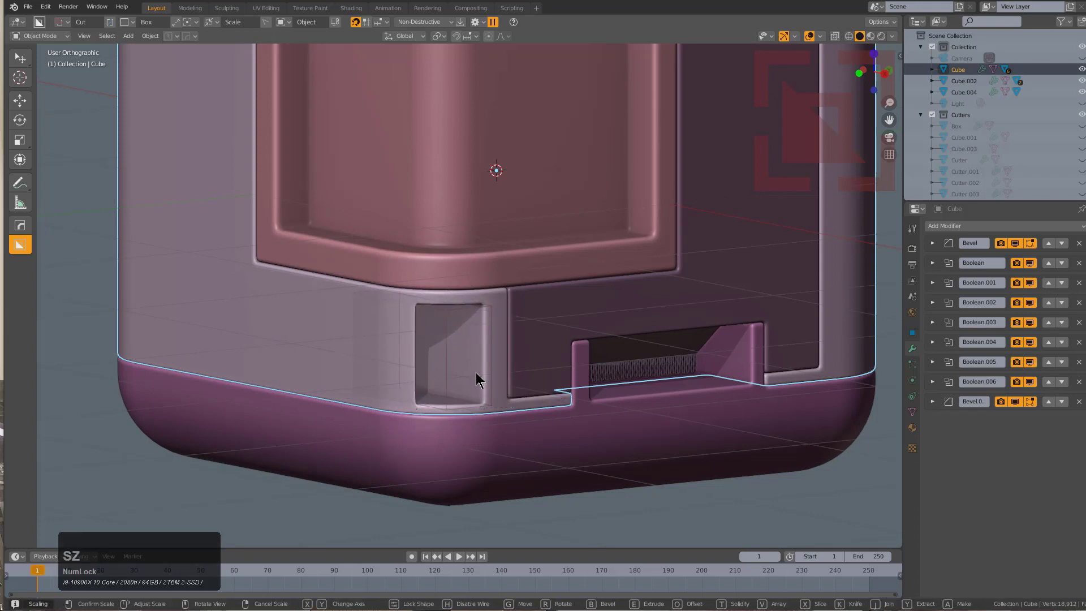
{"action": "key", "text": "y"}
{"action": "left_click", "coordinate": [475, 369]}
- Reposition the recess cutter from a head-on front view and return to the angled view
{"action": "middle_click", "coordinate": [487, 380]}
{"action": "key", "text": "g"}
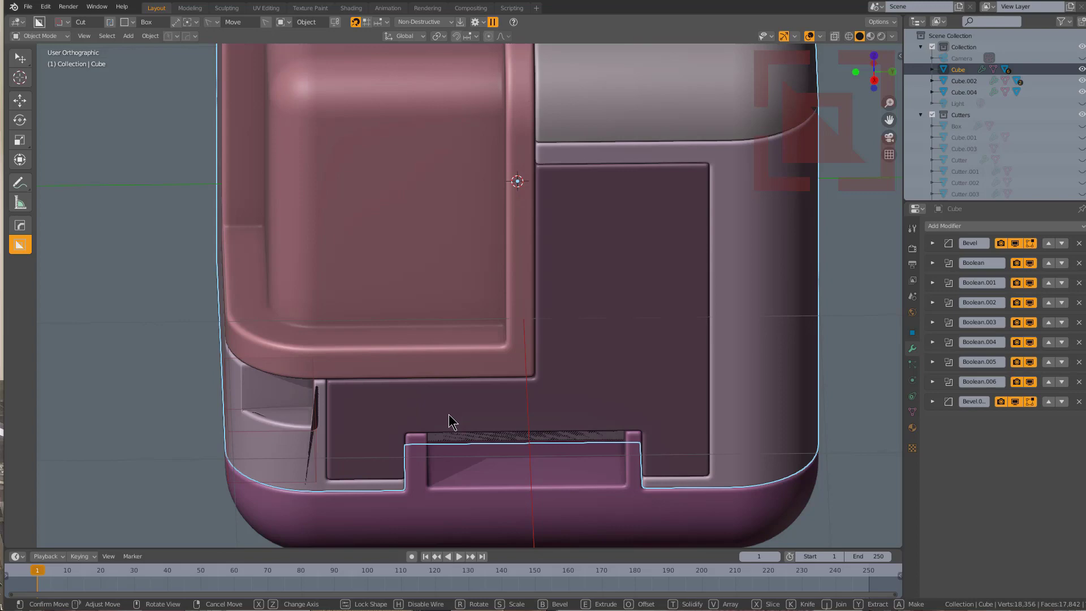
{"action": "left_click", "coordinate": [451, 414]}
{"action": "middle_click", "coordinate": [461, 410]}
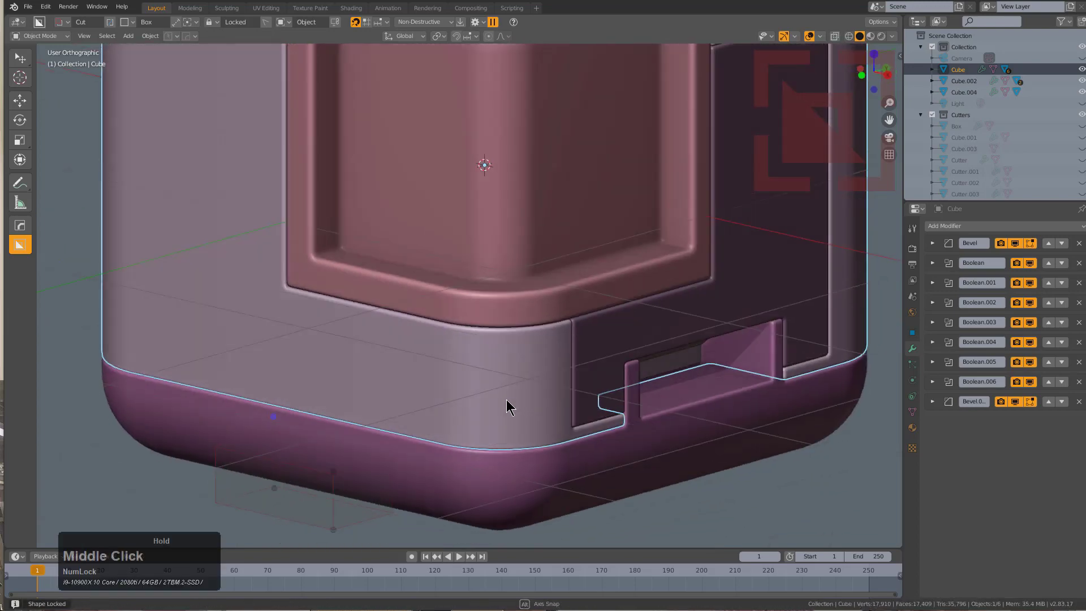
{"action": "scroll", "scroll_direction": "down", "scroll_amount": 3}
{"action": "scroll", "scroll_direction": "down", "scroll_amount": 3}
- Draw and confirm the rounded rectangular recess left of the slot panel
{"action": "left_click", "coordinate": [457, 379]}
{"action": "left_click", "coordinate": [420, 346]}
{"action": "left_click", "coordinate": [397, 333]}
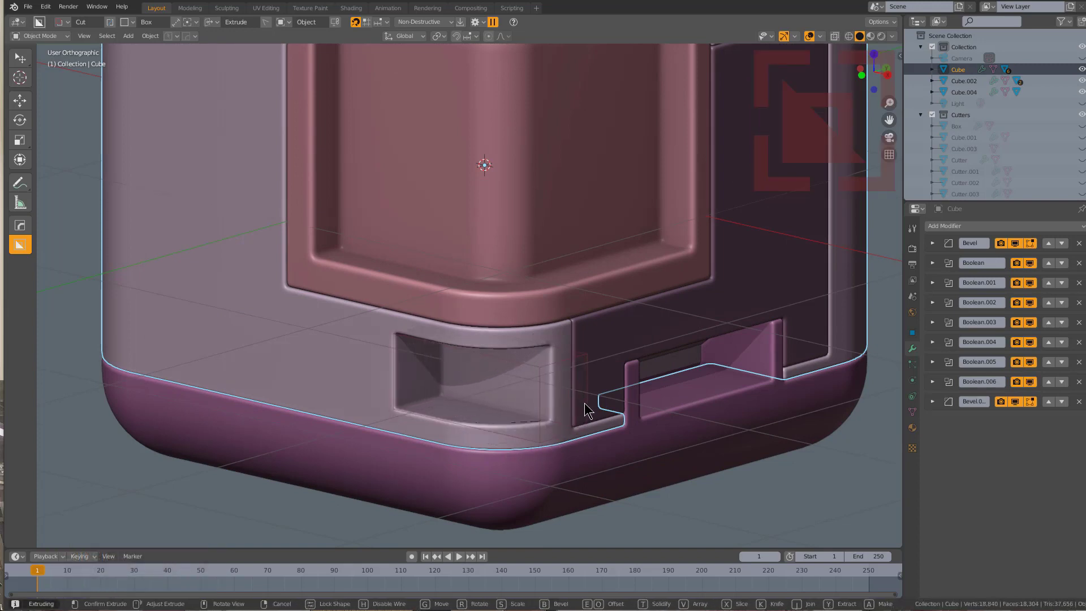
- Try a narrow slit cut beside the recess, remove it, and make a box cutter over the rounded corner
{"action": "key", "text": "x"}
{"action": "key", "text": "x"}
{"action": "key", "text": "t"}
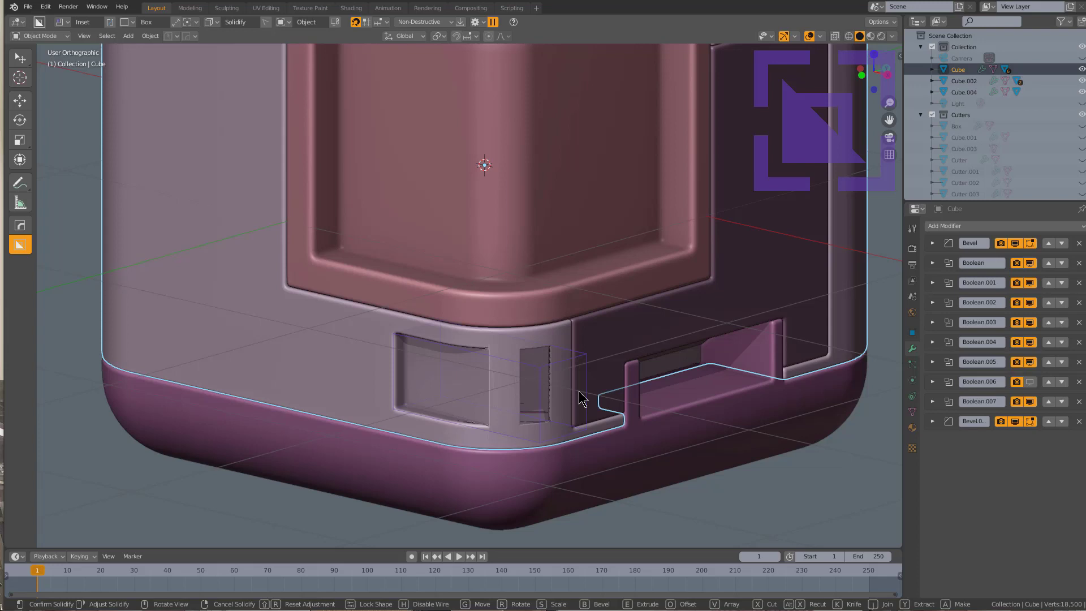
{"action": "key", "text": "a"}
{"action": "key", "text": "t"}
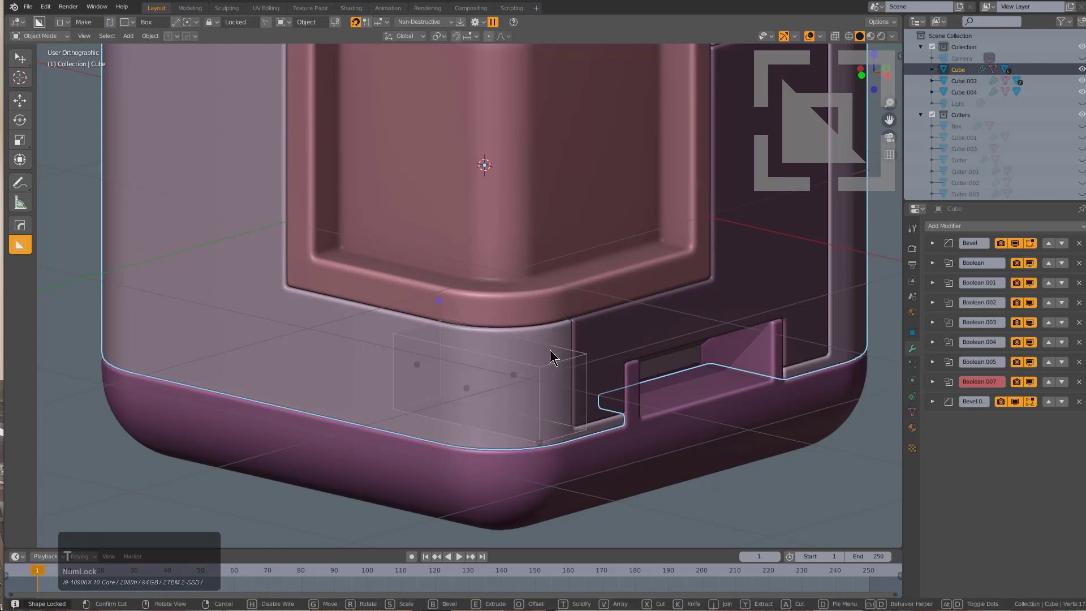
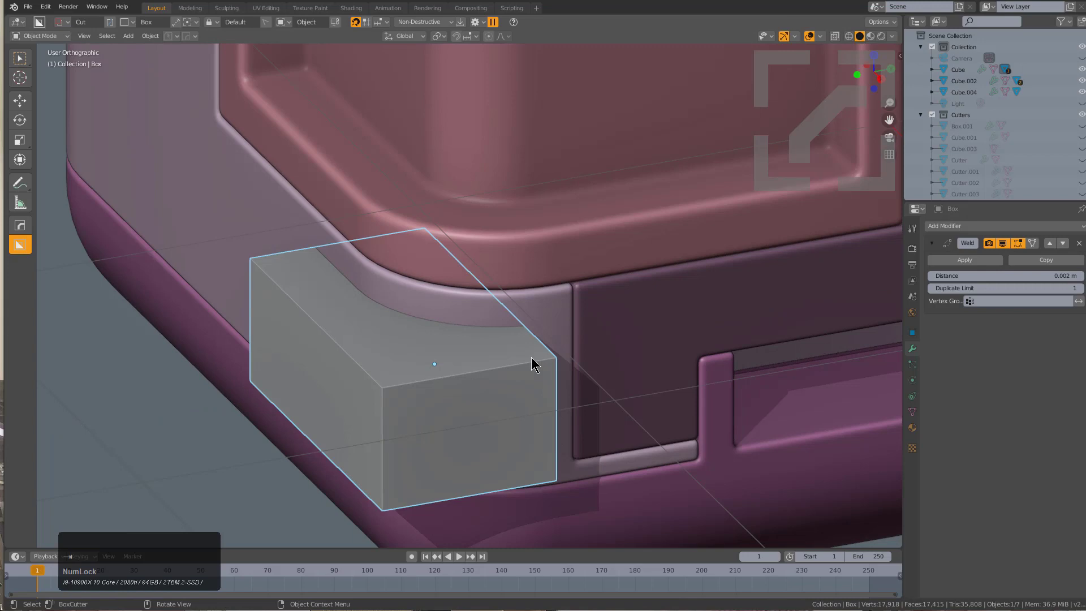
- Inset the box into the rounded corner with HardOps Inset Boolean, Sort Modifiers off and Keep Bevels on
{"action": "left_click", "coordinate": [554, 312]}
{"action": "key", "text": "q"}
{"action": "left_click", "coordinate": [618, 407]}
{"action": "key", "text": "F9"}
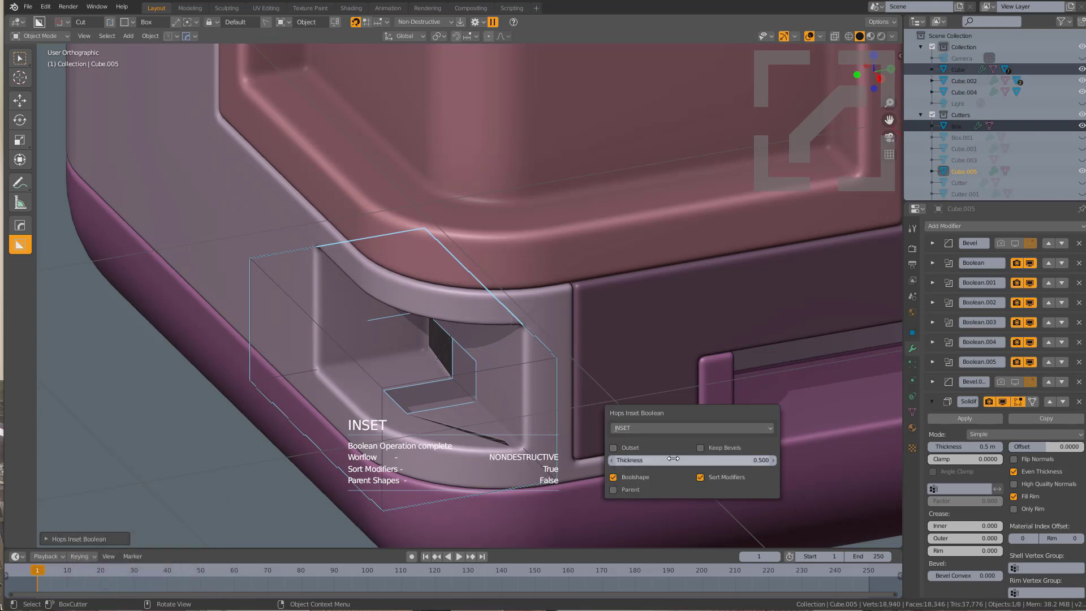
{"action": "left_click", "coordinate": [712, 479]}
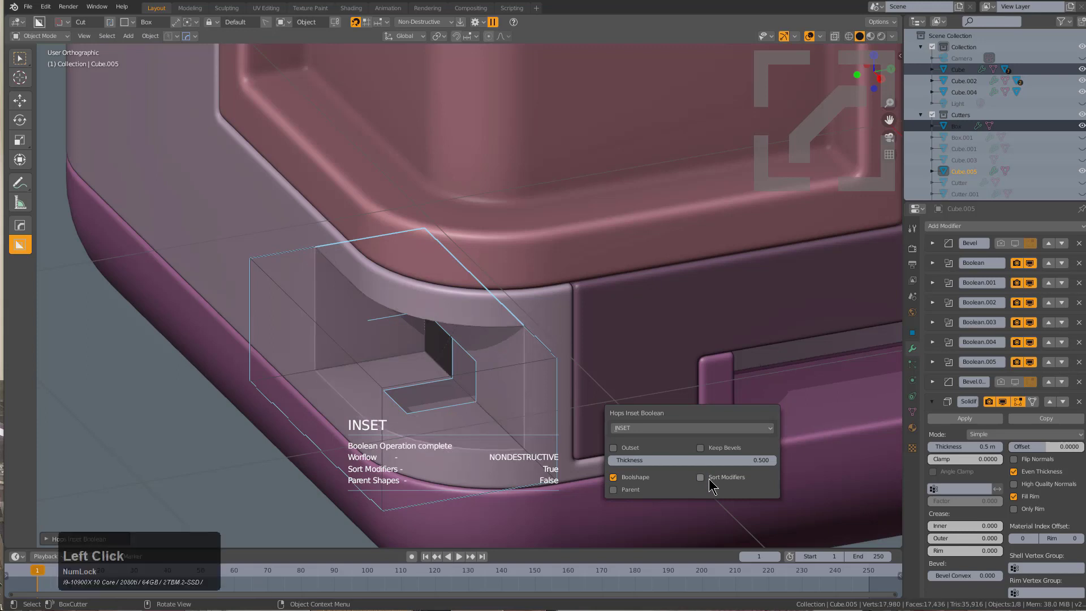
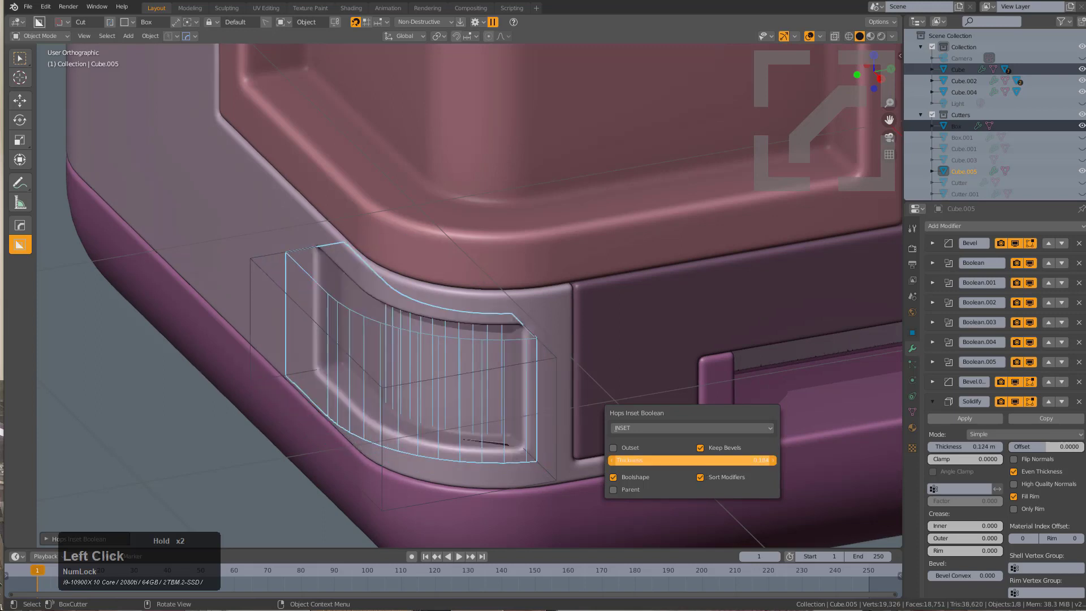
- Orbit around the curved corner panel to check it and select the main cube
{"action": "scroll", "scroll_direction": "down", "scroll_amount": 3}
{"action": "key", "text": "1"}
{"action": "middle_click", "coordinate": [536, 345]}
{"action": "scroll", "scroll_direction": "up", "scroll_amount": 3}
{"action": "middle_click", "coordinate": [549, 302]}
{"action": "left_click", "coordinate": [626, 235]}
- Adjust the cube's edge bevel width to about 0.017 with HardOps Adjust Bevel
{"action": "key", "text": "q"}
{"action": "left_click", "coordinate": [663, 280]}
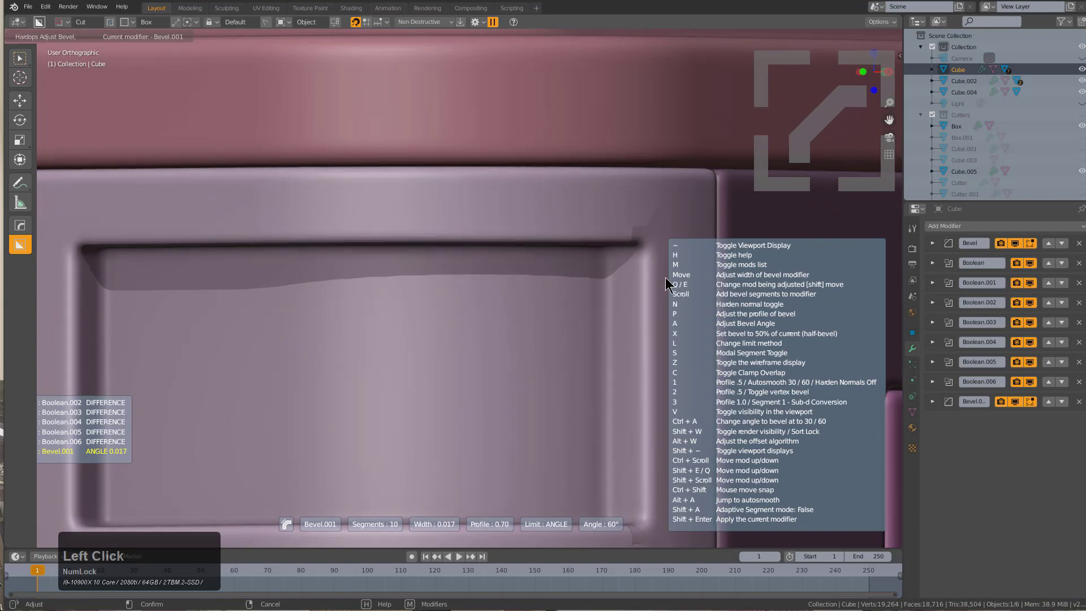
{"action": "left_click", "coordinate": [668, 279]}
- Orbit around the model to inspect the new bevel from several sides
{"action": "scroll", "scroll_direction": "down", "scroll_amount": 3}
{"action": "middle_click", "coordinate": [441, 329]}
{"action": "scroll", "scroll_direction": "down", "scroll_amount": 3}
{"action": "middle_click", "coordinate": [361, 351]}
{"action": "scroll", "scroll_direction": "down", "scroll_amount": 3}
{"action": "middle_click", "coordinate": [360, 405]}
{"action": "scroll", "scroll_direction": "down", "scroll_amount": 3}
{"action": "middle_click", "coordinate": [507, 336]}
- Turn toward the top of the cube and select the quarter-circle notch cutter
{"action": "key", "text": "alt+a"}
{"action": "middle_click", "coordinate": [658, 275]}
{"action": "left_click", "coordinate": [531, 260]}
{"action": "left_click", "coordinate": [507, 222]}
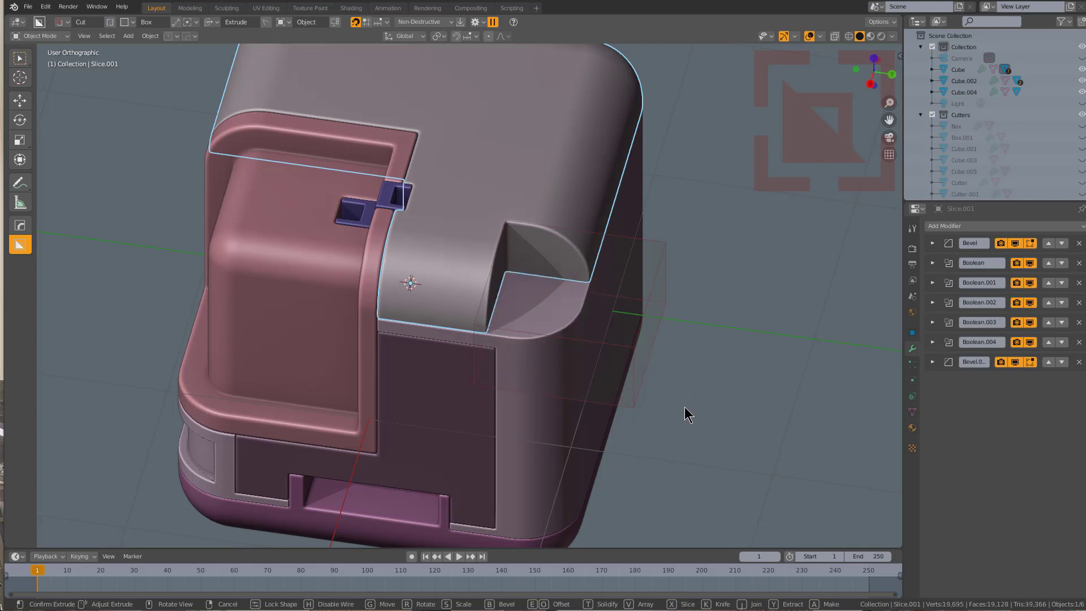
- Bevel the notch cutter's edges and orbit in on the quarter-circle notch
{"action": "key", "text": "b"}
{"action": "scroll", "scroll_direction": "up", "scroll_amount": 3}
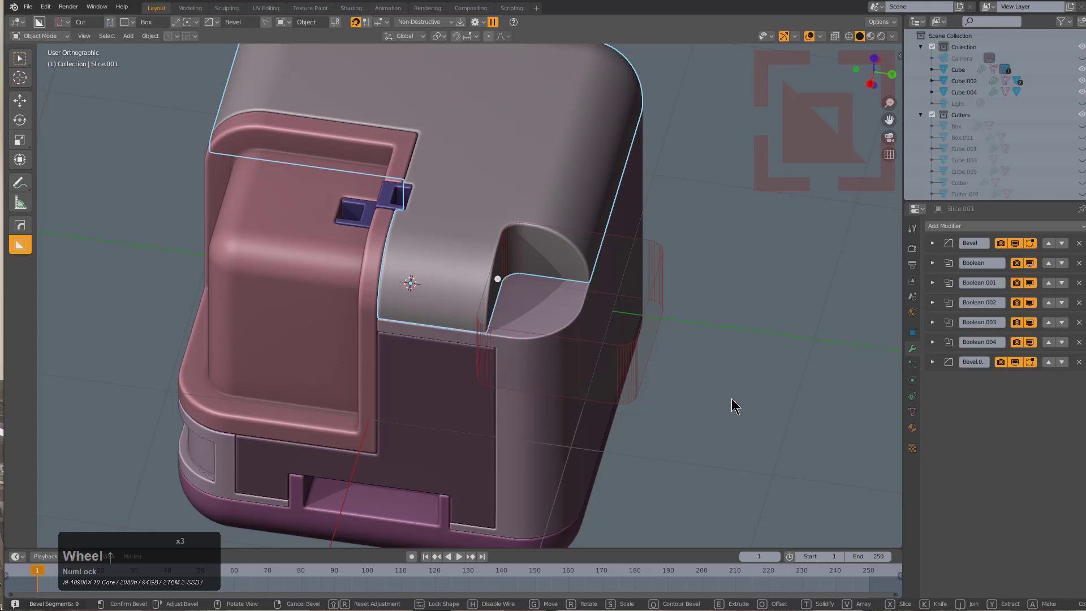
{"action": "left_click", "coordinate": [725, 395]}
{"action": "middle_click", "coordinate": [568, 384]}
{"action": "scroll", "scroll_direction": "up", "scroll_amount": 3}
- Select the sliced notch piece and set its bevel width to about 0.015 with Adjust Bevel
{"action": "left_click", "coordinate": [592, 466]}
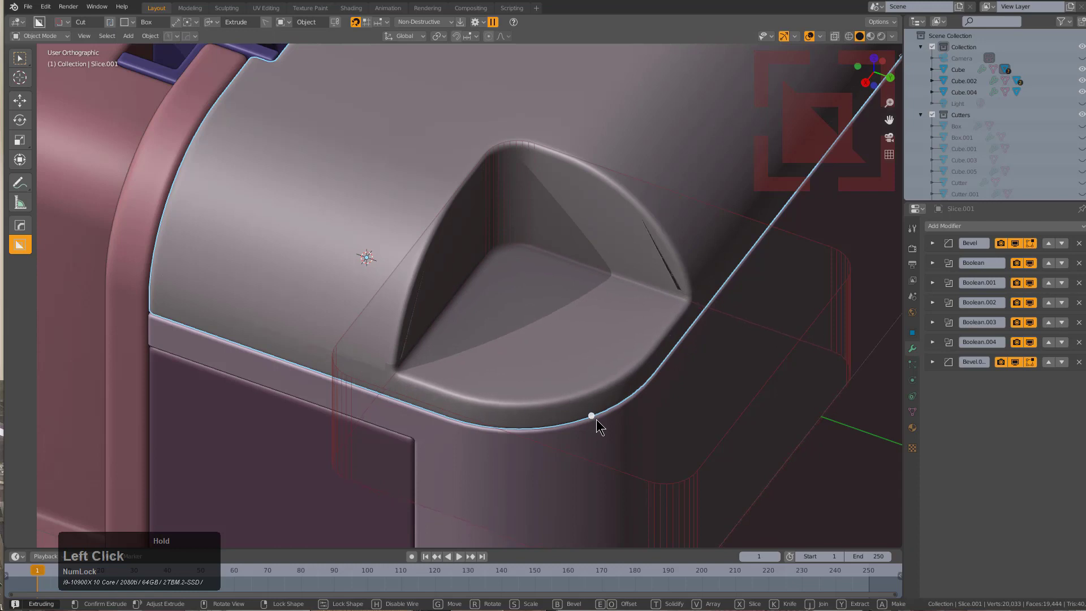
{"action": "left_click", "coordinate": [598, 421]}
{"action": "left_click", "coordinate": [623, 207]}
{"action": "key", "text": "q"}
{"action": "left_click", "coordinate": [708, 293]}
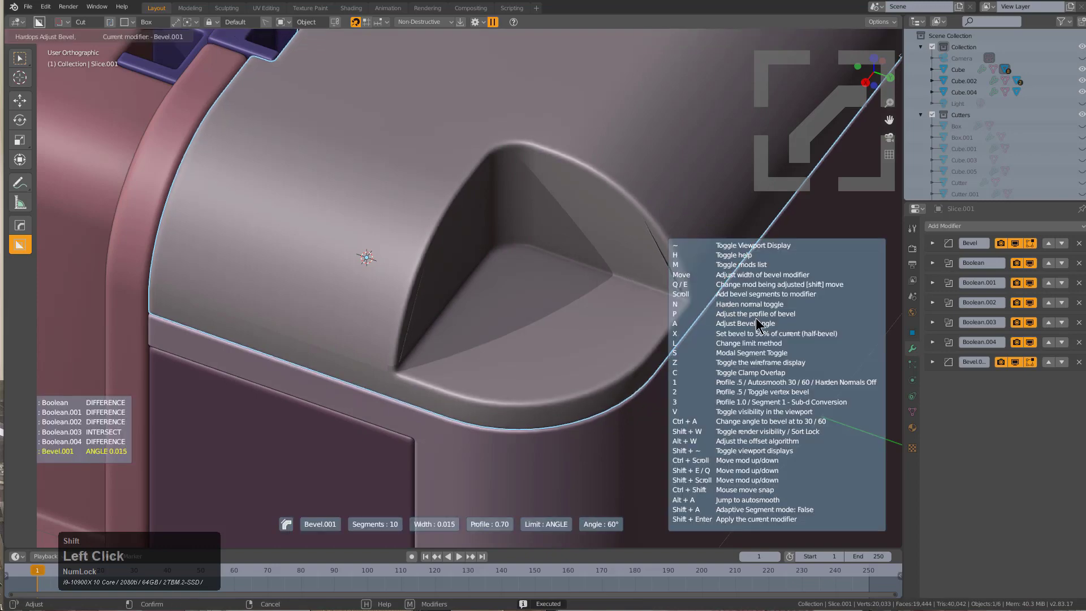
{"action": "left_click", "coordinate": [788, 342]}
- Orbit in close to inspect the bevelled notch corner
{"action": "middle_click", "coordinate": [617, 295]}
{"action": "scroll", "scroll_direction": "up", "scroll_amount": 3}
{"action": "left_click_drag", "start_coordinate": [631, 343], "coordinate": [570, 328]}
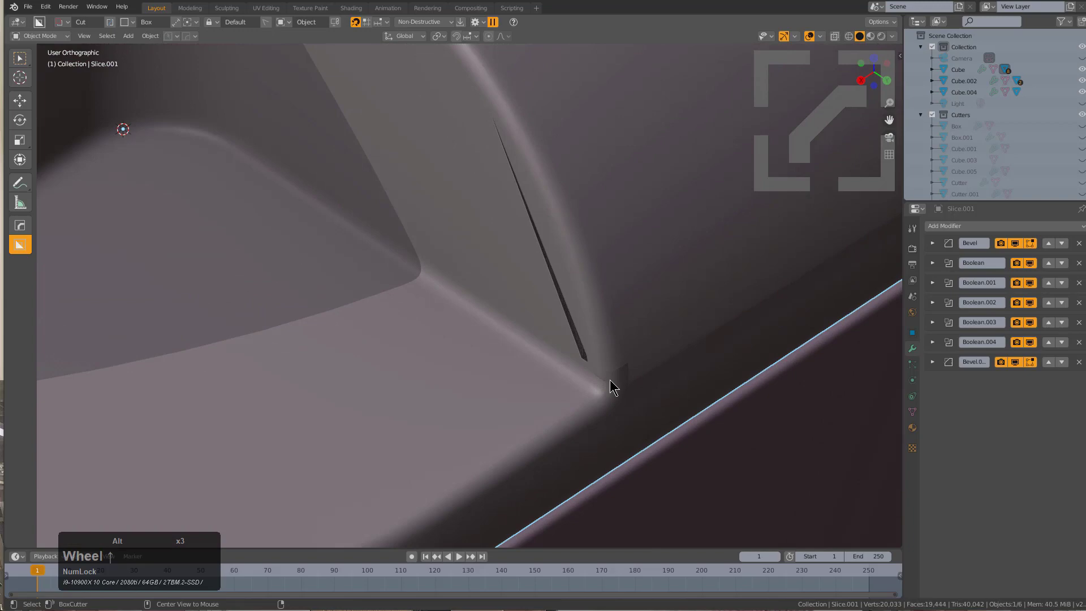
- Overlay the wireframe and orbit the notch corner to judge the bevel's mesh density
{"action": "key", "text": "alt+v"}
{"action": "left_click", "coordinate": [590, 349]}
{"action": "middle_click", "coordinate": [590, 401]}
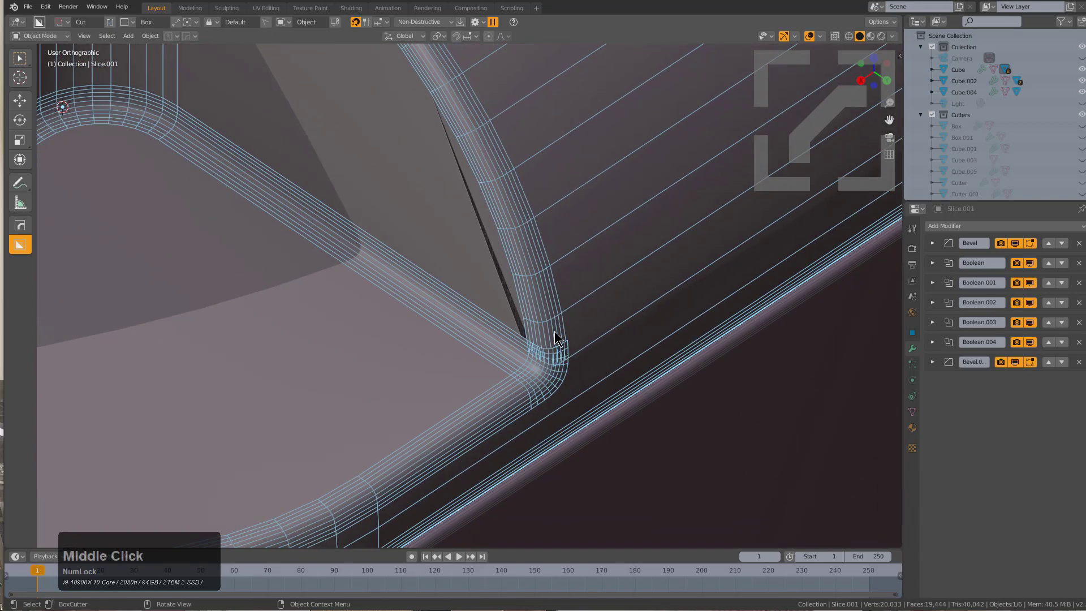
{"action": "scroll", "scroll_direction": "down", "scroll_amount": 3}
{"action": "middle_click", "coordinate": [553, 306]}
{"action": "scroll", "scroll_direction": "down", "scroll_amount": 3}
{"action": "scroll", "scroll_direction": "up", "scroll_amount": 3}
{"action": "middle_click", "coordinate": [564, 323]}
{"action": "scroll", "scroll_direction": "up", "scroll_amount": 3}
{"action": "scroll", "scroll_direction": "down", "scroll_amount": 3}
{"action": "key", "text": "F9"}
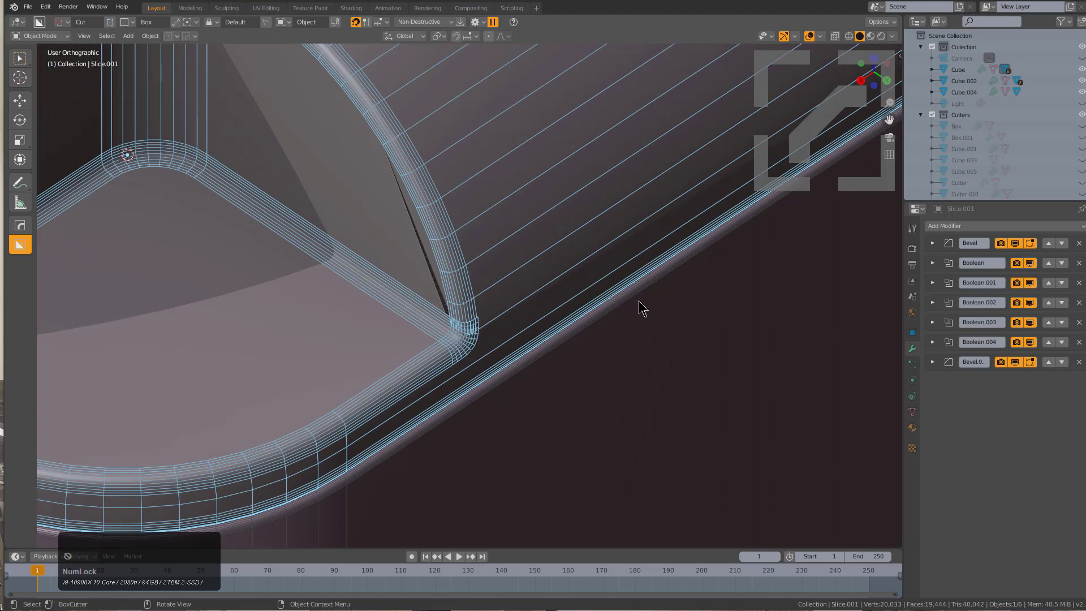
- Reduce the Bevel modifier Segments from 13 to 8 in the HOps Bevel Helper
{"action": "key", "text": "ctrl+shift+b"}
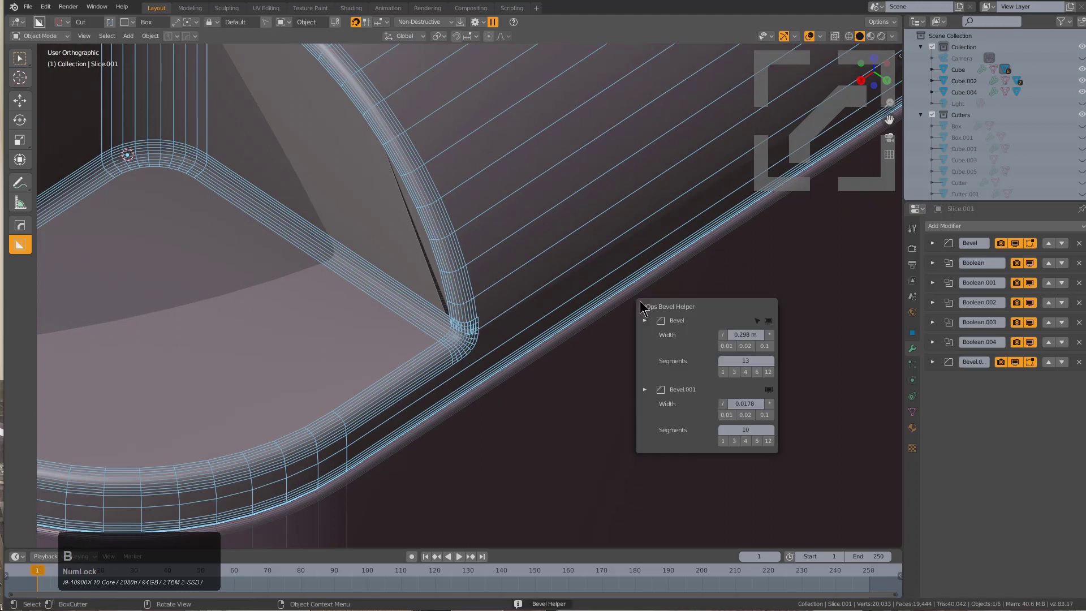
{"action": "left_click", "coordinate": [657, 306]}
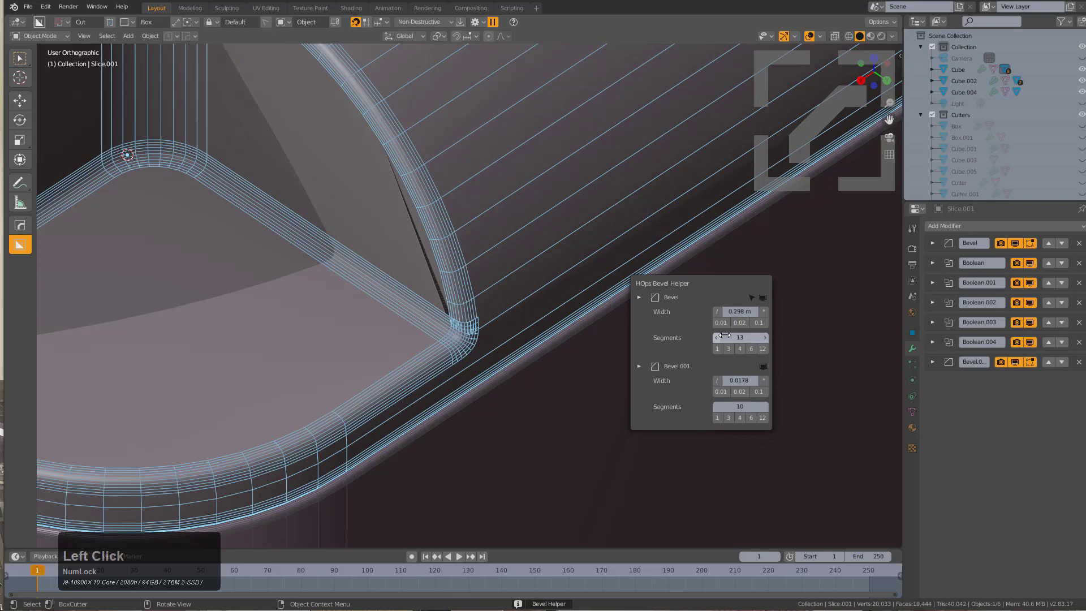
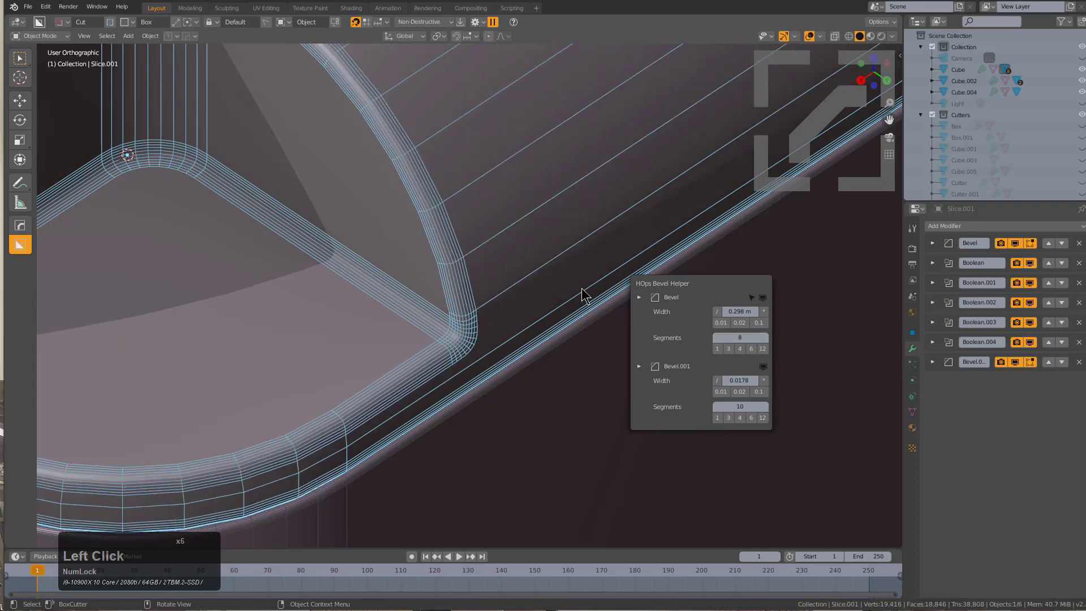
{"action": "scroll", "scroll_direction": "down", "scroll_amount": 3}
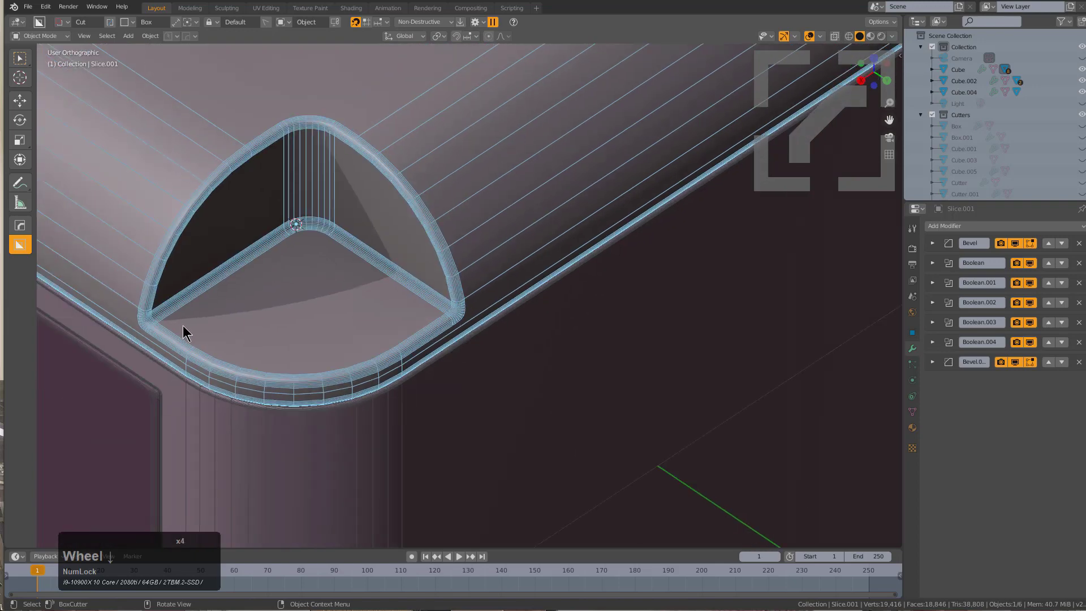
{"action": "scroll", "scroll_direction": "up", "scroll_amount": 3}
{"action": "middle_click", "coordinate": [197, 308]}
{"action": "scroll", "scroll_direction": "up", "scroll_amount": 3}
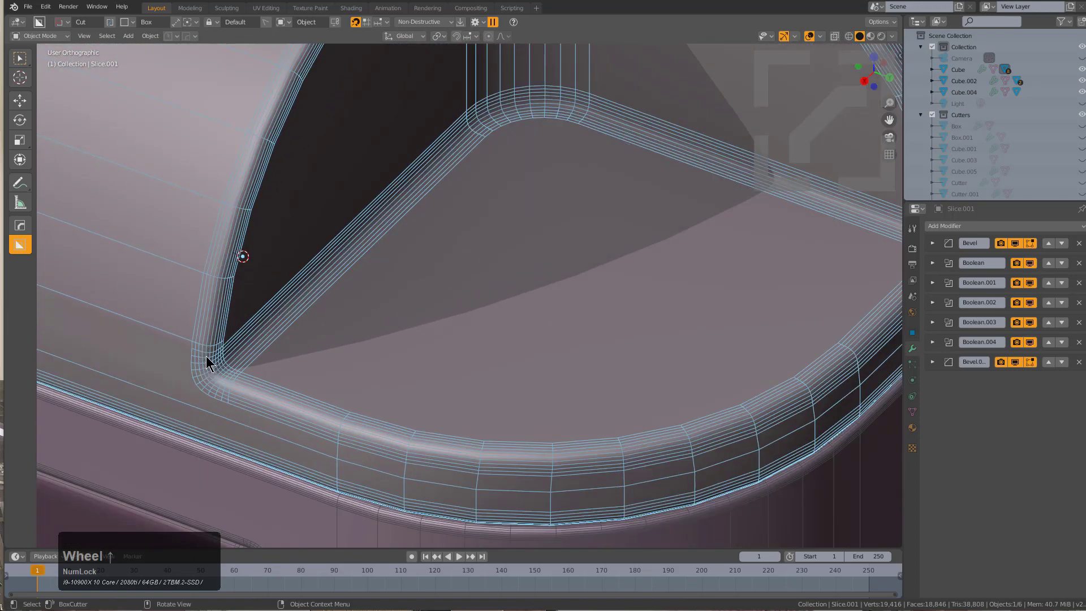
{"action": "scroll", "scroll_direction": "down", "scroll_amount": 3}
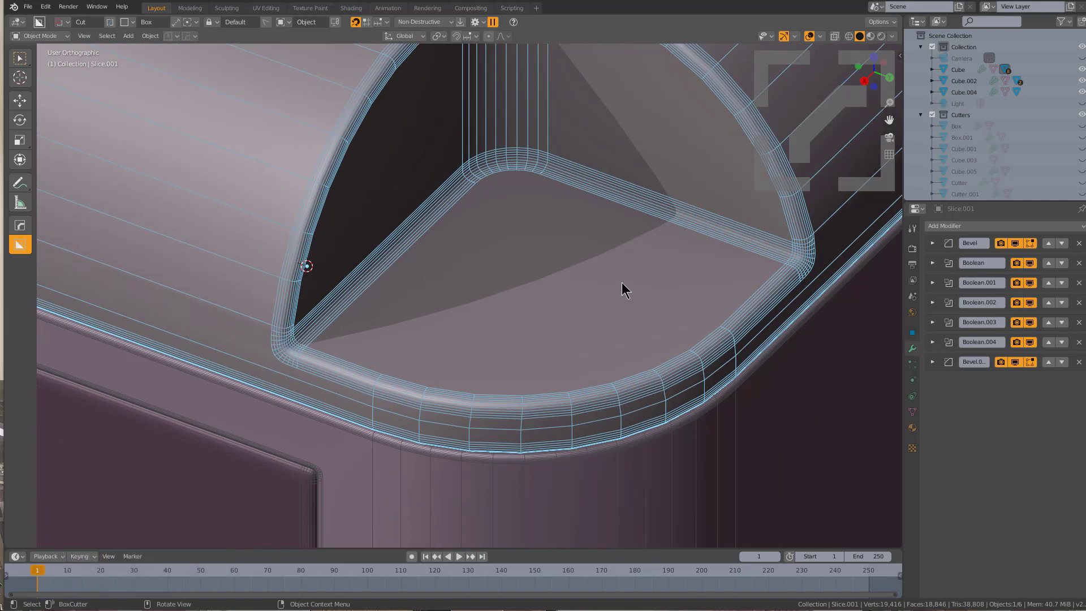
{"action": "scroll", "scroll_direction": "down", "scroll_amount": 3}
- Orbit and zoom around the top corner to confirm the notch reads as a clean bevelled cut
{"action": "key", "text": "alt+a"}
{"action": "middle_click", "coordinate": [531, 262]}
{"action": "scroll", "scroll_direction": "down", "scroll_amount": 3}
{"action": "middle_click", "coordinate": [475, 339]}
{"action": "middle_click", "coordinate": [496, 328]}
{"action": "key", "text": "v"}
{"action": "left_click", "coordinate": [479, 306]}
{"action": "scroll", "scroll_direction": "down", "scroll_amount": 3}
{"action": "middle_click", "coordinate": [531, 305]}
{"action": "scroll", "scroll_direction": "up", "scroll_amount": 3}
{"action": "scroll", "scroll_direction": "up", "scroll_amount": 3}
{"action": "scroll", "scroll_direction": "up", "scroll_amount": 3}
{"action": "scroll", "scroll_direction": "down", "scroll_amount": 3}
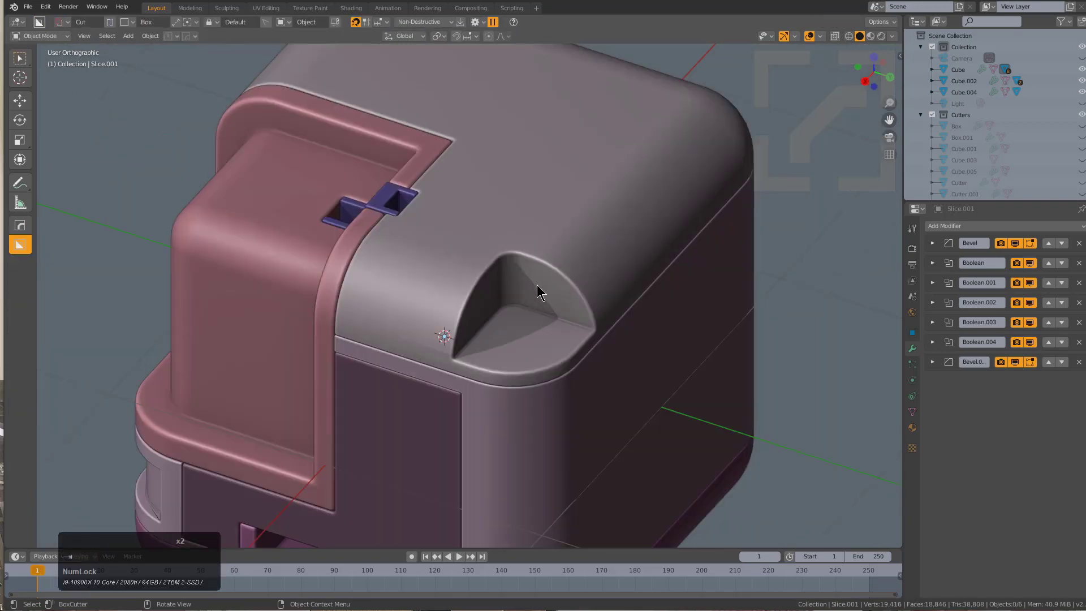
- Apply the top piece's first Bevel modifier from the modifier stack
{"action": "scroll", "scroll_direction": "up", "scroll_amount": 3}
{"action": "left_click", "coordinate": [929, 240]}
{"action": "left_click", "coordinate": [938, 241]}
{"action": "left_click", "coordinate": [952, 256]}
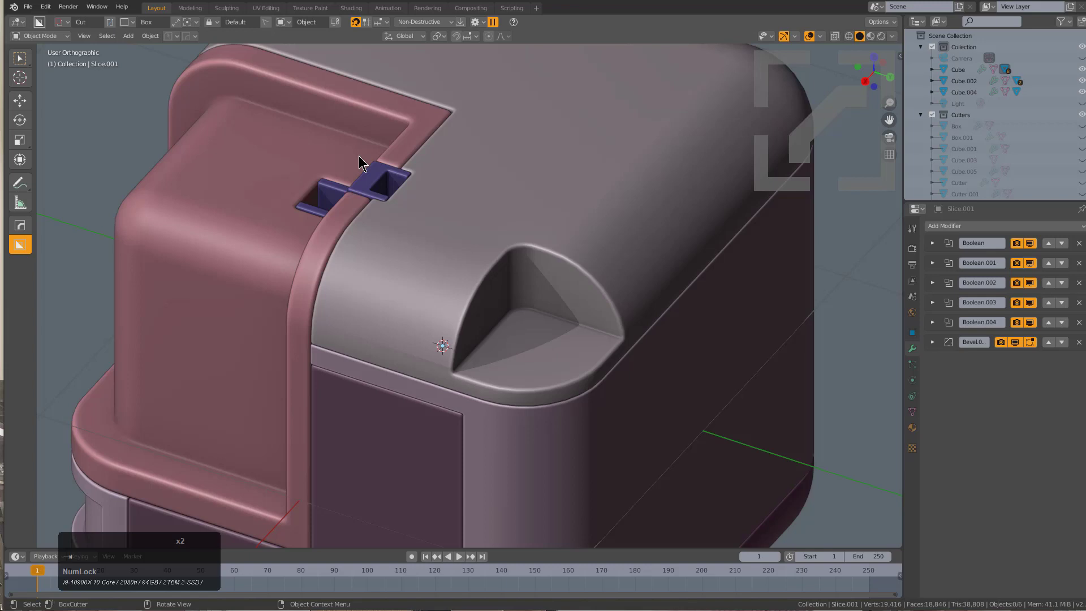
- Switch BoxCutter to Knife mode and slice a box cut around the top notch
{"action": "left_click", "coordinate": [106, 25]}
{"action": "left_click", "coordinate": [111, 22]}
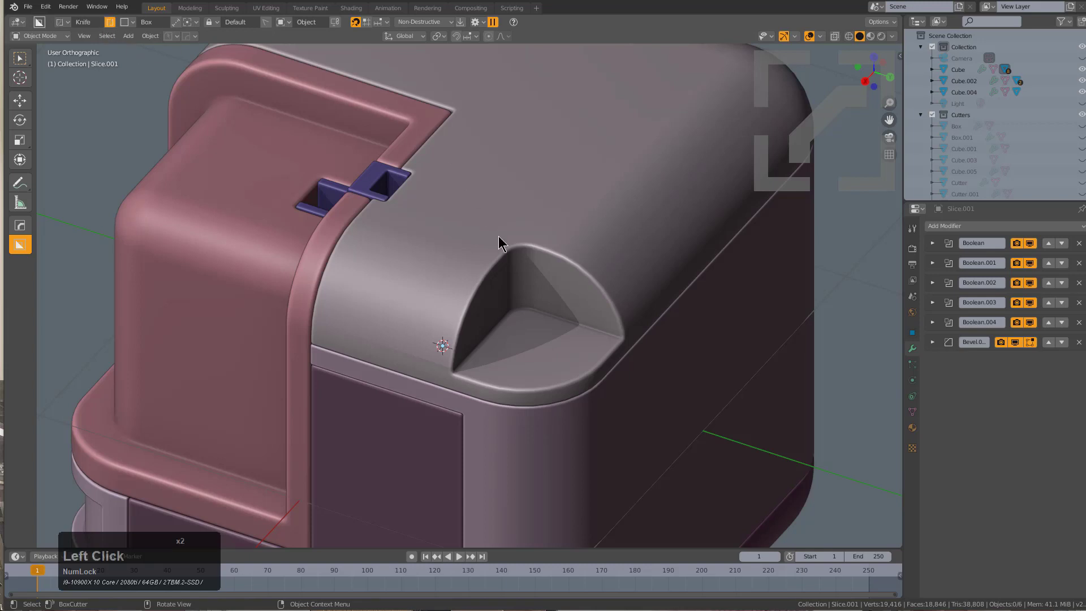
{"action": "left_click_drag", "start_coordinate": [514, 223], "coordinate": [602, 382]}
{"action": "right_click", "coordinate": [601, 442]}
{"action": "left_click", "coordinate": [539, 235]}
{"action": "left_click", "coordinate": [533, 236]}
{"action": "left_click", "coordinate": [517, 230]}
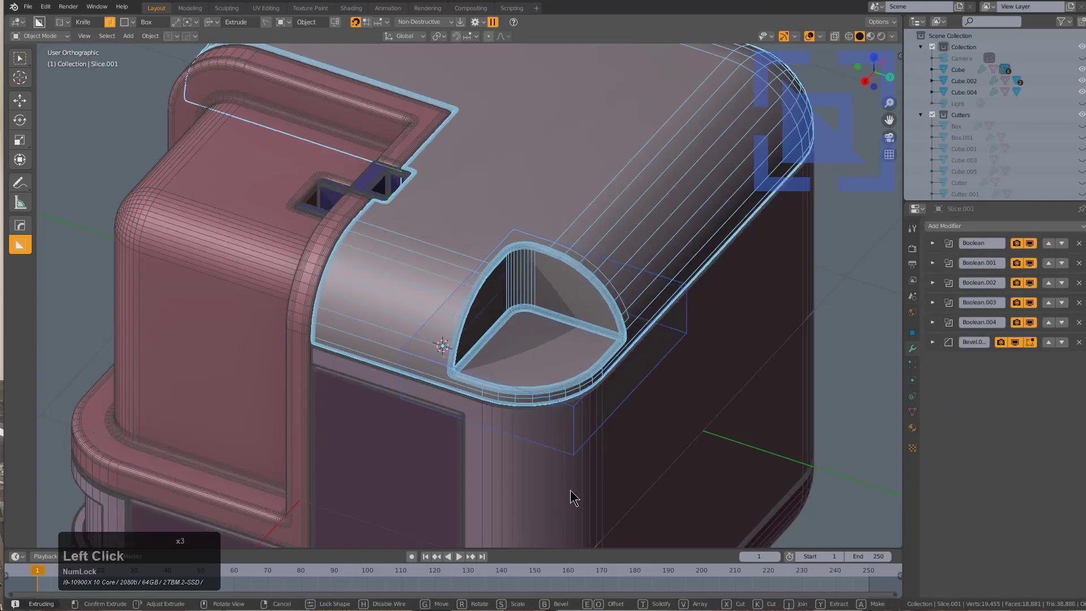
{"action": "left_click", "coordinate": [575, 514]}
- Orbit and zoom around the top piece to inspect the knife cut
{"action": "scroll", "scroll_direction": "up", "scroll_amount": 3}
{"action": "scroll", "scroll_direction": "down", "scroll_amount": 3}
{"action": "middle_click", "coordinate": [467, 253]}
{"action": "scroll", "scroll_direction": "up", "scroll_amount": 3}
{"action": "left_click_drag", "start_coordinate": [496, 192], "coordinate": [379, 345]}
{"action": "scroll", "scroll_direction": "down", "scroll_amount": 3}
{"action": "left_click", "coordinate": [396, 460]}
{"action": "scroll", "scroll_direction": "up", "scroll_amount": 3}
{"action": "middle_click", "coordinate": [503, 255]}
{"action": "scroll", "scroll_direction": "up", "scroll_amount": 3}
{"action": "scroll", "scroll_direction": "down", "scroll_amount": 3}
{"action": "middle_click", "coordinate": [502, 267]}
- Add a HOps Weighted Normal modifier with Keep Sharp to the slice piece
{"action": "key", "text": "q"}
{"action": "left_click", "coordinate": [562, 200]}
{"action": "scroll", "scroll_direction": "down", "scroll_amount": 3}
{"action": "middle_click", "coordinate": [521, 274]}
{"action": "scroll", "scroll_direction": "up", "scroll_amount": 3}
{"action": "key", "text": "alt+a"}
{"action": "middle_click", "coordinate": [565, 272]}
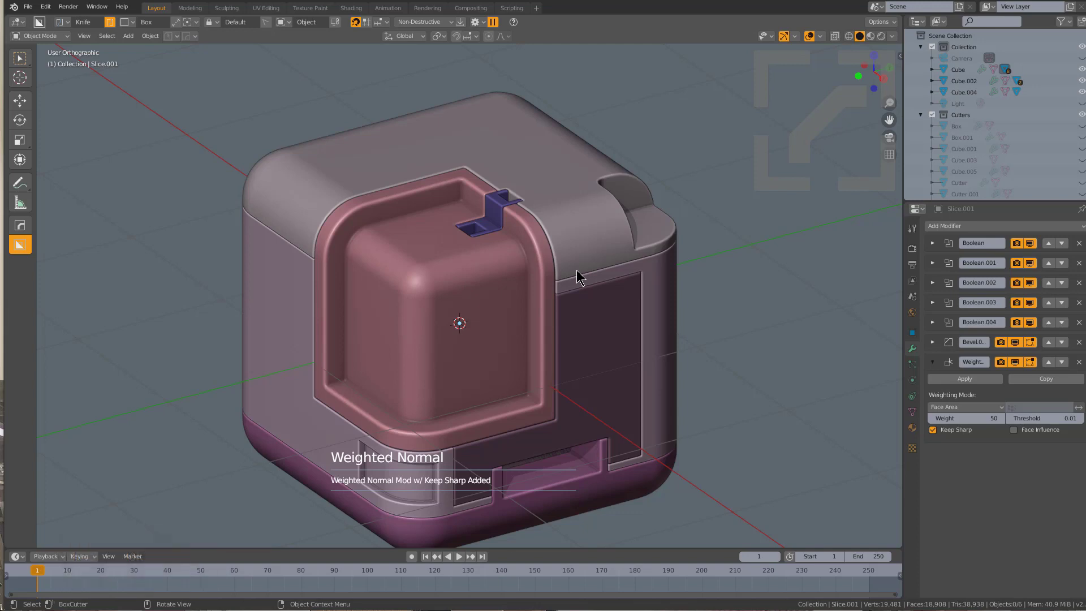
{"action": "middle_click", "coordinate": [579, 272]}
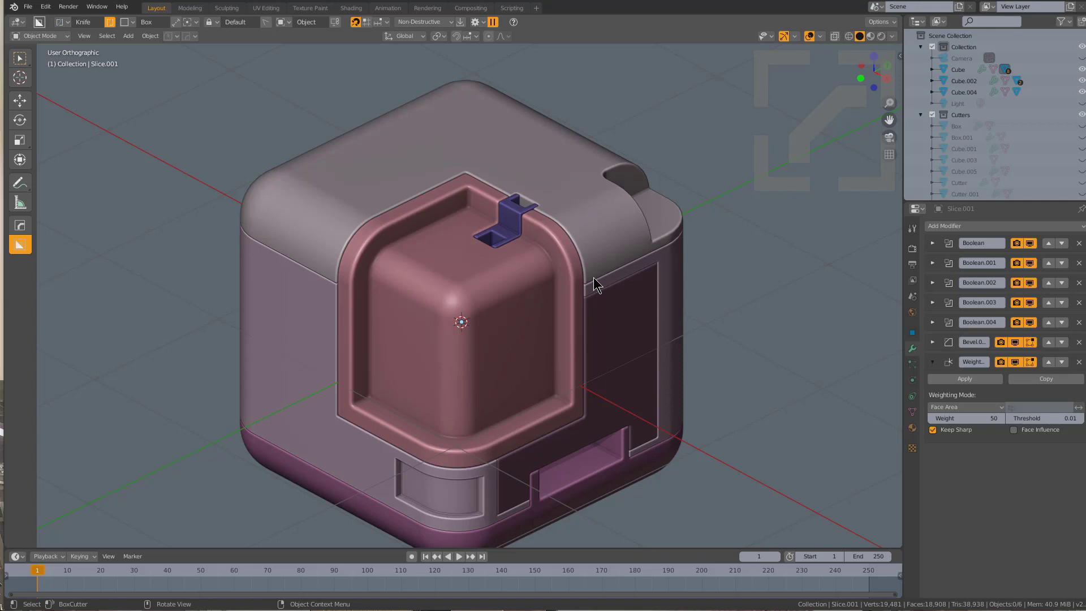
- Start a new BoxCutter cut on the top piece and stretch the cutter along Y over the recess edge
{"action": "left_click", "coordinate": [399, 202]}
{"action": "key", "text": "x"}
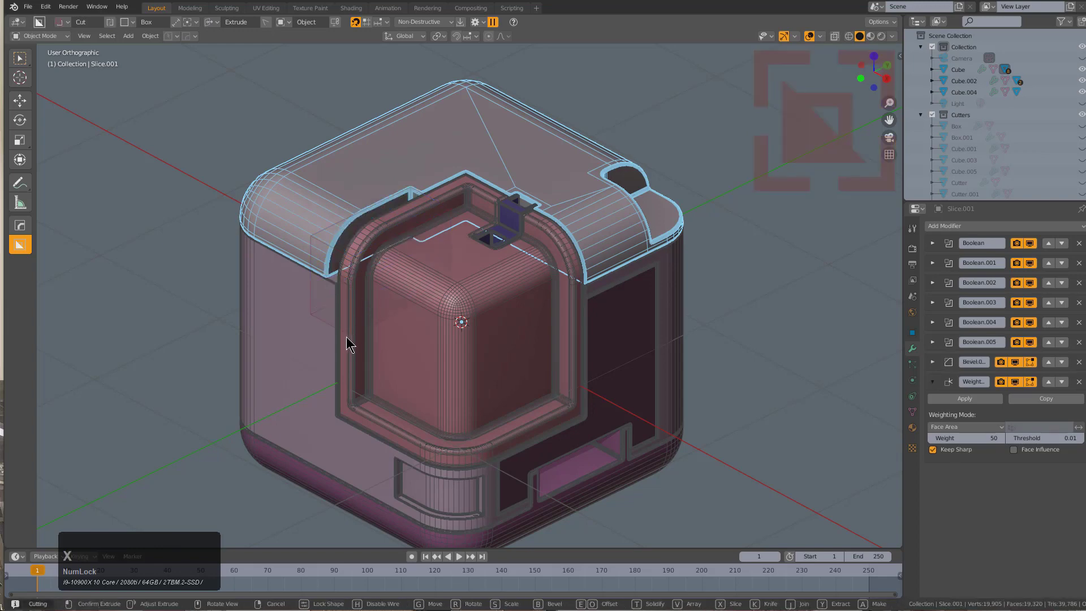
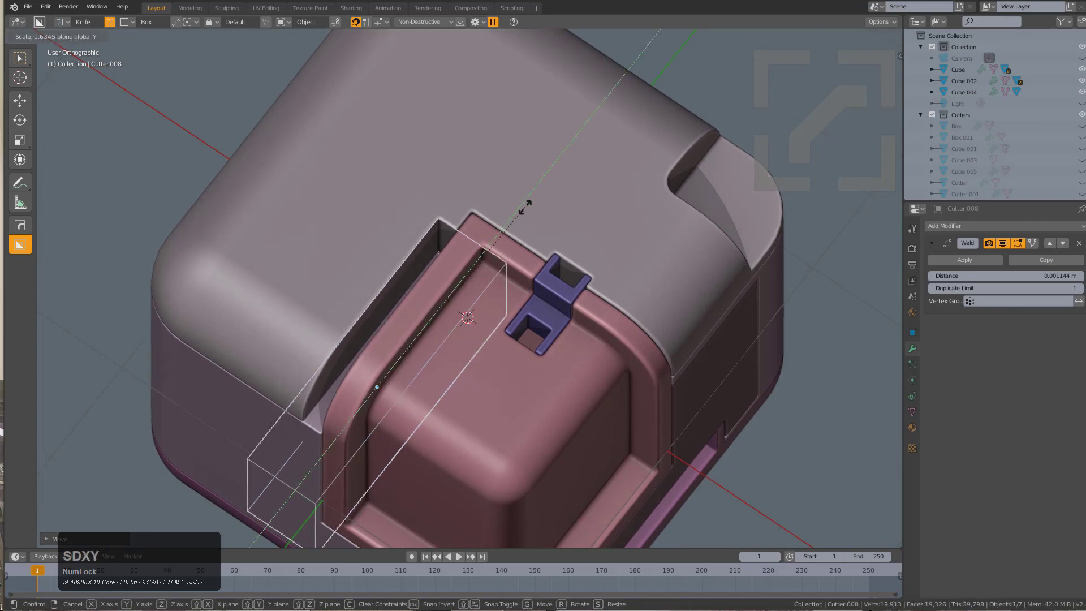
{"action": "left_click", "coordinate": [533, 196]}
{"action": "scroll", "scroll_direction": "up", "scroll_amount": 3}
- Change the cutter's boolean into a Slice through the HOps Shift Bool menu
{"action": "key", "text": "q"}
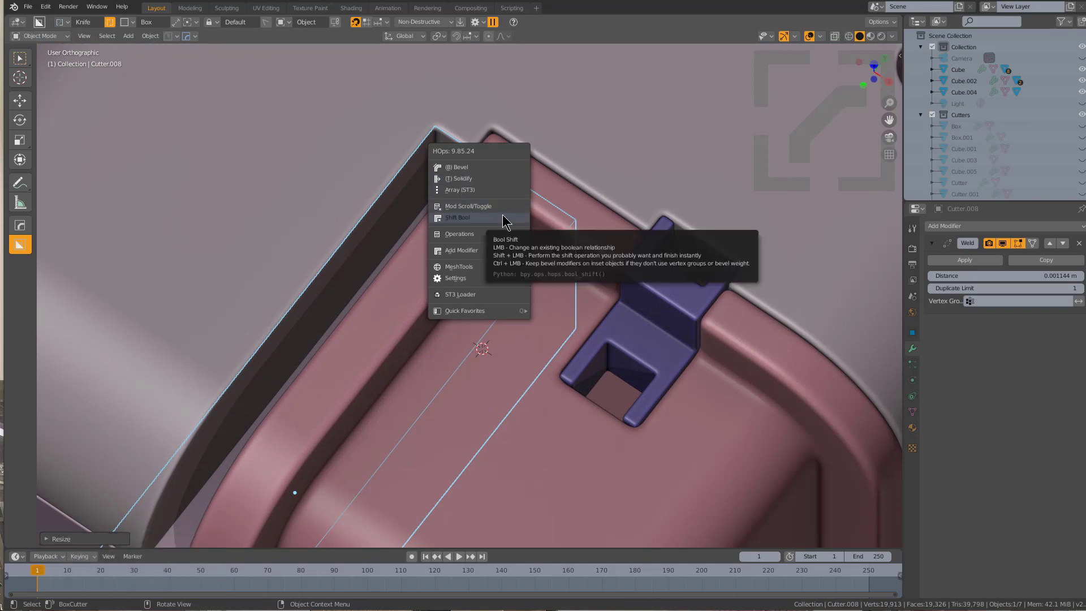
{"action": "left_click", "coordinate": [505, 216]}
{"action": "left_click", "coordinate": [441, 167]}
{"action": "scroll", "scroll_direction": "down", "scroll_amount": 3}
{"action": "middle_click", "coordinate": [478, 287]}
{"action": "scroll", "scroll_direction": "up", "scroll_amount": 3}
- Move the cutter along X and confirm, splitting the thin strip off as its own object
{"action": "key", "text": "g"}
{"action": "key", "text": "x"}
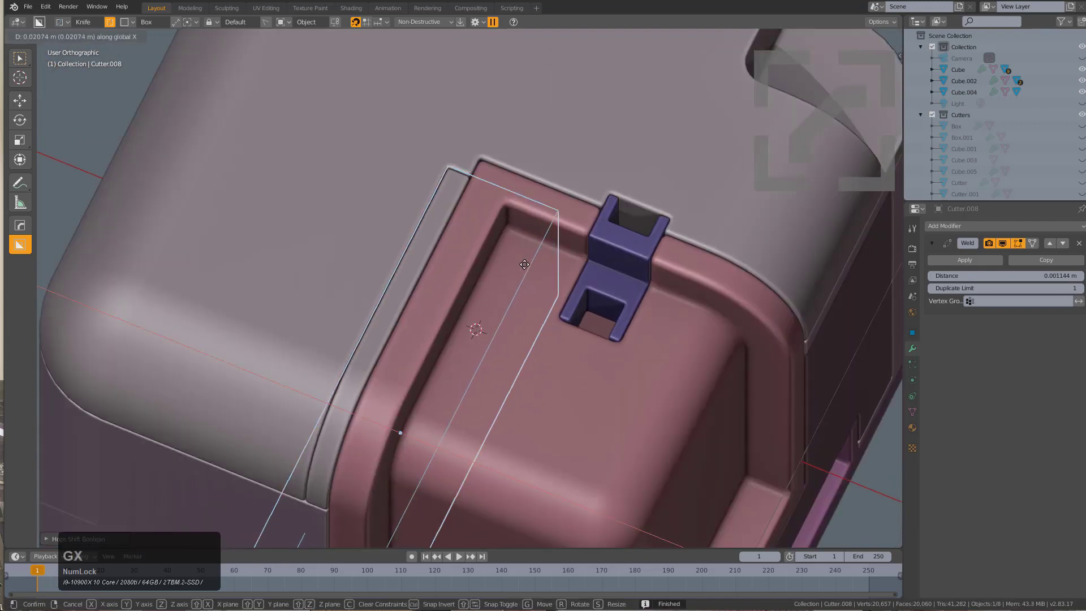
{"action": "left_click", "coordinate": [530, 265]}
{"action": "key", "text": "h"}
{"action": "left_click", "coordinate": [435, 207]}
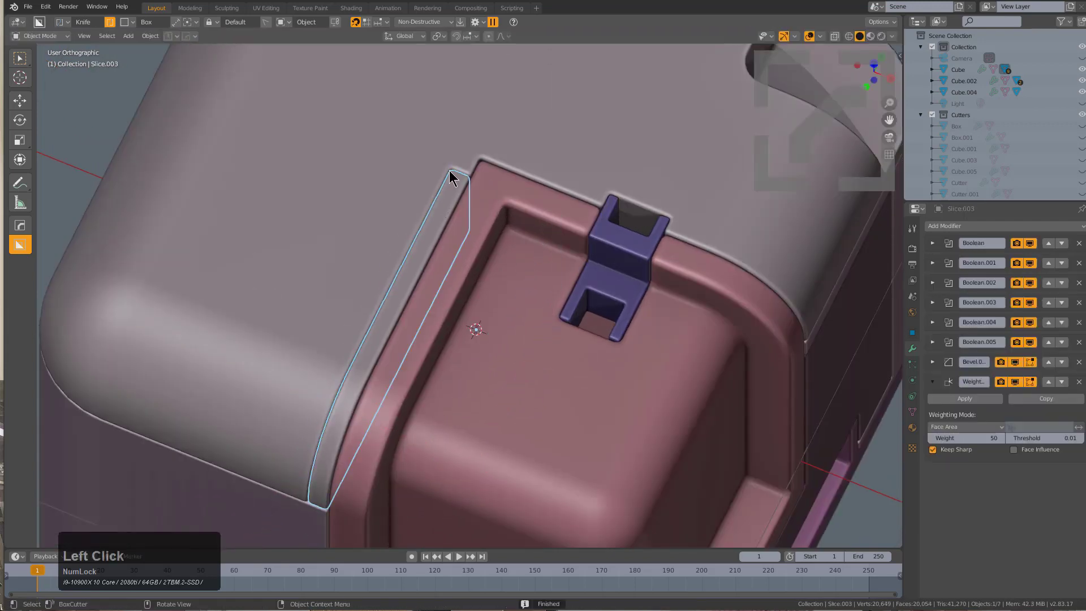
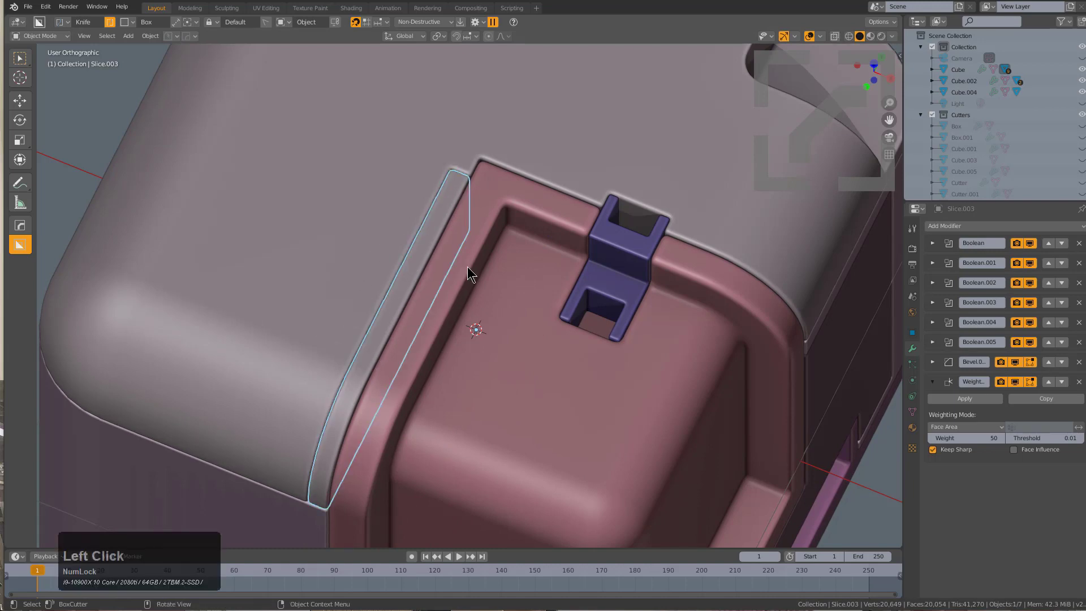
- Adjust the new strip through the M and Alt+A menus and return to the full-model view
{"action": "key", "text": "m"}
{"action": "left_click", "coordinate": [450, 291]}
{"action": "scroll", "scroll_direction": "up", "scroll_amount": 3}
{"action": "left_click", "coordinate": [453, 288]}
{"action": "scroll", "scroll_direction": "down", "scroll_amount": 3}
{"action": "key", "text": "alt+a"}
{"action": "middle_click", "coordinate": [520, 357]}
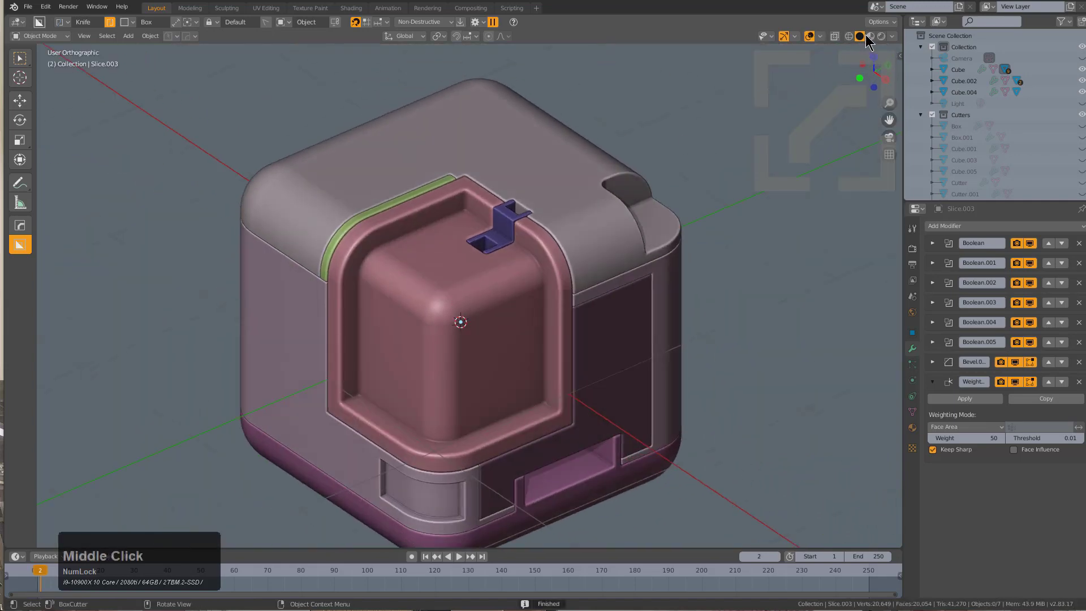
- Switch the viewport to Material Preview and bring up the HOps material options
{"action": "left_click", "coordinate": [872, 36]}
{"action": "middle_click", "coordinate": [625, 319]}
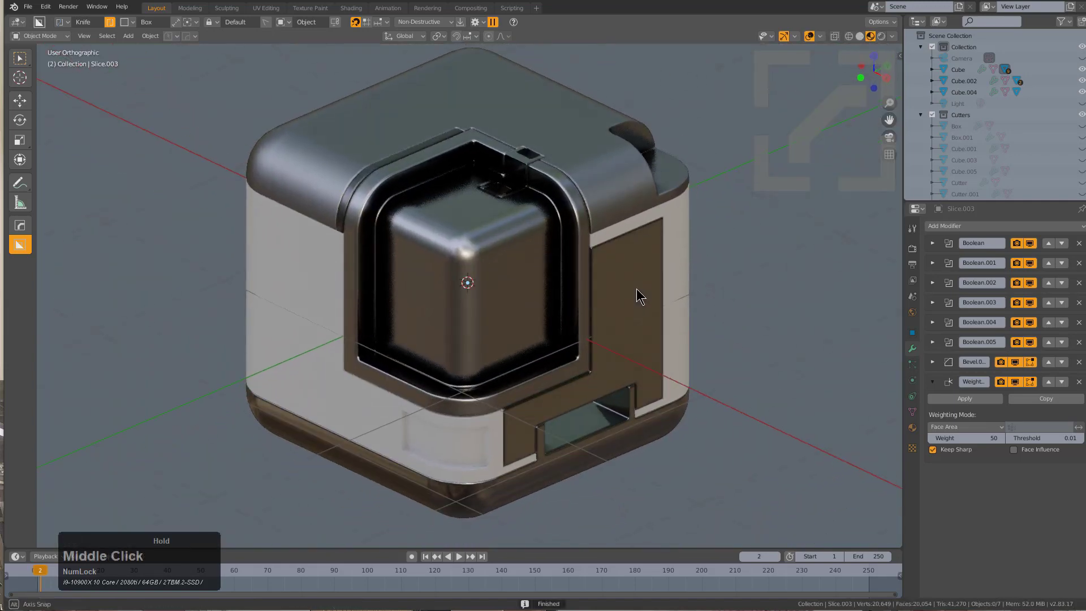
{"action": "left_click", "coordinate": [681, 250]}
{"action": "key", "text": "alt+m"}
{"action": "left_click", "coordinate": [638, 293]}
{"action": "scroll", "scroll_direction": "up", "scroll_amount": 3}
{"action": "left_click", "coordinate": [639, 289]}
{"action": "key", "text": "alt+a"}
- Assign a glossy metallic material to the whole model
{"action": "middle_click", "coordinate": [638, 293]}
{"action": "key", "text": "a"}
{"action": "key", "text": "m"}
{"action": "left_click", "coordinate": [619, 301]}
{"action": "scroll", "scroll_direction": "up", "scroll_amount": 3}
{"action": "scroll", "scroll_direction": "up", "scroll_amount": 3}
{"action": "scroll", "scroll_direction": "up", "scroll_amount": 3}
{"action": "left_click", "coordinate": [618, 295]}
{"action": "left_click", "coordinate": [634, 175]}
{"action": "key", "text": "alt+m"}
{"action": "left_click", "coordinate": [630, 193]}
{"action": "scroll", "scroll_direction": "up", "scroll_amount": 3}
{"action": "scroll", "scroll_direction": "up", "scroll_amount": 3}
{"action": "left_click", "coordinate": [629, 194]}
{"action": "key", "text": "alt+a"}
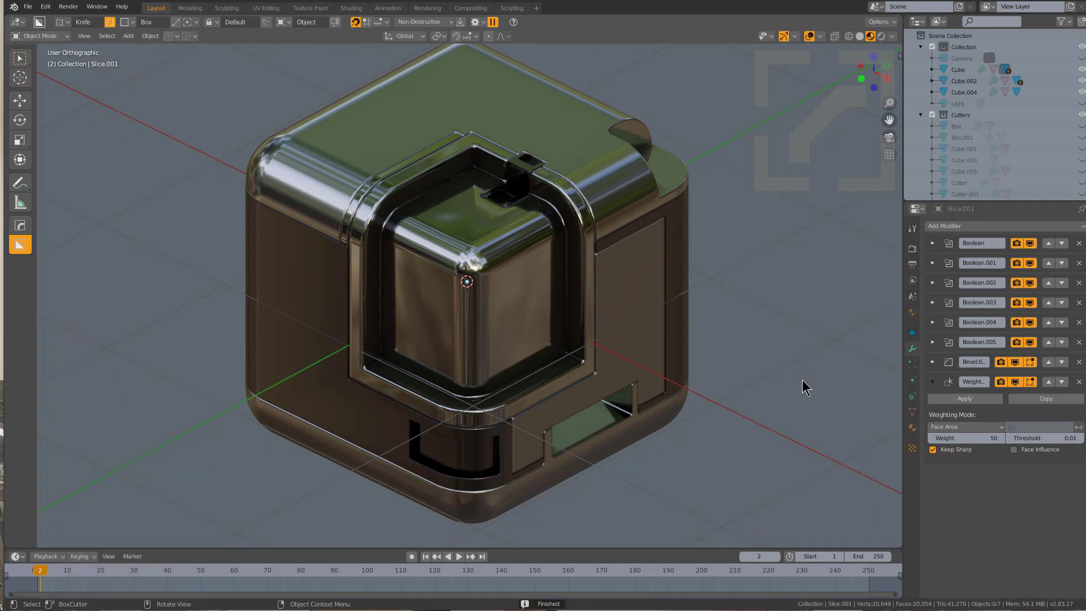
- Add HOps Weighted Normal modifiers with Keep Sharp to the Cube and Slice pieces
{"action": "key", "text": "q"}
{"action": "left_click", "coordinate": [532, 421]}
{"action": "key", "text": "a"}
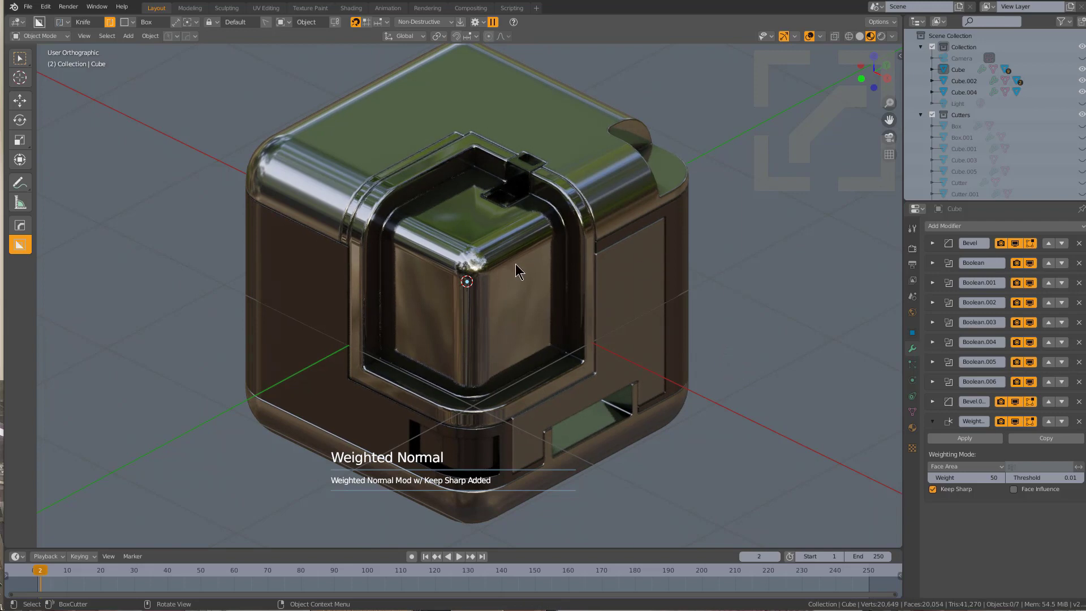
{"action": "left_click", "coordinate": [465, 272]}
{"action": "key", "text": "q"}
{"action": "left_click", "coordinate": [639, 217]}
{"action": "key", "text": "alt+a"}
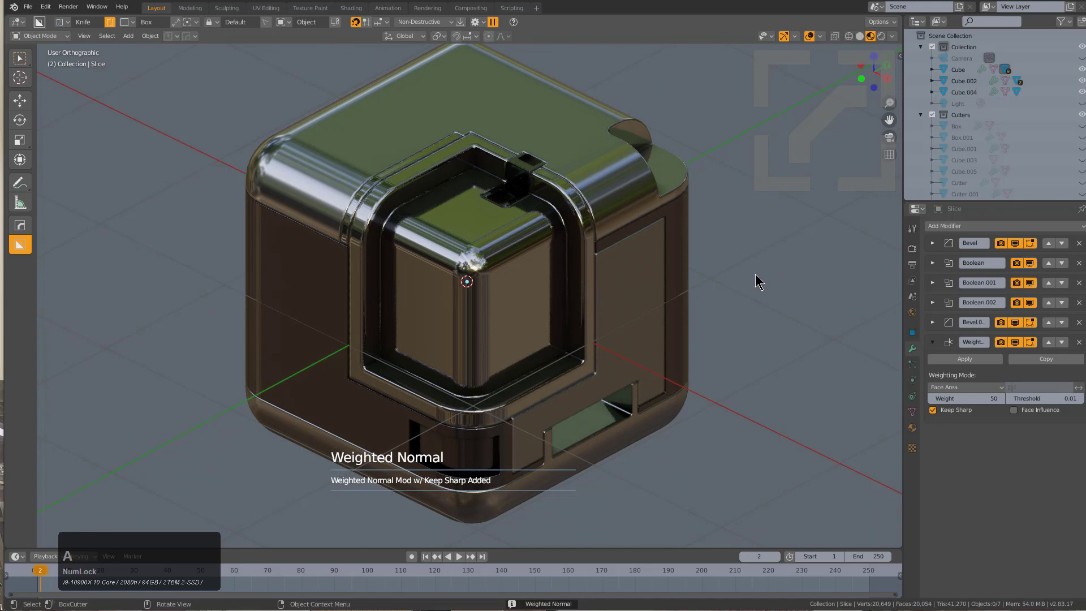